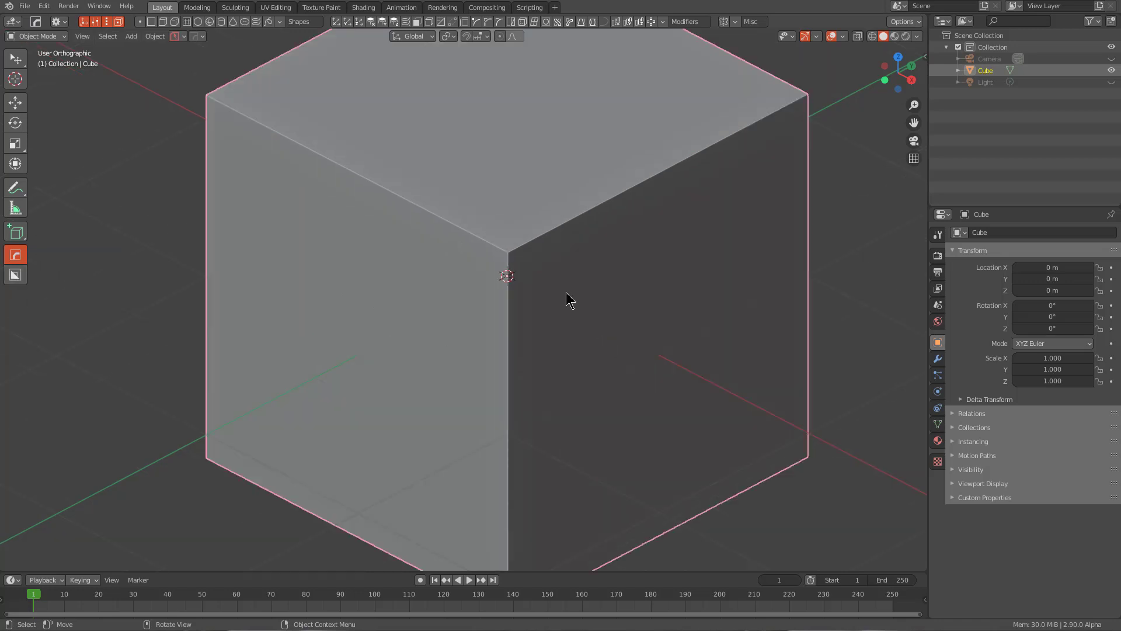
- Select the cube, enter Edit Mode on its mesh and activate BoxCutter
{"action": "left_click", "coordinate": [546, 302]}
{"action": "middle_click", "coordinate": [519, 324]}
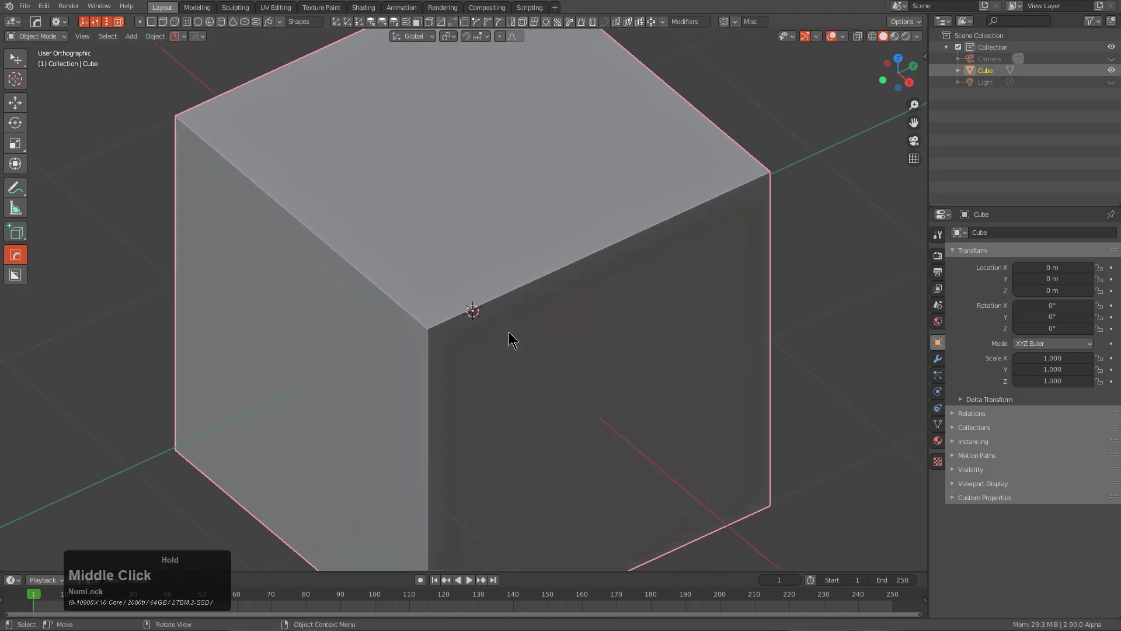
{"action": "key", "text": "alt+w"}
{"action": "scroll", "scroll_direction": "up", "scroll_amount": 3}
{"action": "middle_click", "coordinate": [506, 306]}
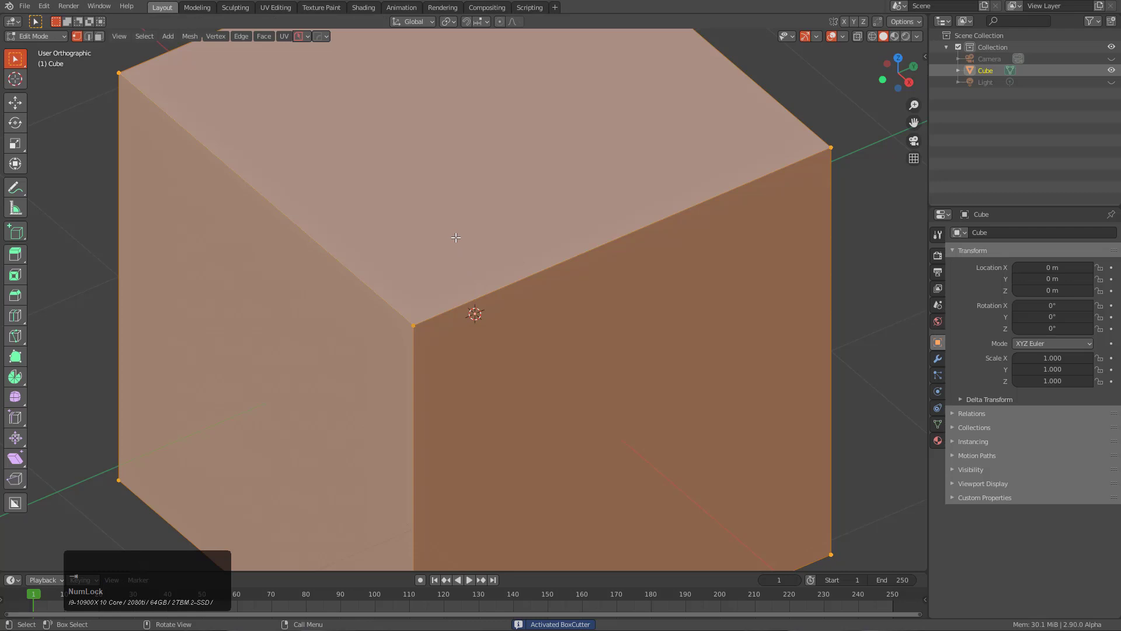
{"action": "key", "text": "alt+w"}
- Draw a small and a larger box cut on the top corner and confirm them as a stepped Extract cut
{"action": "left_click_drag", "start_coordinate": [466, 346], "coordinate": [482, 413]}
{"action": "left_click", "coordinate": [481, 213]}
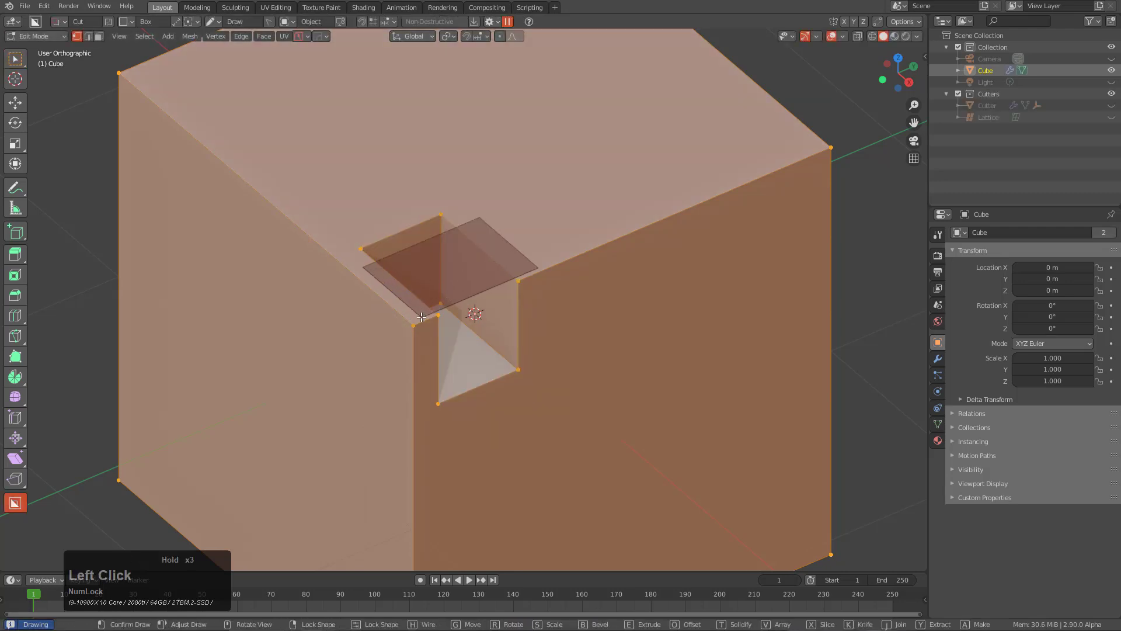
{"action": "left_click", "coordinate": [434, 469]}
{"action": "left_click", "coordinate": [401, 232]}
{"action": "left_click", "coordinate": [426, 303]}
{"action": "left_click", "coordinate": [446, 181]}
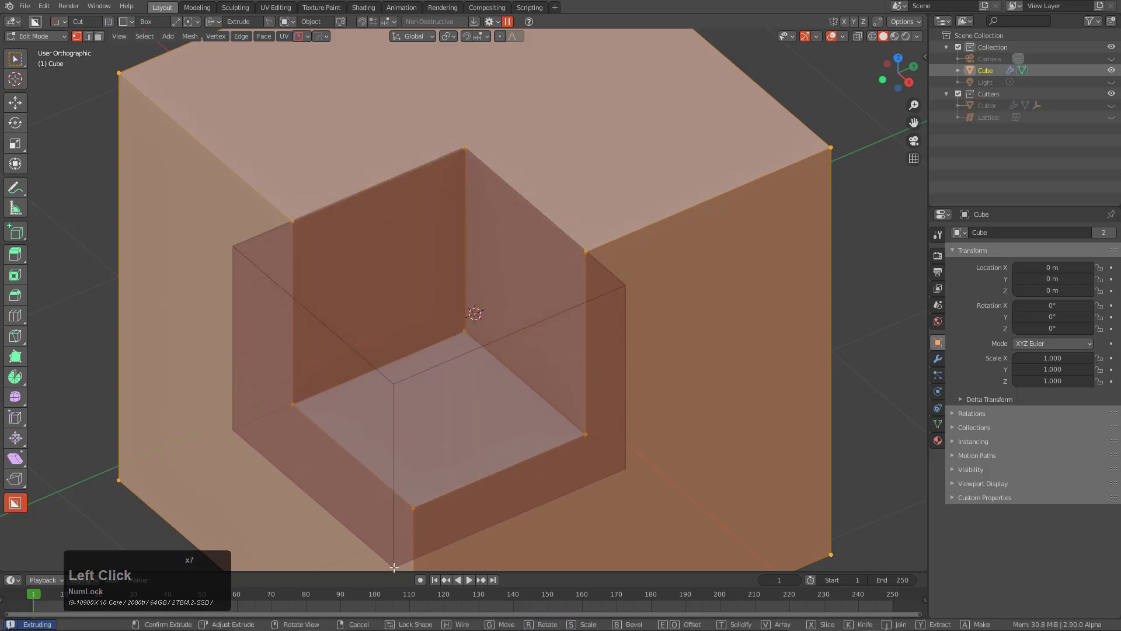
{"action": "key", "text": "y"}
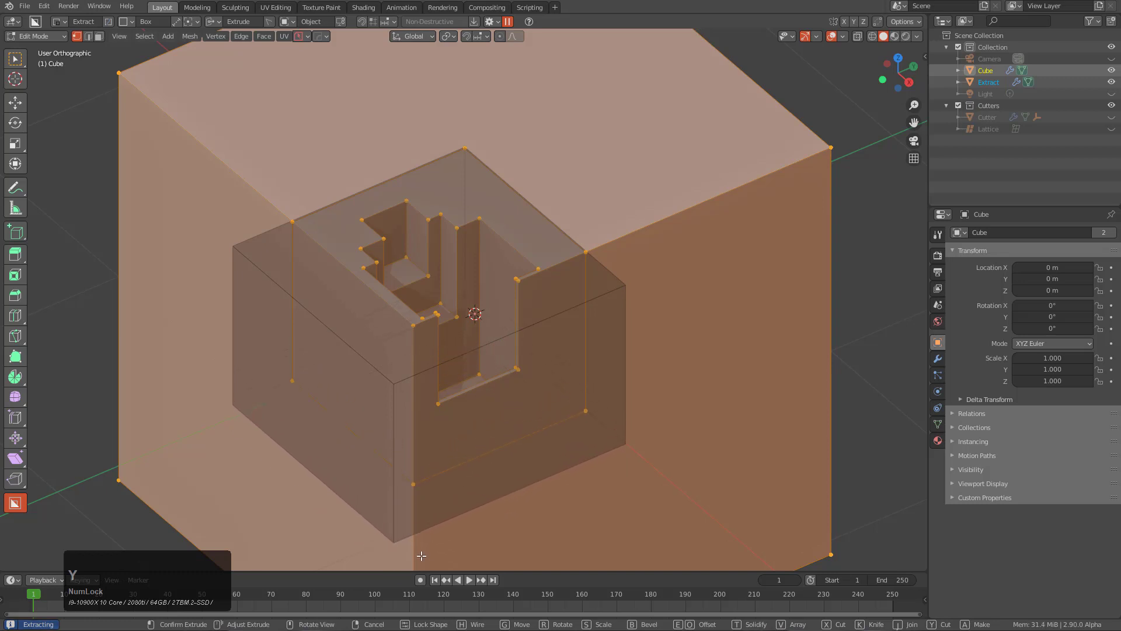
{"action": "left_click", "coordinate": [422, 554]}
- Add another box cut on the top and inspect the notched corner
{"action": "middle_click", "coordinate": [492, 367]}
{"action": "left_click", "coordinate": [442, 161]}
{"action": "left_click", "coordinate": [683, 497]}
{"action": "middle_click", "coordinate": [510, 362]}
{"action": "middle_click", "coordinate": [519, 278]}
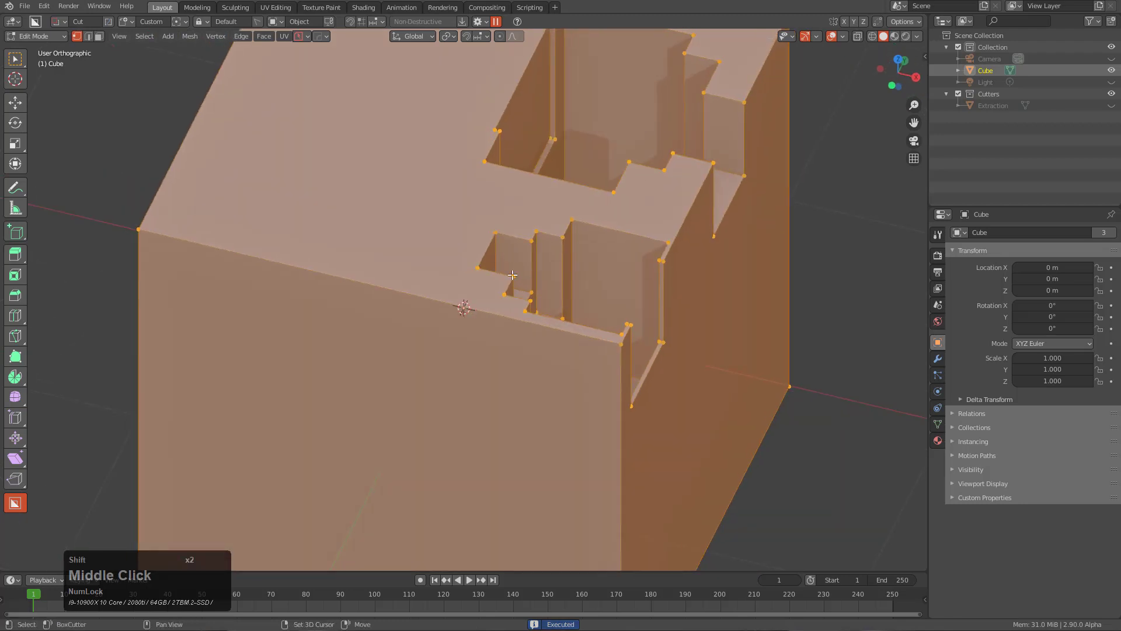
- Draw and confirm two more box cuts into the cube's top face
{"action": "left_click", "coordinate": [497, 23]}
{"action": "middle_click", "coordinate": [565, 266]}
{"action": "key", "text": "d"}
{"action": "left_click", "coordinate": [501, 304]}
{"action": "middle_click", "coordinate": [510, 323]}
{"action": "scroll", "scroll_direction": "up", "scroll_amount": 3}
{"action": "left_click", "coordinate": [423, 217]}
{"action": "left_click", "coordinate": [451, 294]}
- Start a cut around the stepped pocket and switch it to Extract mode
{"action": "middle_click", "coordinate": [477, 273]}
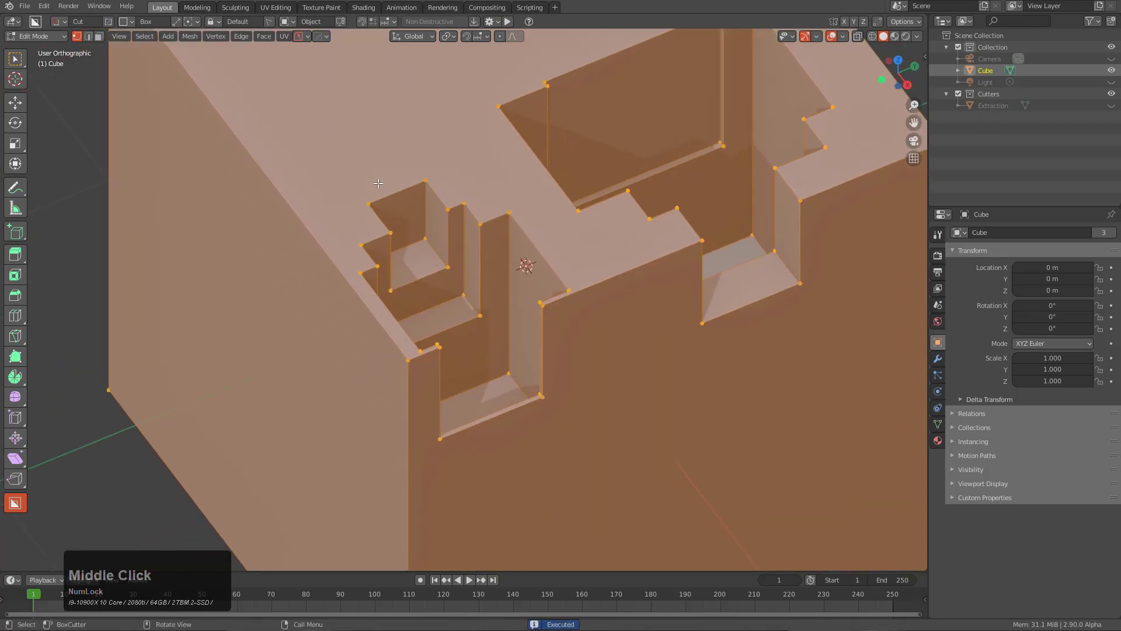
{"action": "left_click", "coordinate": [467, 113]}
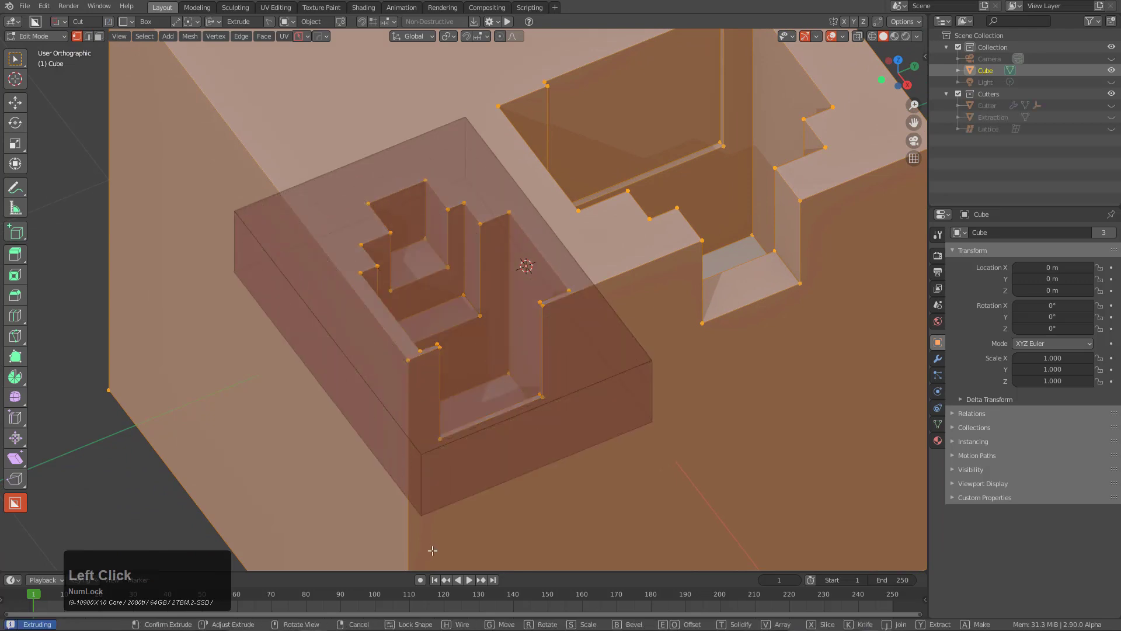
{"action": "middle_click", "coordinate": [434, 540]}
{"action": "key", "text": "y"}
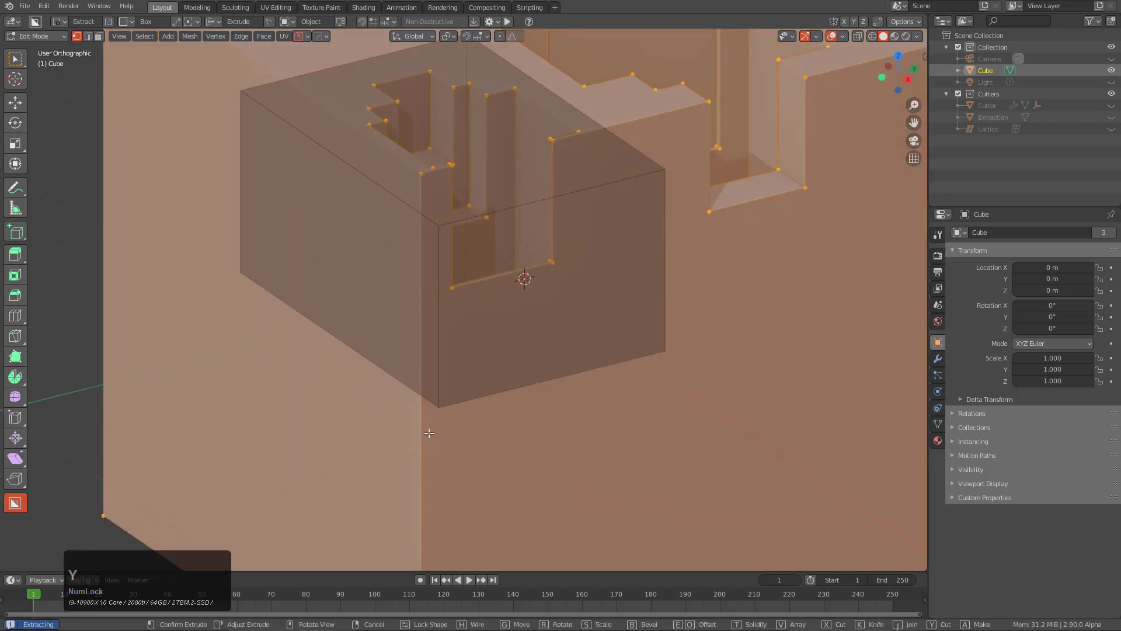
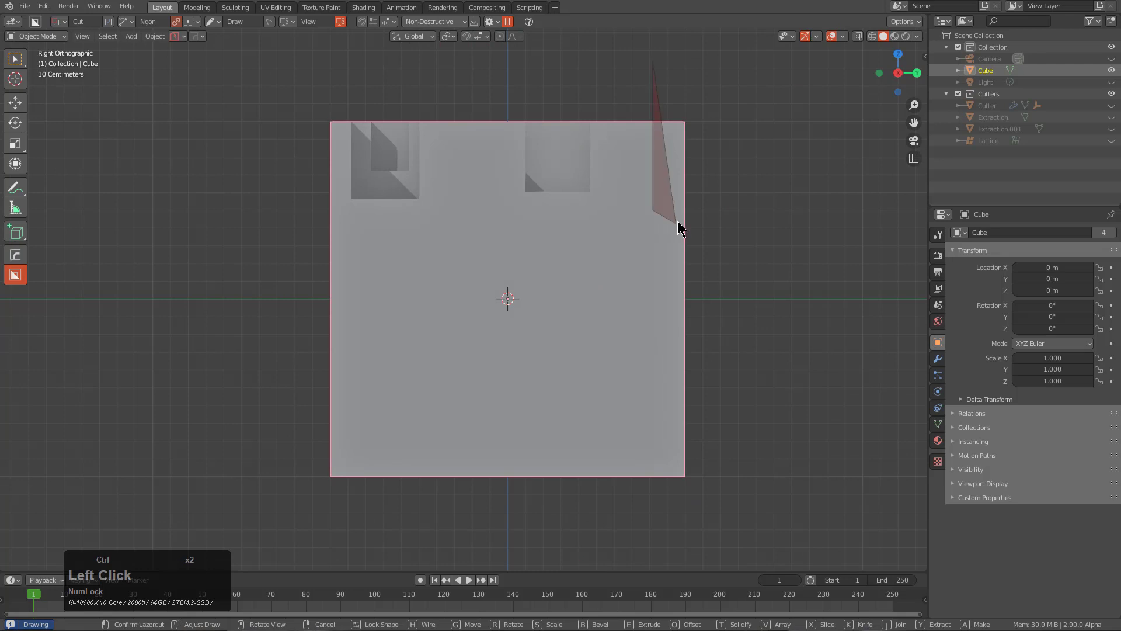
- Draw an Ngon cut along the cube's right side, bevel its corners and confirm the profile cut
{"action": "double_click", "coordinate": [678, 343]}
{"action": "left_click", "coordinate": [622, 368]}
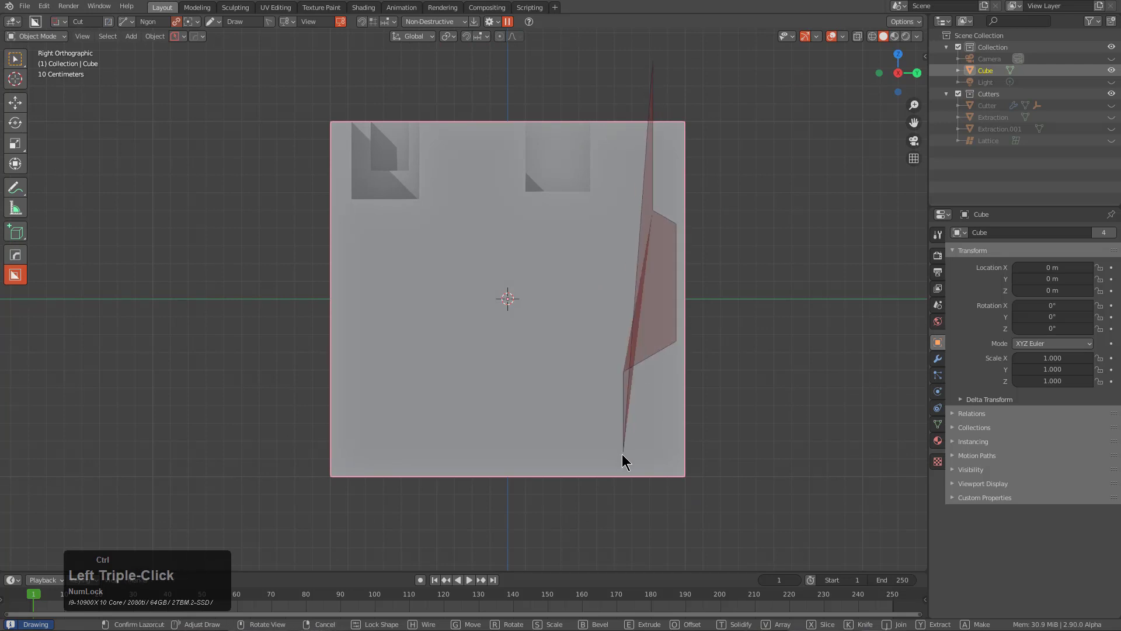
{"action": "double_click", "coordinate": [743, 457]}
{"action": "left_click", "coordinate": [737, 77]}
{"action": "key", "text": "b"}
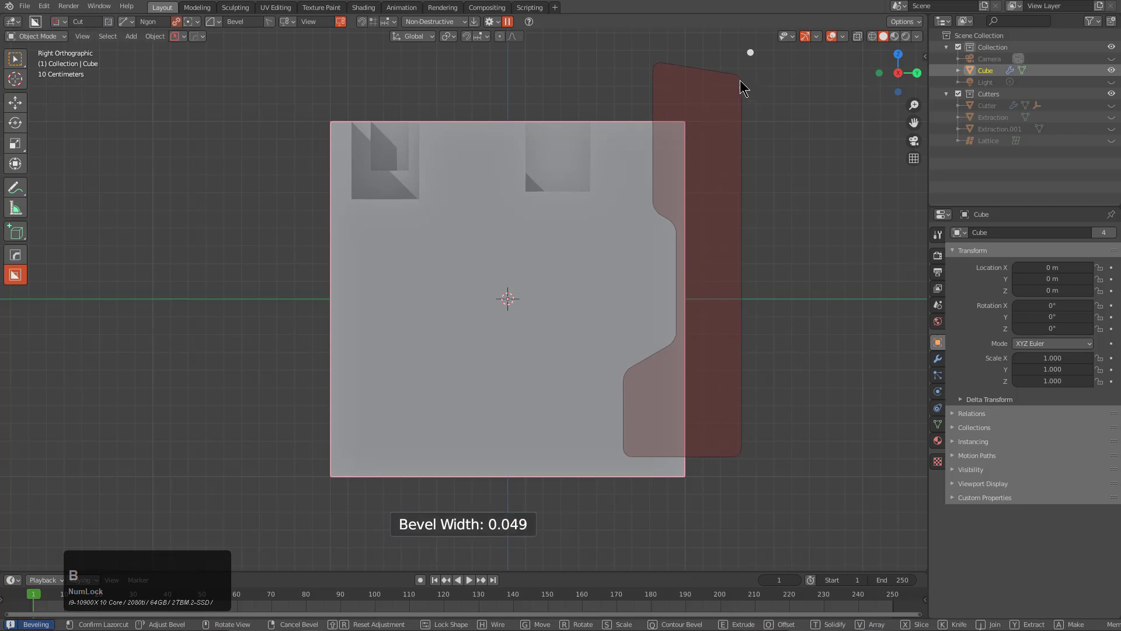
{"action": "left_click", "coordinate": [746, 83]}
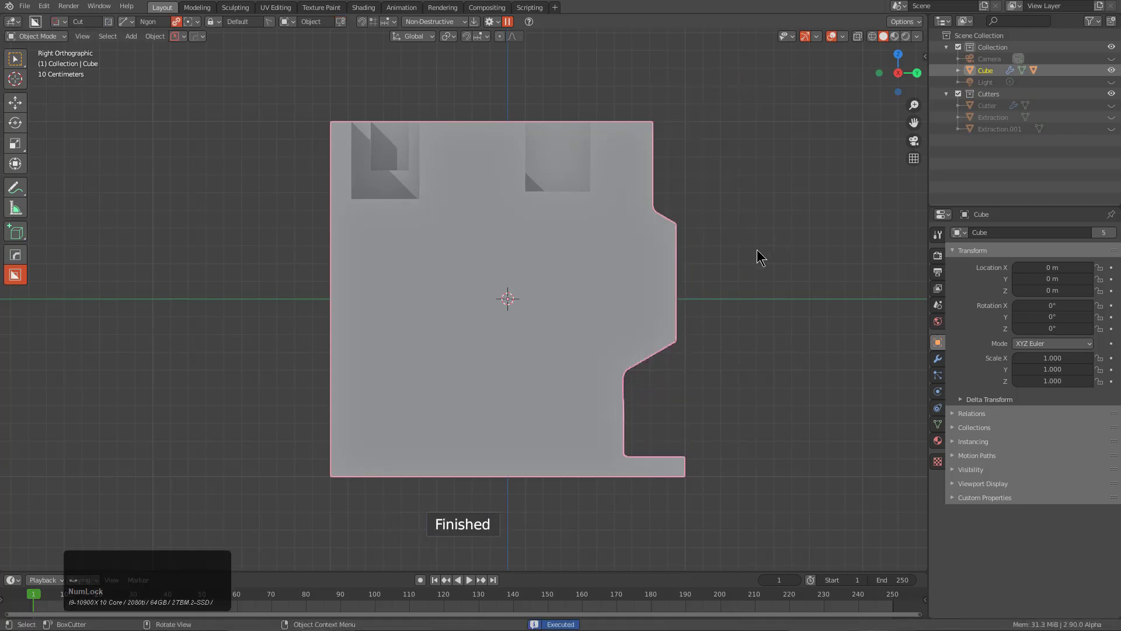
- Orbit and zoom to inspect the bevelled stepped profile along the side
{"action": "middle_click", "coordinate": [734, 264]}
{"action": "scroll", "scroll_direction": "up", "scroll_amount": 3}
{"action": "middle_click", "coordinate": [378, 365]}
{"action": "scroll", "scroll_direction": "up", "scroll_amount": 3}
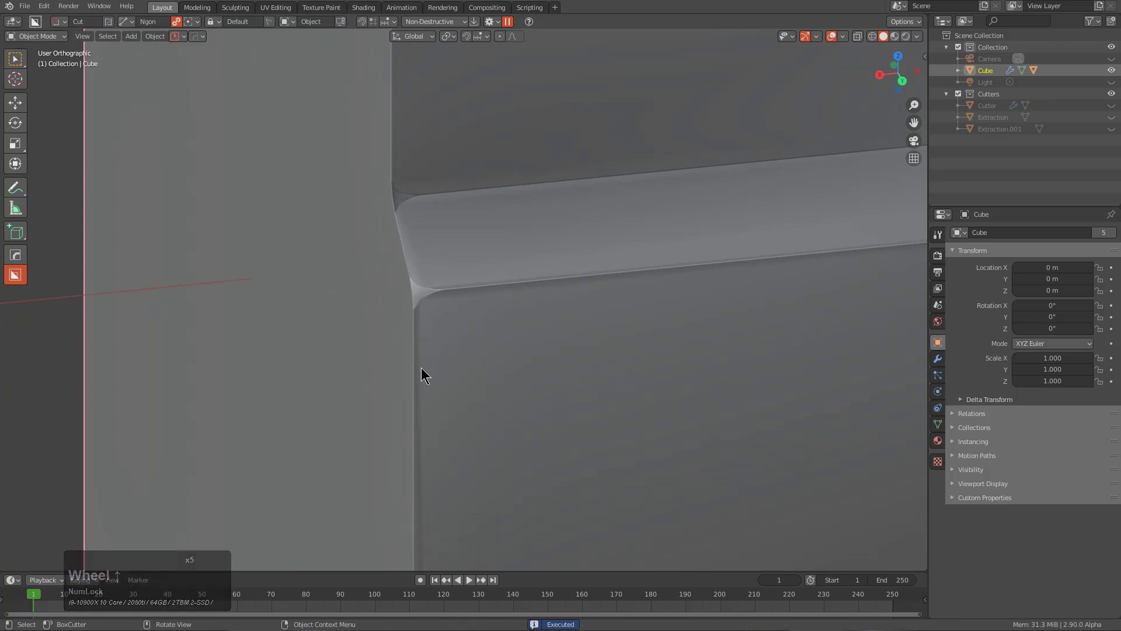
{"action": "scroll", "scroll_direction": "down", "scroll_amount": 3}
{"action": "middle_click", "coordinate": [518, 395]}
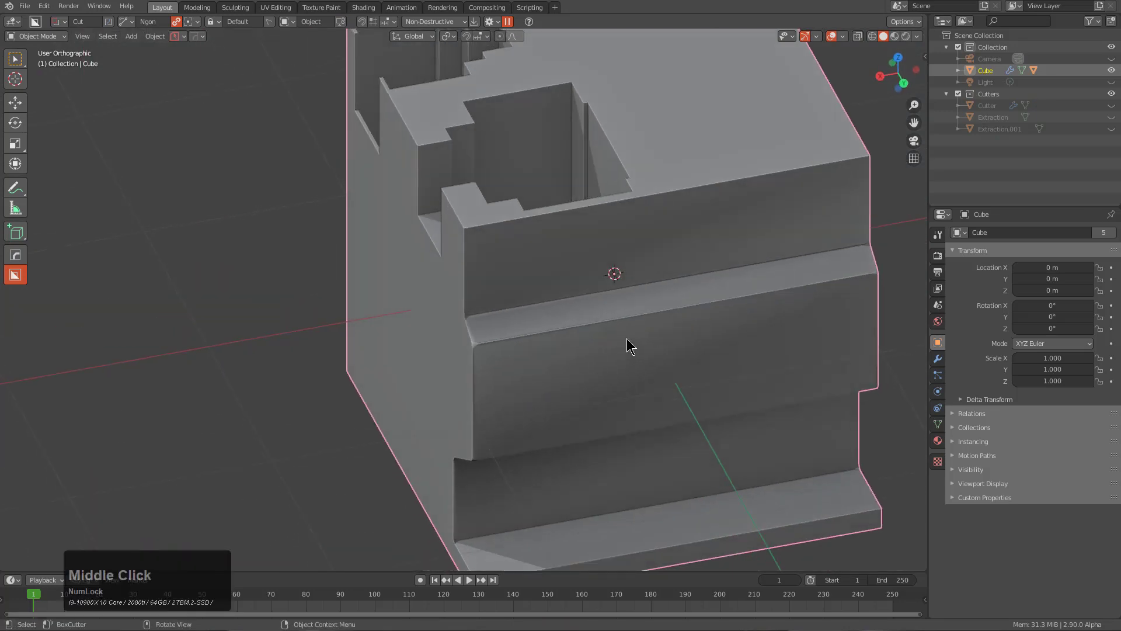
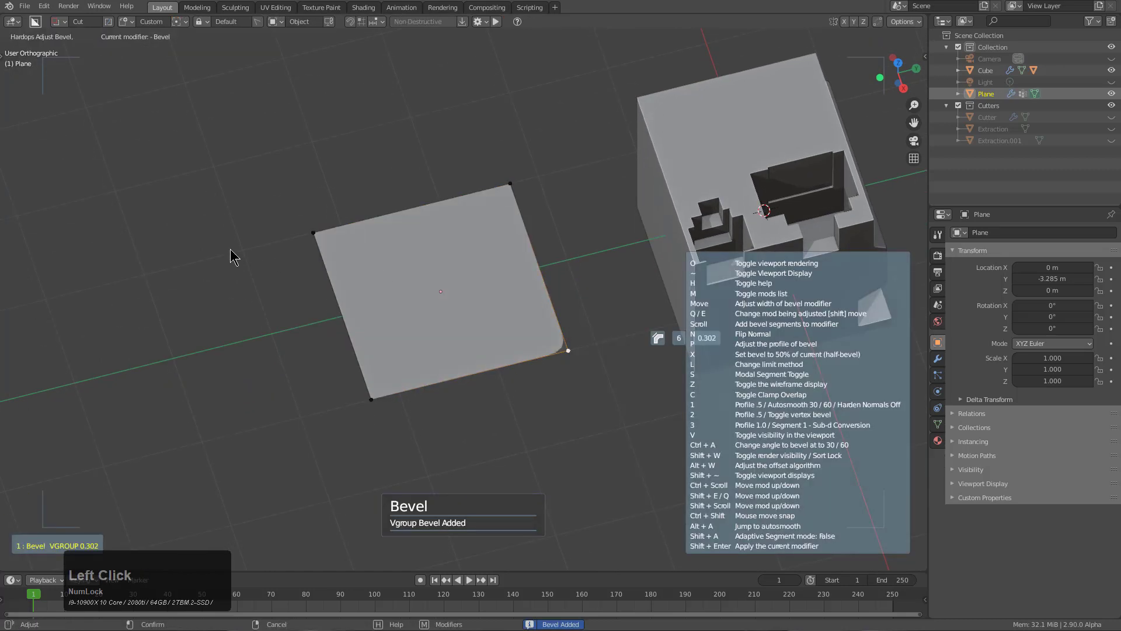
- Add and move points on the Bevel modifier's custom profile curve into a jagged stepped shape
{"action": "scroll", "scroll_direction": "up", "scroll_amount": 3}
{"action": "left_click", "coordinate": [309, 215]}
{"action": "left_click", "coordinate": [937, 367]}
{"action": "left_click", "coordinate": [973, 377]}
{"action": "left_click", "coordinate": [1063, 390]}
{"action": "left_click", "coordinate": [982, 471]}
{"action": "left_click", "coordinate": [1016, 507]}
{"action": "left_click", "coordinate": [1028, 564]}
{"action": "left_click", "coordinate": [1080, 530]}
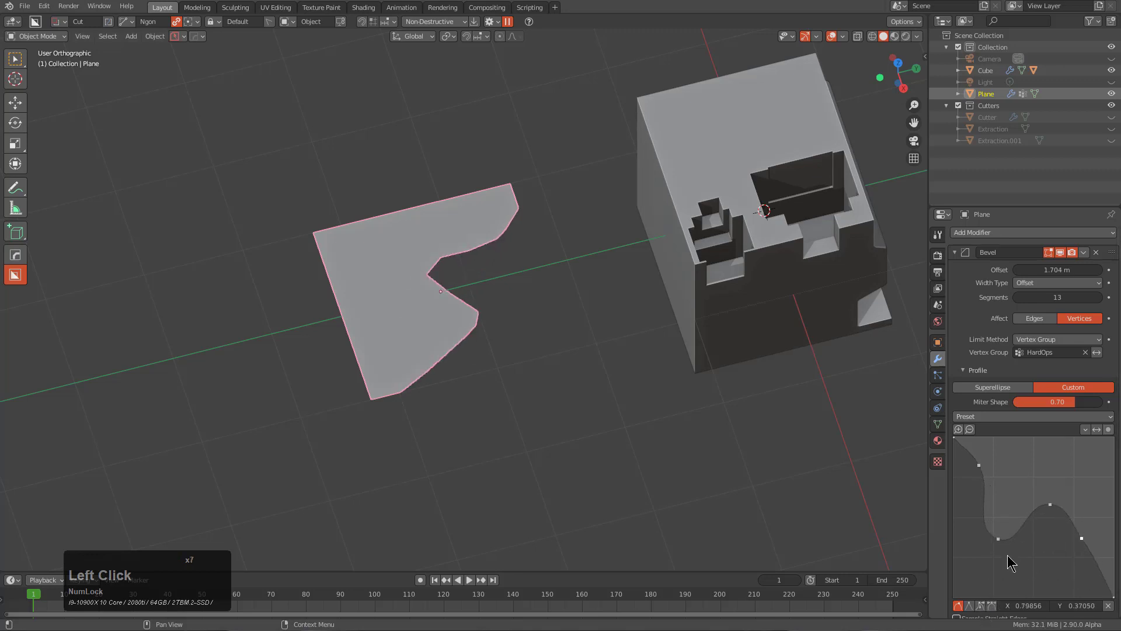
- Adjust the lower profile curve controls and inspect the stepped bevel on the plane
{"action": "scroll", "scroll_direction": "down", "scroll_amount": 3}
{"action": "left_click", "coordinate": [985, 573]}
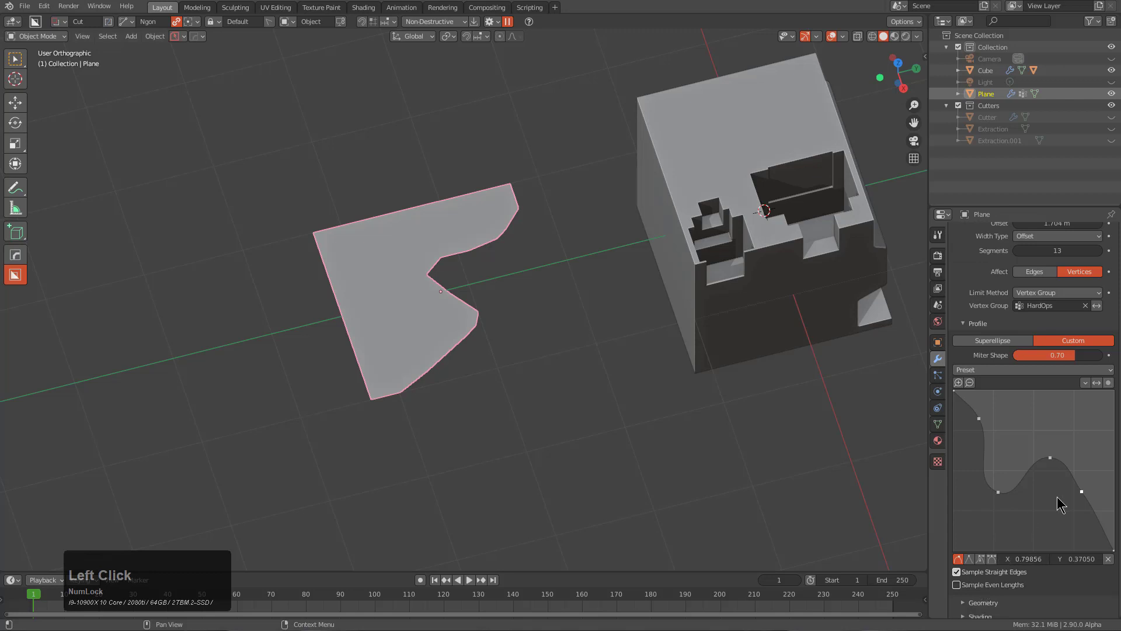
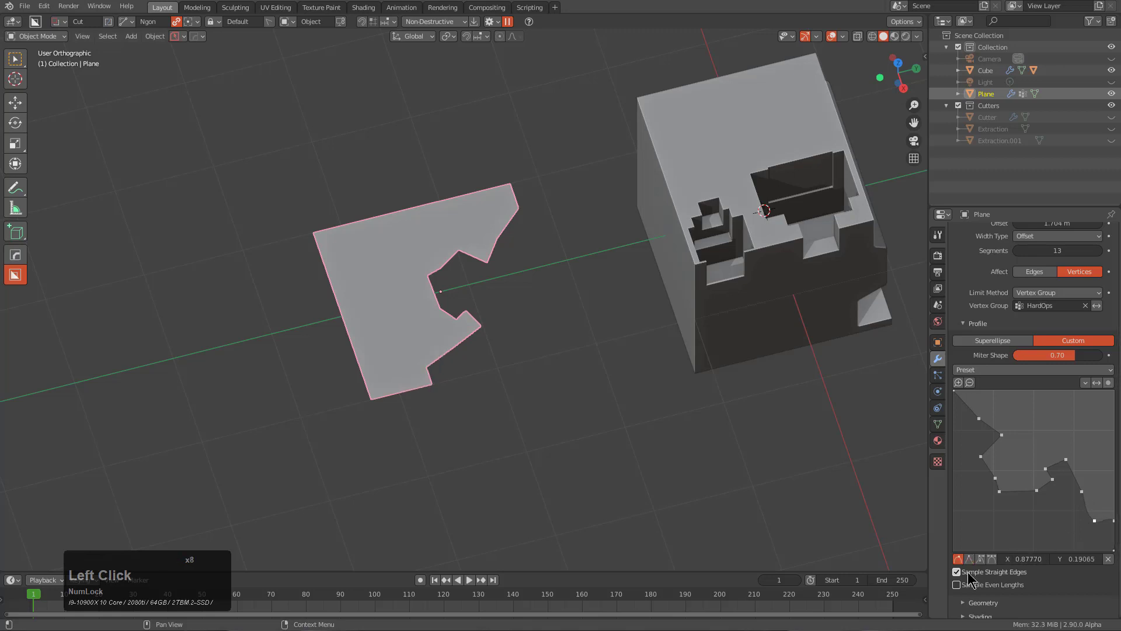
{"action": "left_click", "coordinate": [969, 564]}
{"action": "middle_click", "coordinate": [408, 297]}
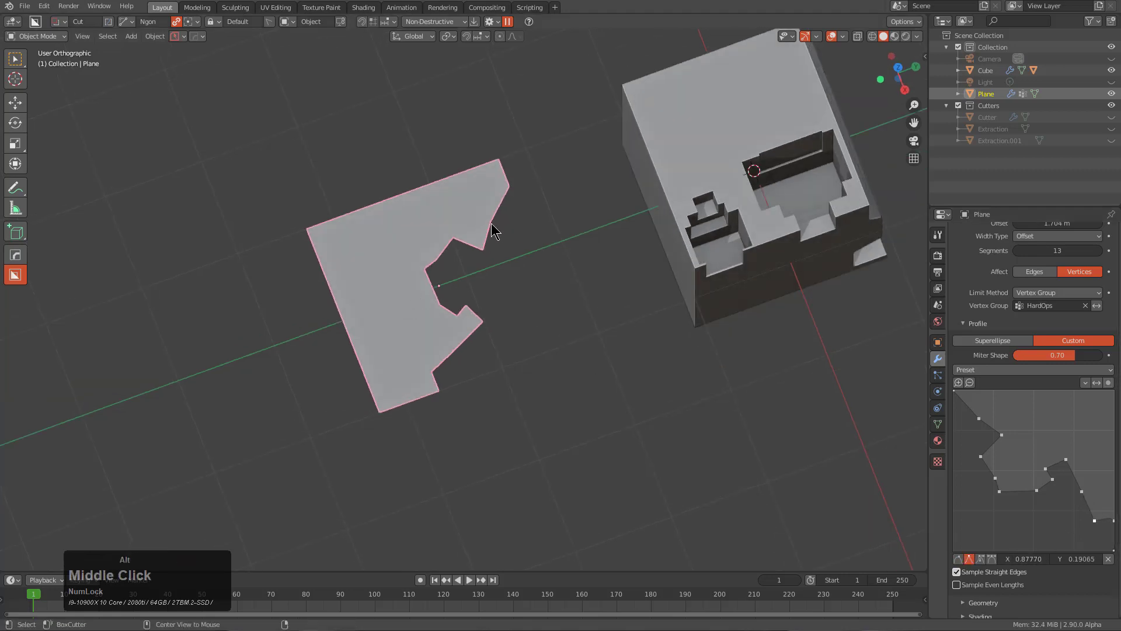
- Run a HardOps bevel on the plane and attempt a custom-shape cut on the cube, cancelling it
{"action": "key", "text": "alt+w"}
{"action": "left_click", "coordinate": [501, 168]}
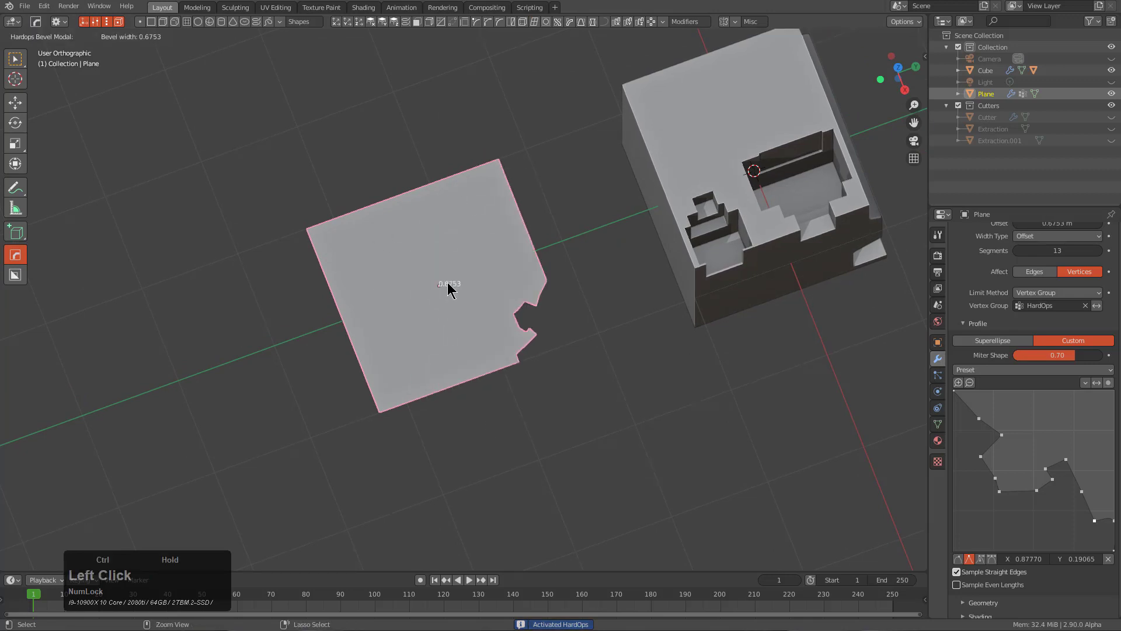
{"action": "key", "text": "alt+w"}
{"action": "scroll", "scroll_direction": "up", "scroll_amount": 3}
{"action": "middle_click", "coordinate": [704, 364]}
{"action": "key", "text": "d"}
{"action": "left_click", "coordinate": [552, 410]}
{"action": "middle_click", "coordinate": [599, 414]}
{"action": "key", "text": "c"}
{"action": "scroll", "scroll_direction": "up", "scroll_amount": 3}
{"action": "left_click", "coordinate": [683, 340]}
{"action": "left_click", "coordinate": [664, 349]}
{"action": "right_click", "coordinate": [802, 439]}
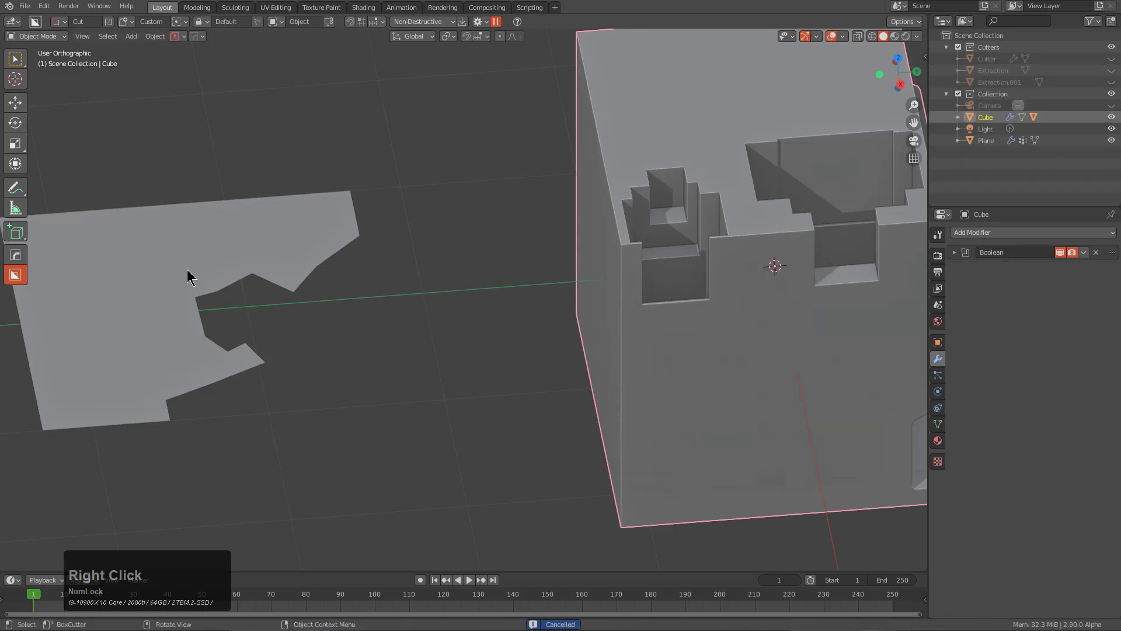
- Set the profiled plane as BoxCutter Custom Shape, try cutting the cube and cancel the cut
{"action": "left_click", "coordinate": [190, 271]}
{"action": "scroll", "scroll_direction": "down", "scroll_amount": 3}
{"action": "key", "text": "c"}
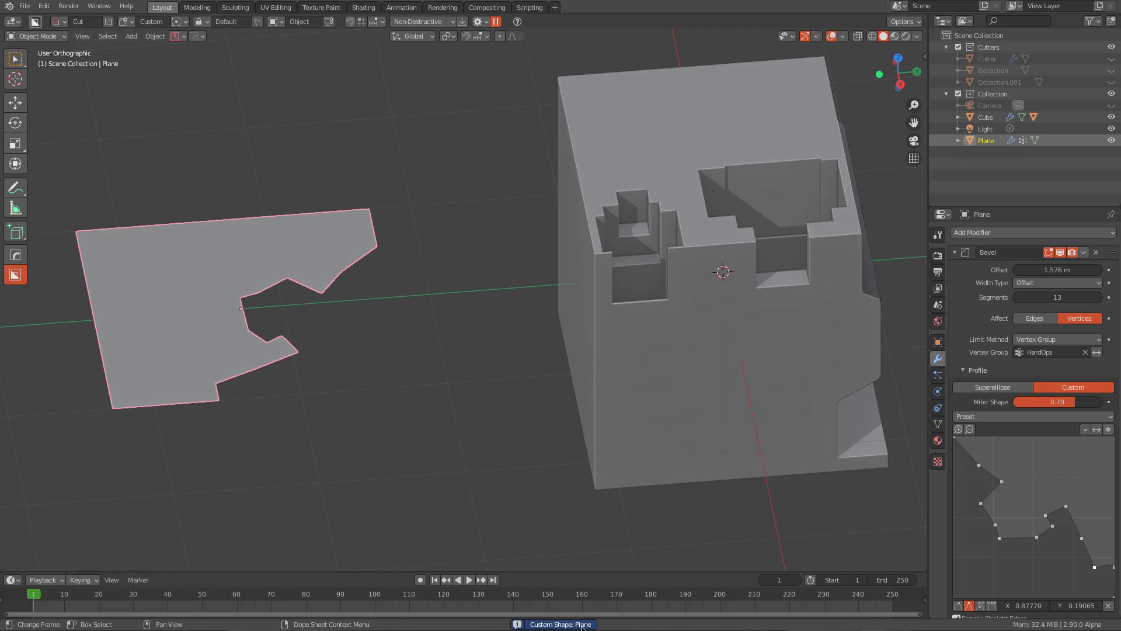
{"action": "left_click", "coordinate": [627, 335]}
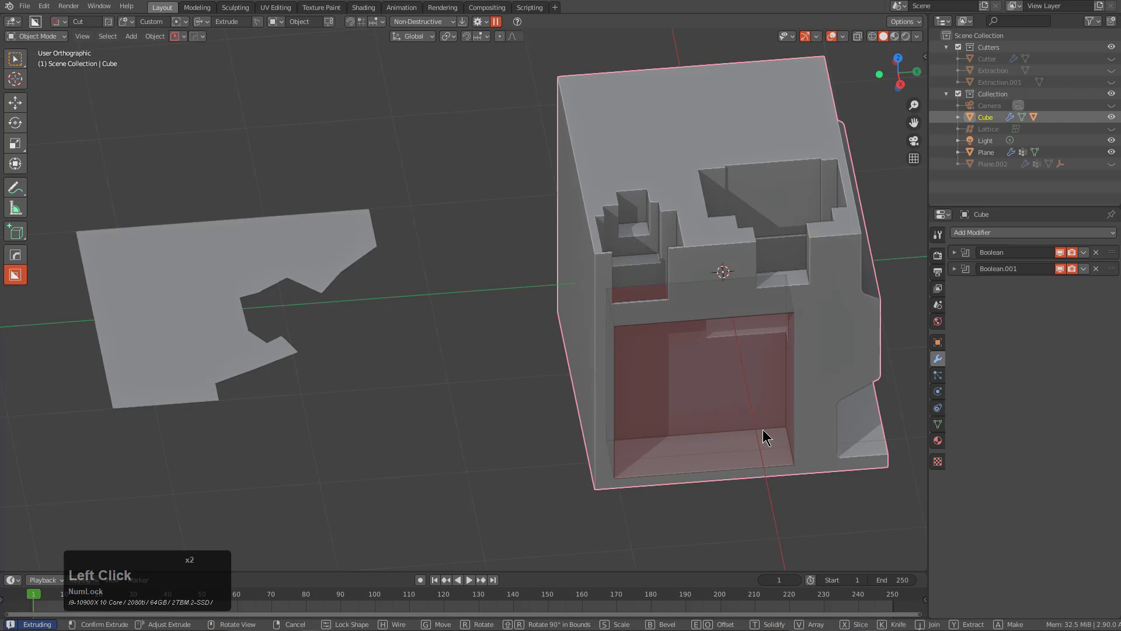
{"action": "right_click", "coordinate": [764, 432]}
- Copy the profiled plane and select the cube for deletion
{"action": "left_click", "coordinate": [205, 262]}
{"action": "key", "text": "ctrl+c"}
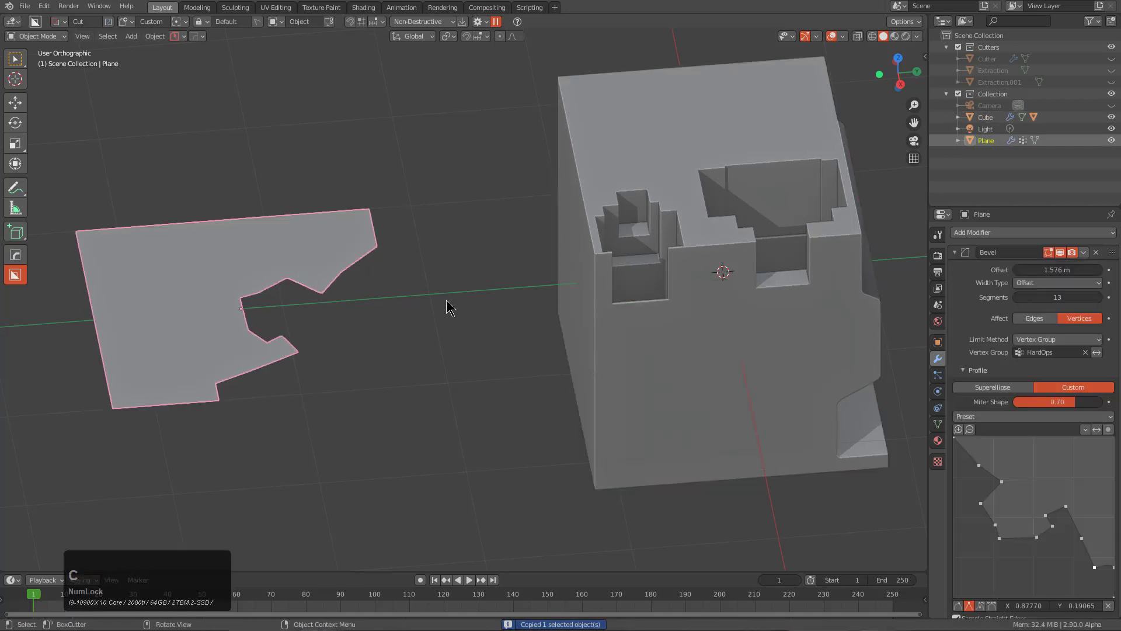
{"action": "middle_click", "coordinate": [497, 324]}
{"action": "scroll", "scroll_direction": "down", "scroll_amount": 3}
{"action": "left_click", "coordinate": [656, 306]}
- Delete the cube, then re-enable the BoxCutter add-on in Preferences > Add-ons
{"action": "key", "text": "x"}
{"action": "left_click", "coordinate": [657, 306]}
{"action": "scroll", "scroll_direction": "down", "scroll_amount": 3}
{"action": "left_click", "coordinate": [45, 10]}
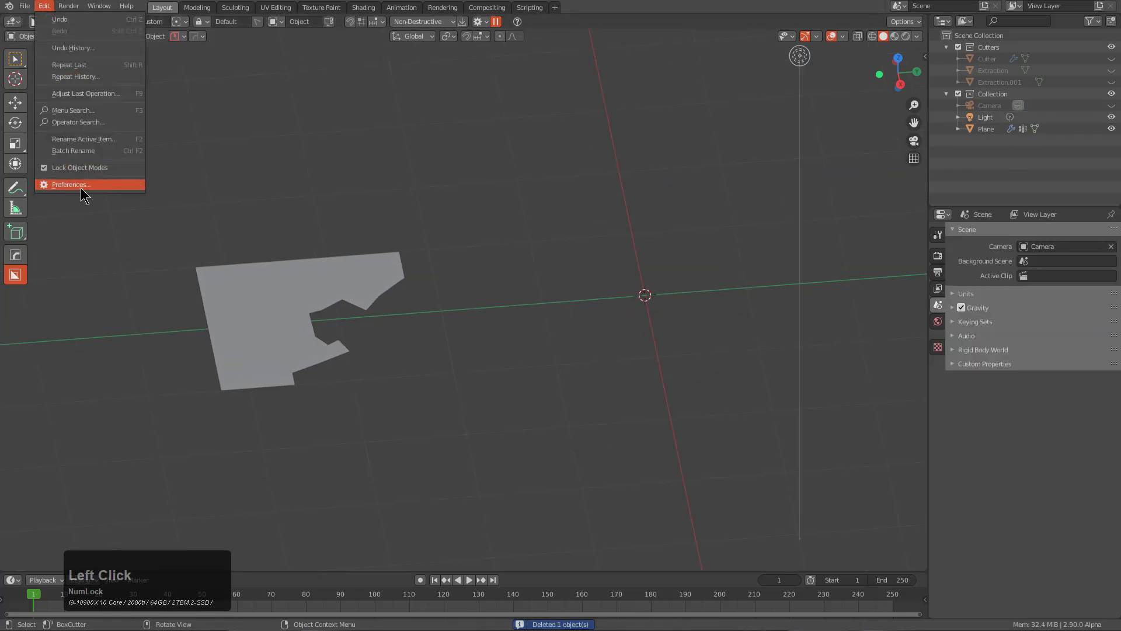
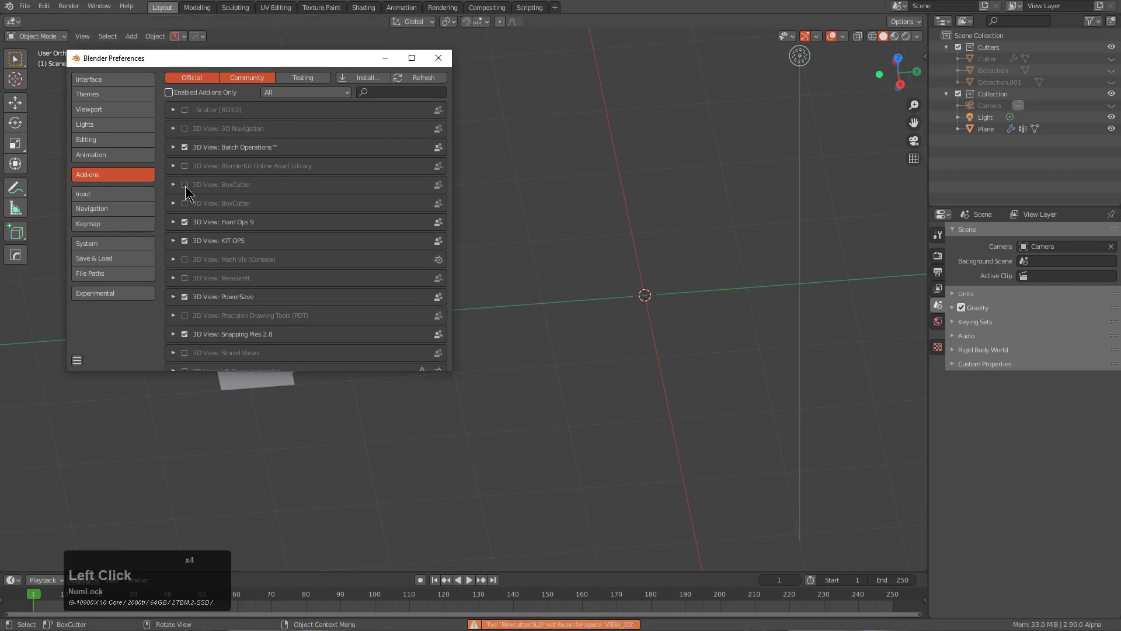
{"action": "left_click", "coordinate": [187, 188]}
{"action": "left_click", "coordinate": [439, 62]}
- Add a fresh Cube to the scene and activate BoxCutter
{"action": "scroll", "scroll_direction": "up", "scroll_amount": 3}
{"action": "key", "text": "alt+w"}
{"action": "scroll", "scroll_direction": "down", "scroll_amount": 3}
{"action": "middle_click", "coordinate": [650, 331]}
{"action": "key", "text": "shift+a"}
{"action": "left_click", "coordinate": [682, 52]}
- Toggle BoxCutter Live off and draw a custom-shaped notch at the cube's corner
{"action": "middle_click", "coordinate": [621, 228]}
{"action": "scroll", "scroll_direction": "up", "scroll_amount": 3}
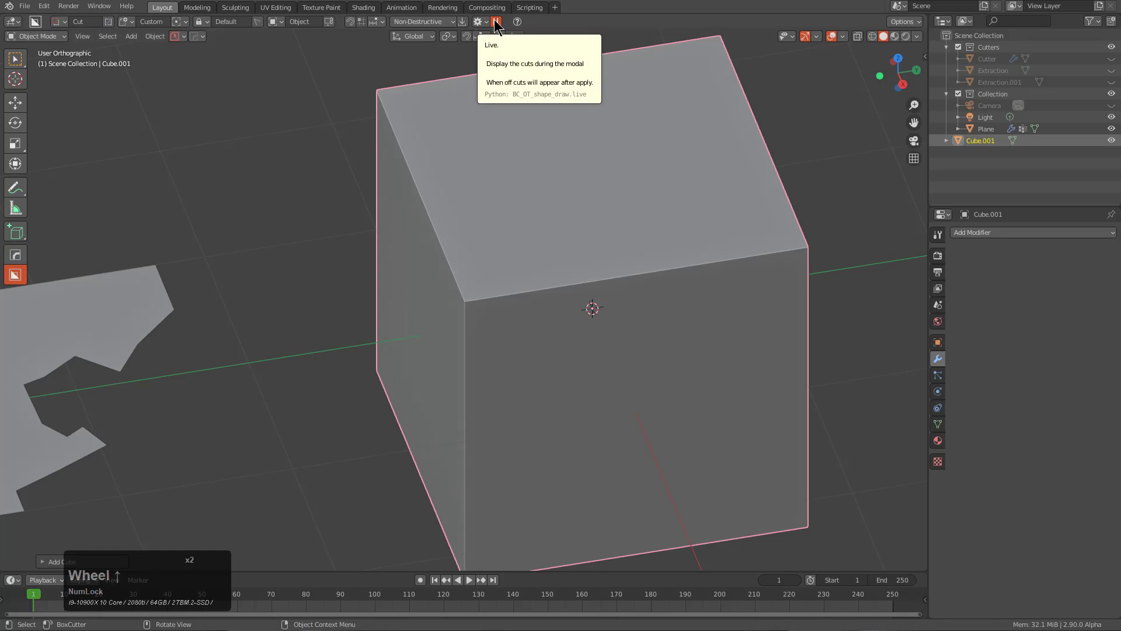
{"action": "left_click", "coordinate": [497, 21]}
{"action": "middle_click", "coordinate": [538, 259]}
{"action": "scroll", "scroll_direction": "up", "scroll_amount": 3}
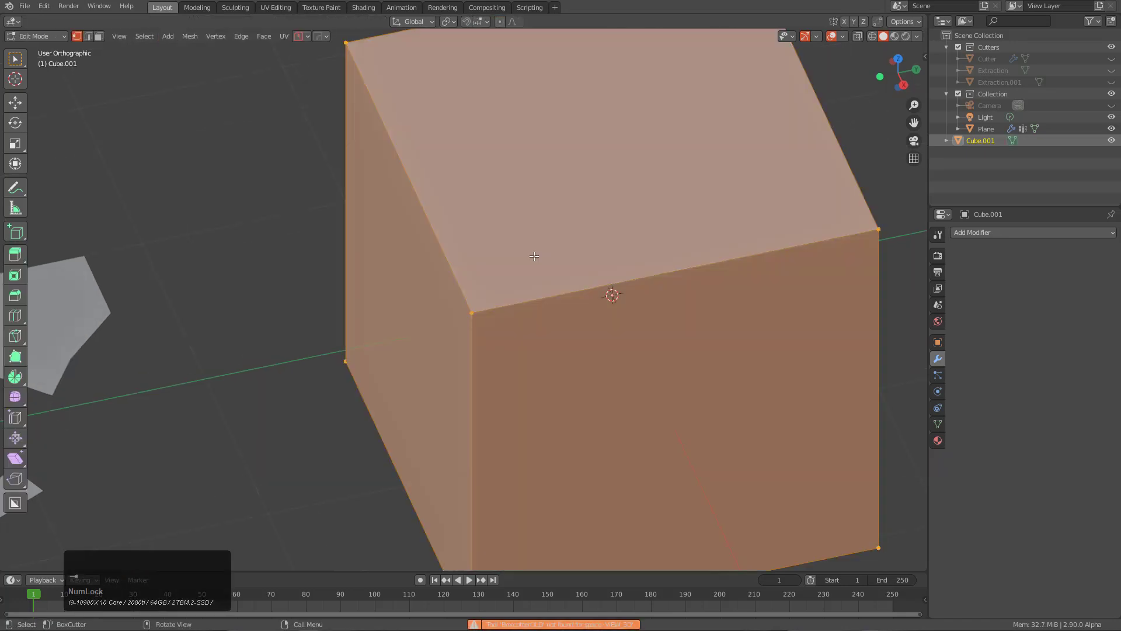
{"action": "key", "text": "alt+w"}
{"action": "left_click", "coordinate": [527, 293]}
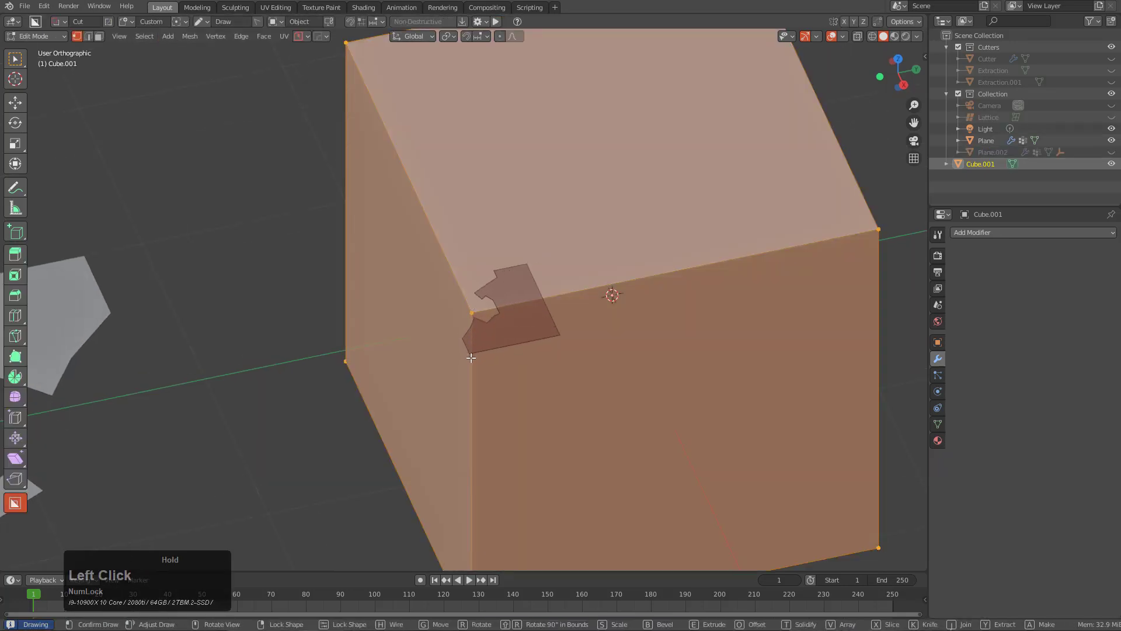
{"action": "left_click", "coordinate": [459, 439]}
- Cut a stepped pocket into the top face and return to editing the mesh
{"action": "middle_click", "coordinate": [549, 338]}
{"action": "left_click", "coordinate": [631, 96]}
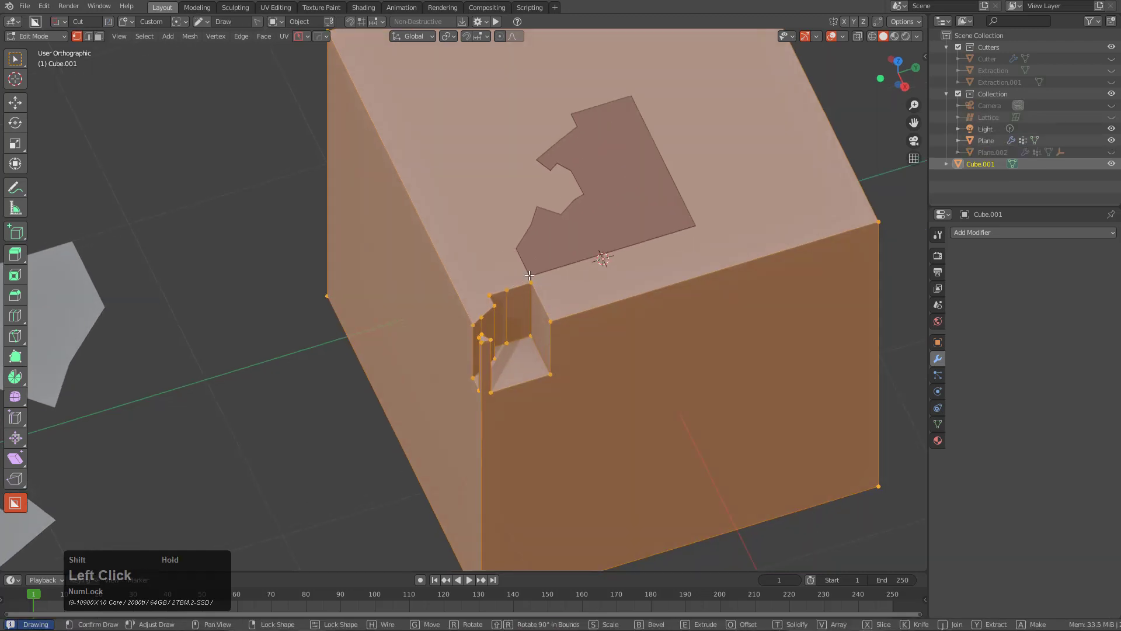
{"action": "left_click", "coordinate": [524, 291]}
{"action": "middle_click", "coordinate": [649, 265]}
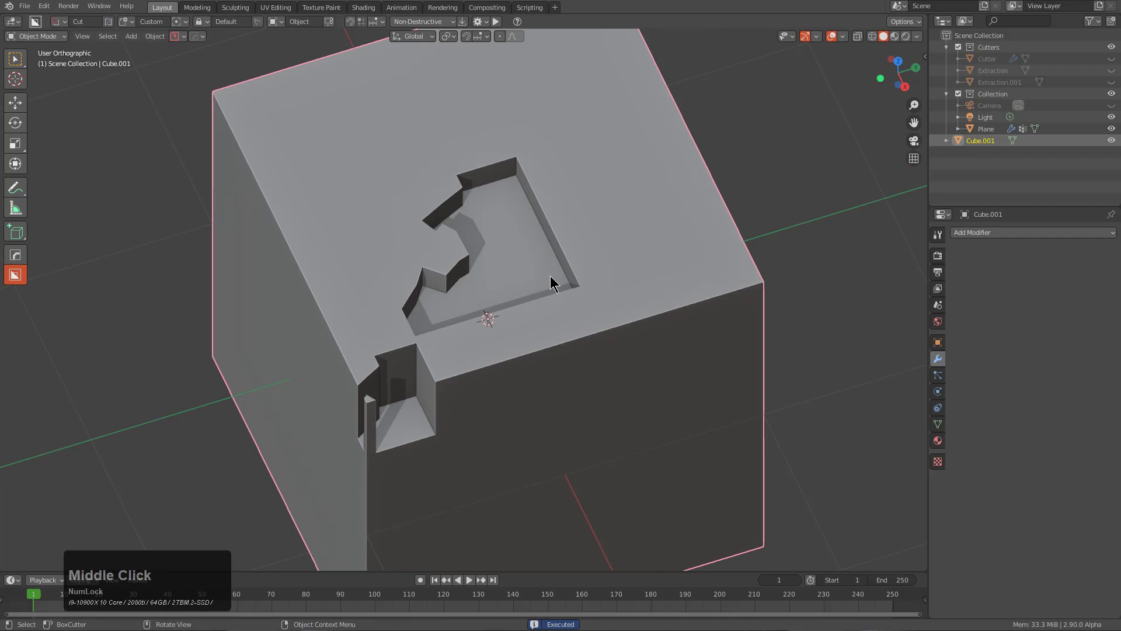
{"action": "key", "text": "d"}
- Cut a rectangular slot near the cube's top edge
{"action": "left_click", "coordinate": [495, 306]}
{"action": "middle_click", "coordinate": [541, 306]}
{"action": "key", "text": "alt+w"}
{"action": "key", "text": "d"}
{"action": "left_click", "coordinate": [445, 355]}
{"action": "left_click", "coordinate": [502, 305]}
{"action": "left_click", "coordinate": [597, 341]}
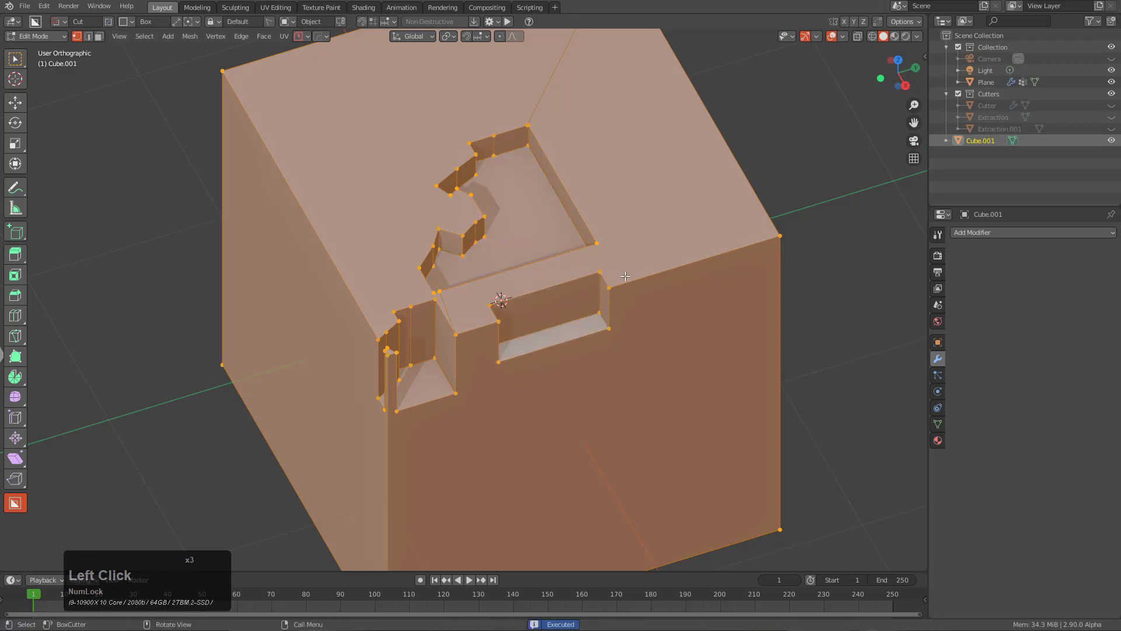
- Cut a stepped box pocket into the cube's front top edge and a stepped flat cut on the top right
{"action": "left_click", "coordinate": [555, 278]}
{"action": "left_click", "coordinate": [532, 329]}
{"action": "scroll", "scroll_direction": "up", "scroll_amount": 3}
{"action": "left_click_drag", "start_coordinate": [673, 264], "coordinate": [501, 364]}
{"action": "left_click", "coordinate": [506, 418]}
{"action": "left_click_drag", "start_coordinate": [575, 383], "coordinate": [557, 487]}
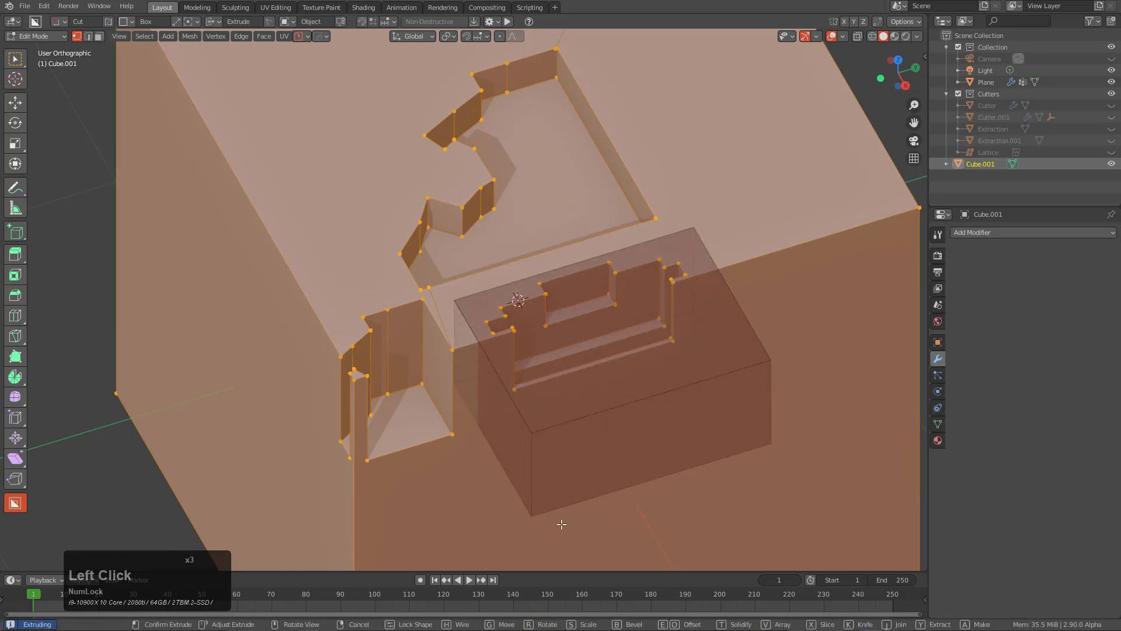
{"action": "key", "text": "y"}
{"action": "left_click", "coordinate": [566, 528]}
{"action": "left_click", "coordinate": [708, 170]}
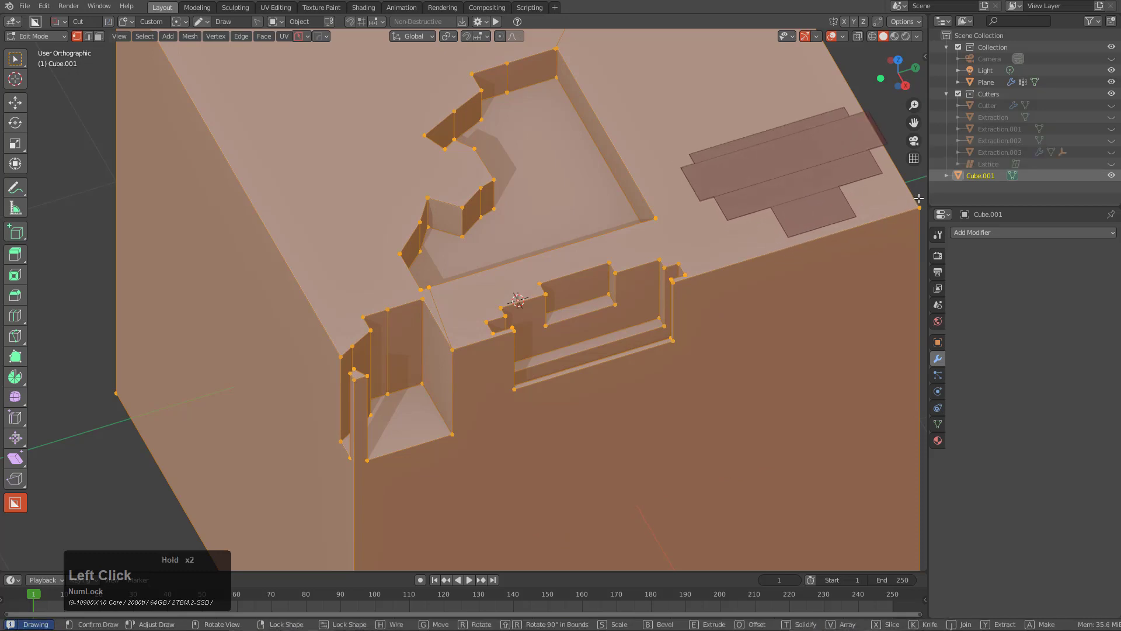
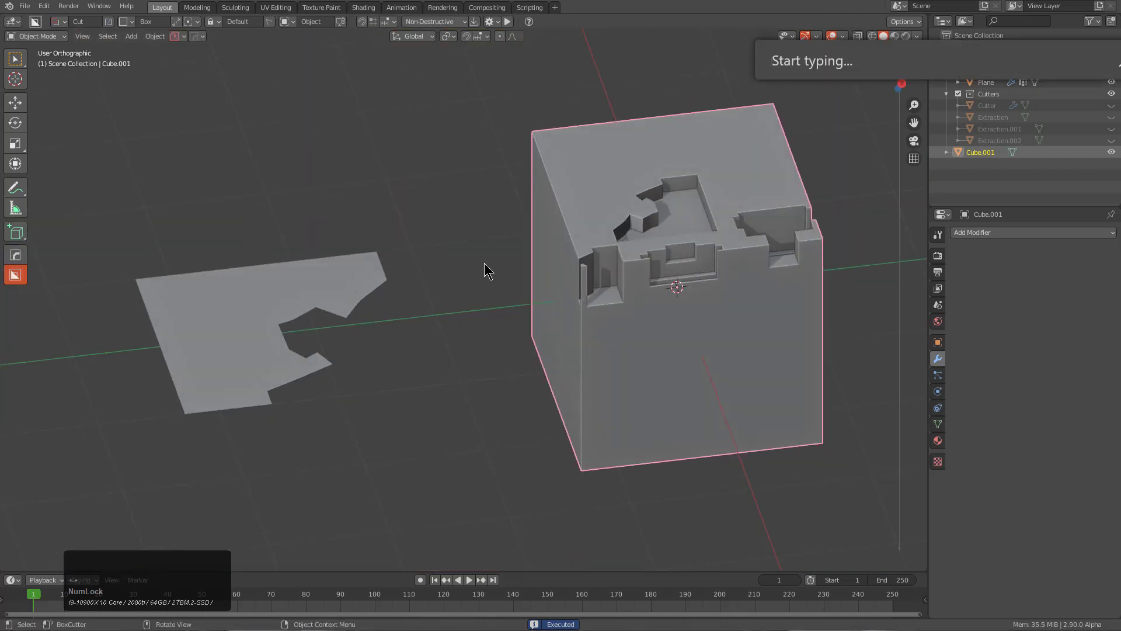
- Draw a custom multi-point cutter shape across the cube's top face
{"action": "left_click", "coordinate": [324, 301]}
{"action": "middle_click", "coordinate": [297, 323]}
{"action": "key", "text": "d"}
{"action": "left_click", "coordinate": [251, 361]}
{"action": "key", "text": "c"}
{"action": "middle_click", "coordinate": [636, 384]}
{"action": "scroll", "scroll_direction": "up", "scroll_amount": 3}
{"action": "left_click", "coordinate": [511, 358]}
{"action": "left_click", "coordinate": [443, 294]}
{"action": "left_click", "coordinate": [466, 300]}
{"action": "left_click", "coordinate": [535, 337]}
{"action": "left_click", "coordinate": [639, 423]}
{"action": "middle_click", "coordinate": [604, 382]}
{"action": "scroll", "scroll_direction": "down", "scroll_amount": 3}
- Select the jagged profile plane, then make a profile-shaped cut into the cube's top
{"action": "left_click", "coordinate": [208, 291]}
{"action": "key", "text": "alt+w"}
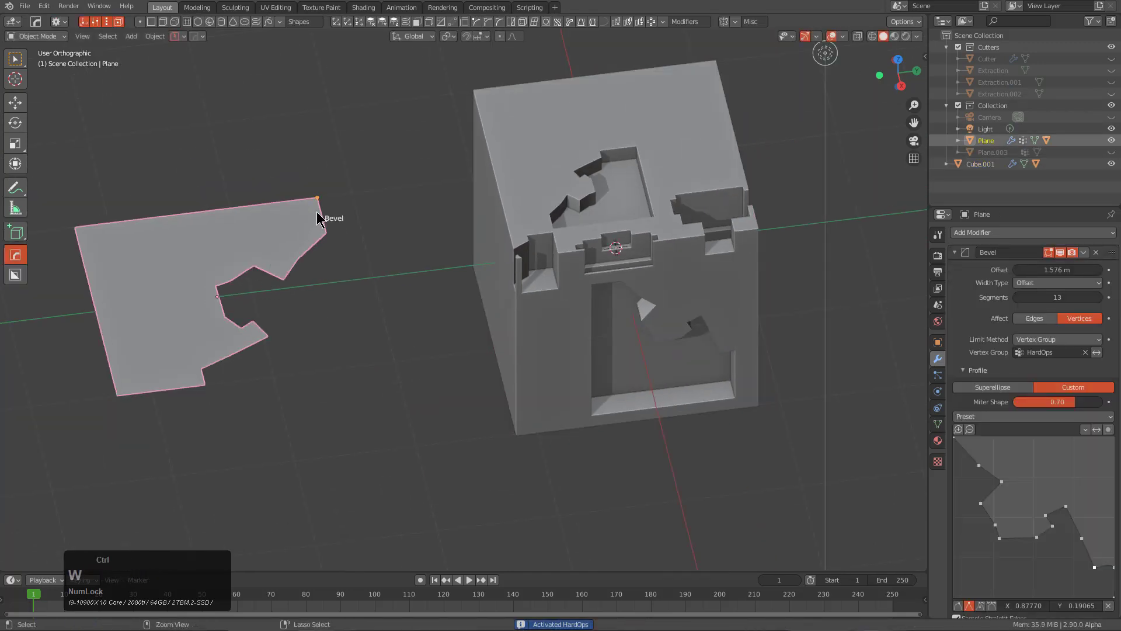
{"action": "left_click", "coordinate": [322, 201]}
{"action": "middle_click", "coordinate": [393, 321]}
{"action": "key", "text": "alt+w"}
{"action": "left_click", "coordinate": [671, 226]}
{"action": "left_click", "coordinate": [546, 125]}
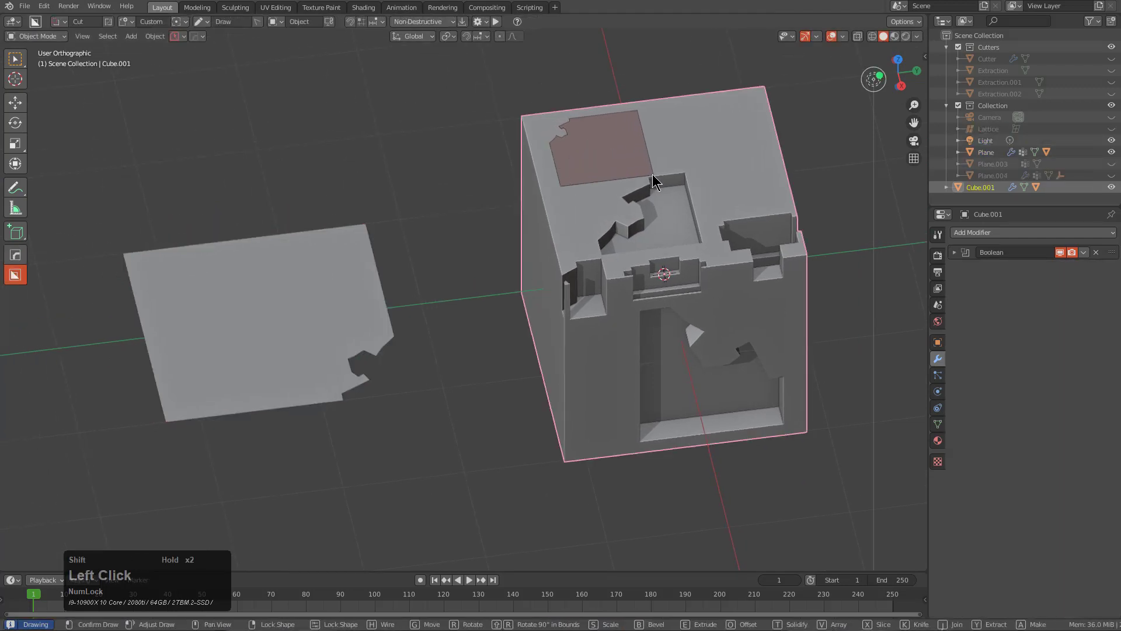
{"action": "left_click", "coordinate": [660, 200]}
{"action": "left_click", "coordinate": [344, 319]}
- Widen the bevel on the profile plane with HardOps and add another boolean cut to the cube
{"action": "key", "text": "w"}
{"action": "left_click", "coordinate": [365, 230]}
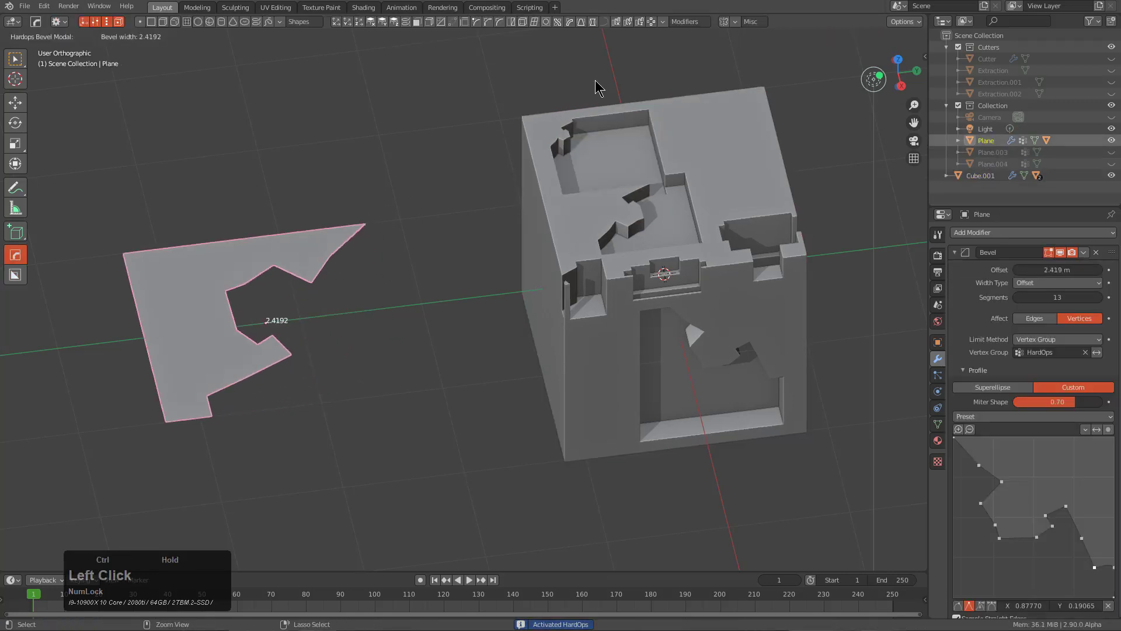
{"action": "left_click", "coordinate": [668, 113]}
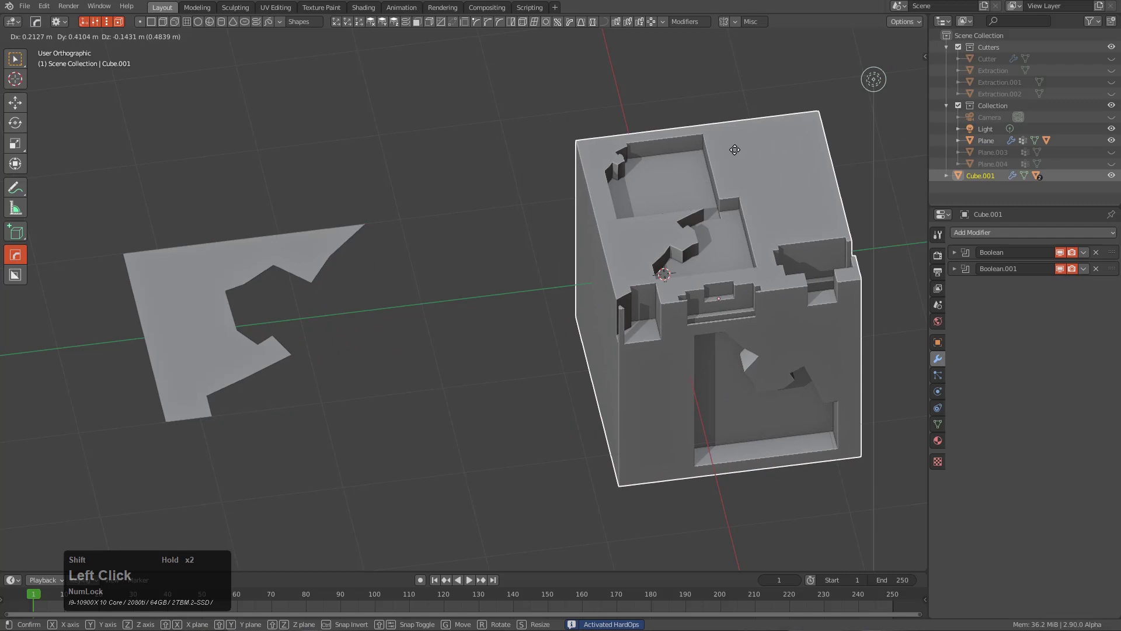
{"action": "key", "text": "z"}
{"action": "key", "text": "alt+w"}
{"action": "left_click", "coordinate": [681, 119]}
{"action": "left_click", "coordinate": [724, 206]}
- Bool-scroll through Cube.001's boolean cutters from the HardOps Q menu
{"action": "middle_click", "coordinate": [706, 246]}
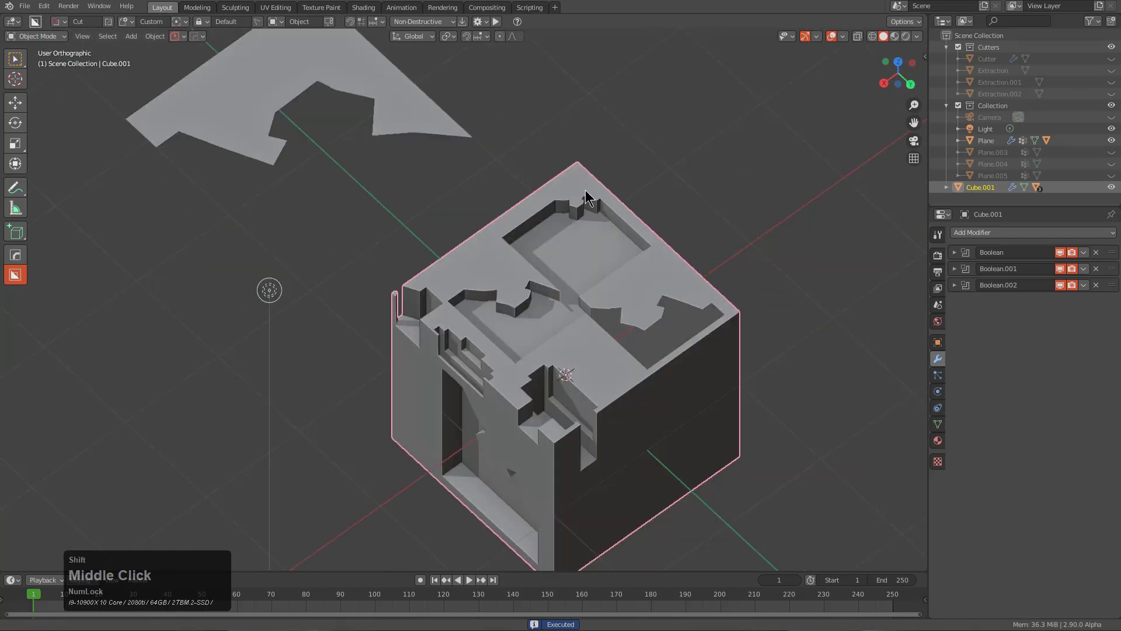
{"action": "scroll", "scroll_direction": "up", "scroll_amount": 3}
{"action": "key", "text": "q"}
{"action": "left_click", "coordinate": [661, 269]}
{"action": "scroll", "scroll_direction": "down", "scroll_amount": 3}
{"action": "left_click", "coordinate": [659, 277]}
{"action": "middle_click", "coordinate": [656, 265]}
{"action": "scroll", "scroll_direction": "up", "scroll_amount": 3}
- Keep the jagged cutter Plane.005 chosen and add a Weld modifier from the HardOps Q menu
{"action": "key", "text": "g"}
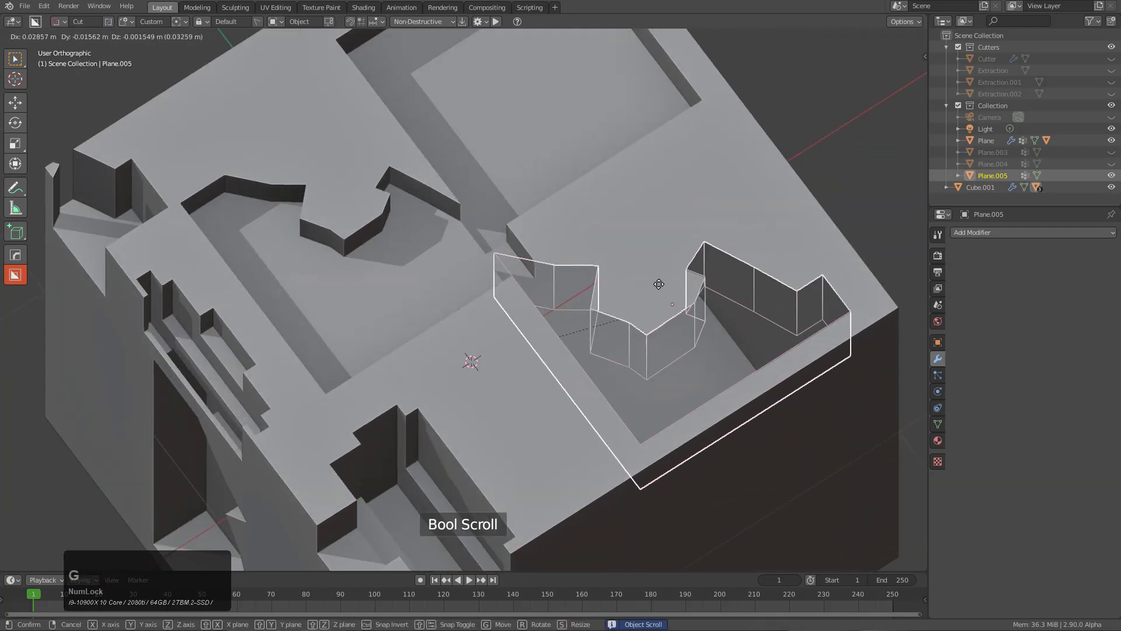
{"action": "right_click", "coordinate": [670, 277]}
{"action": "scroll", "scroll_direction": "up", "scroll_amount": 3}
{"action": "middle_click", "coordinate": [668, 310]}
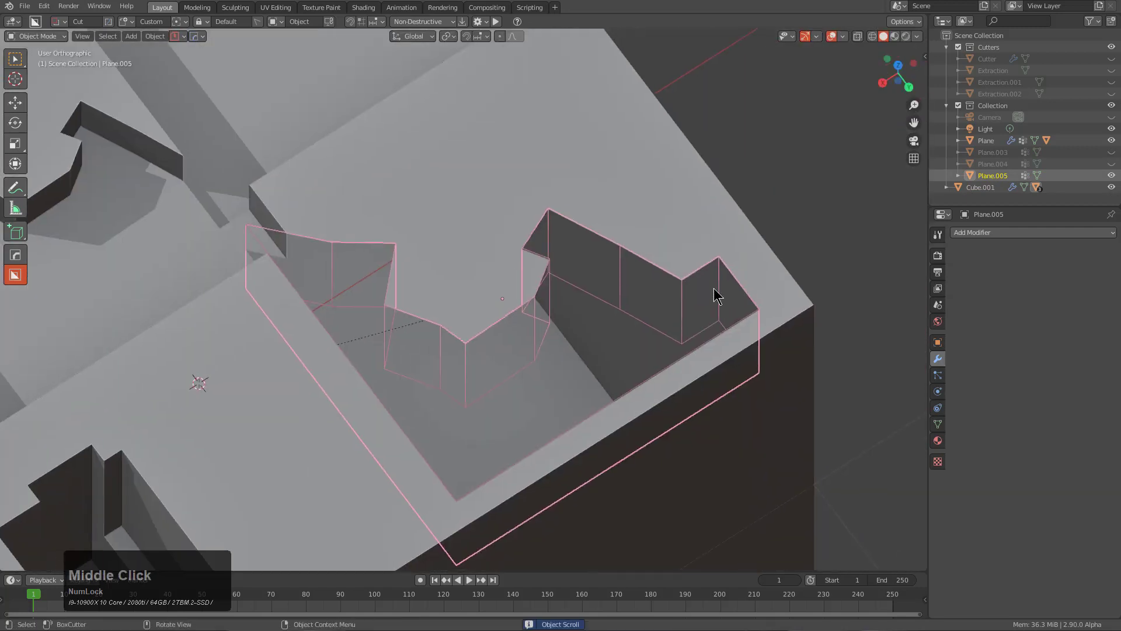
{"action": "key", "text": "q"}
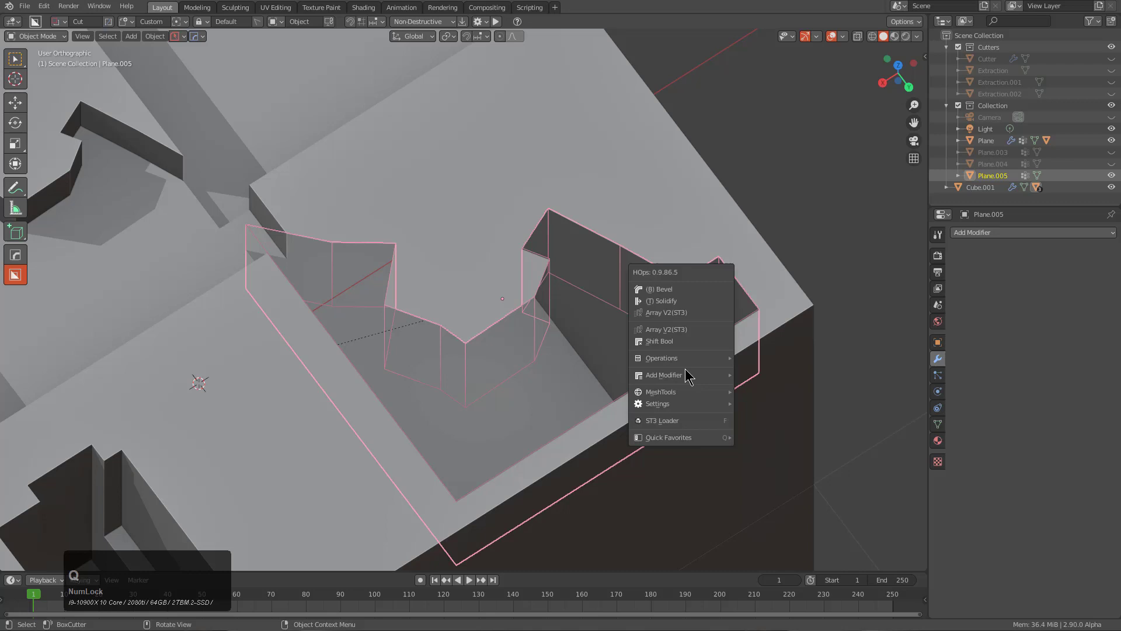
{"action": "left_click", "coordinate": [853, 401]}
{"action": "left_click", "coordinate": [852, 402]}
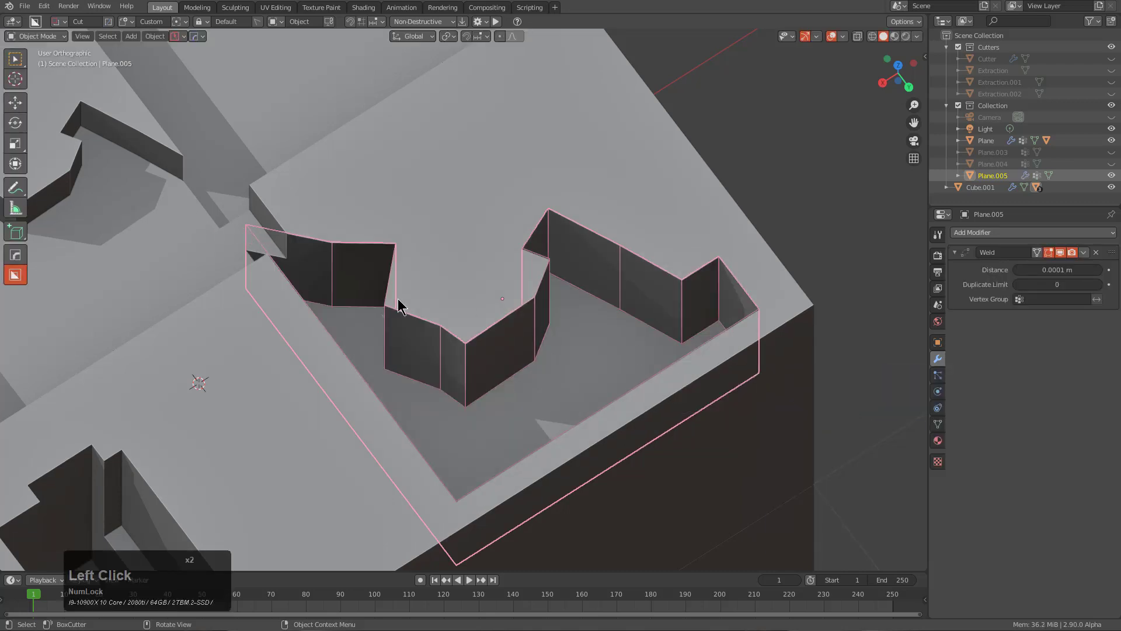
- Orbit the cube to inspect the now solid-walled jagged pockets with cutters hidden
{"action": "scroll", "scroll_direction": "down", "scroll_amount": 3}
{"action": "middle_click", "coordinate": [466, 283]}
{"action": "scroll", "scroll_direction": "down", "scroll_amount": 3}
{"action": "key", "text": "1"}
{"action": "middle_click", "coordinate": [531, 312]}
{"action": "scroll", "scroll_direction": "down", "scroll_amount": 3}
{"action": "middle_click", "coordinate": [604, 248]}
- Switch to the Custom Profile Support scene holding Plane.001 with its Bevel modifier
{"action": "scroll", "scroll_direction": "down", "scroll_amount": 3}
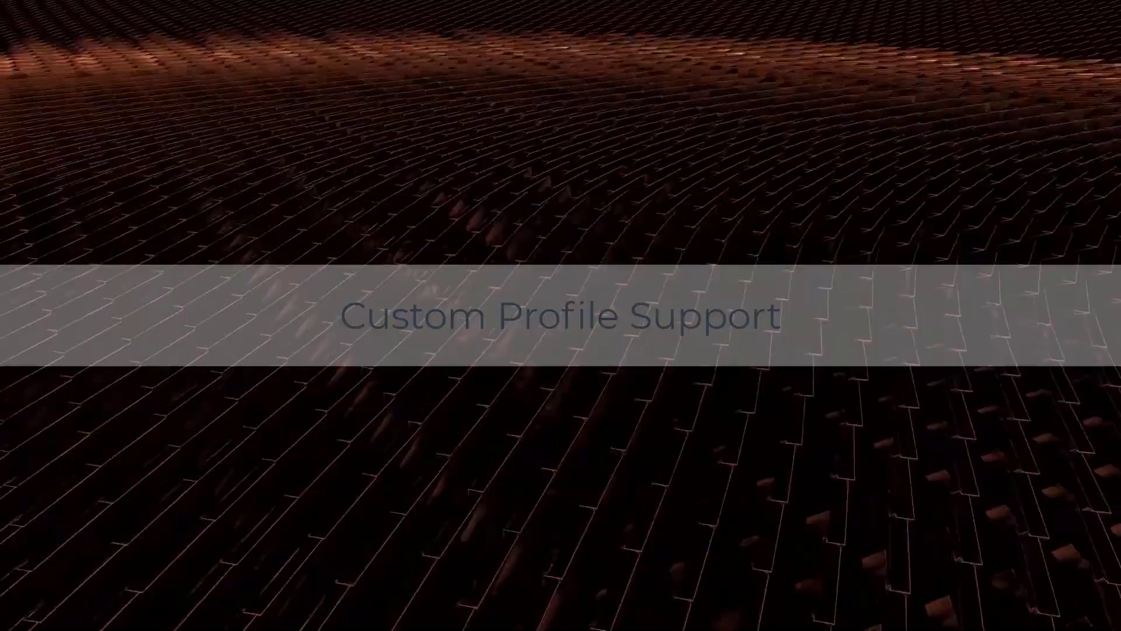
{"action": "scroll", "scroll_direction": "up", "scroll_amount": 3}
{"action": "left_click_drag", "start_coordinate": [533, 286], "coordinate": [524, 273]}
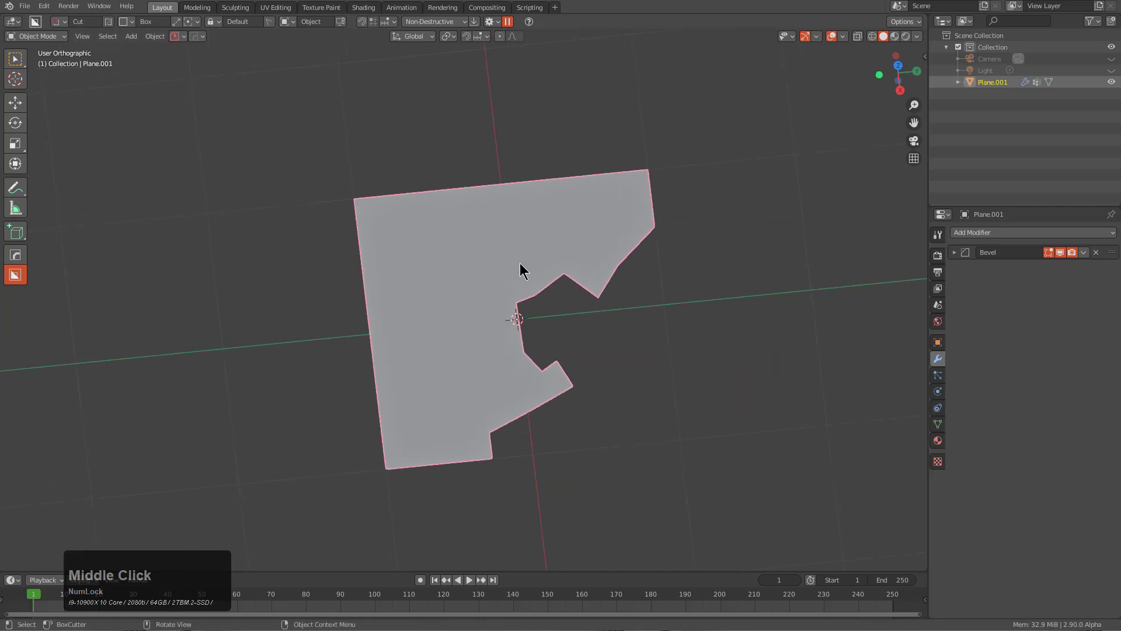
- Add a HOPS Y-direction Displace modifier to Plane.001 with strength 1.000
{"action": "middle_click", "coordinate": [536, 281]}
{"action": "key", "text": "w"}
{"action": "middle_click", "coordinate": [419, 297]}
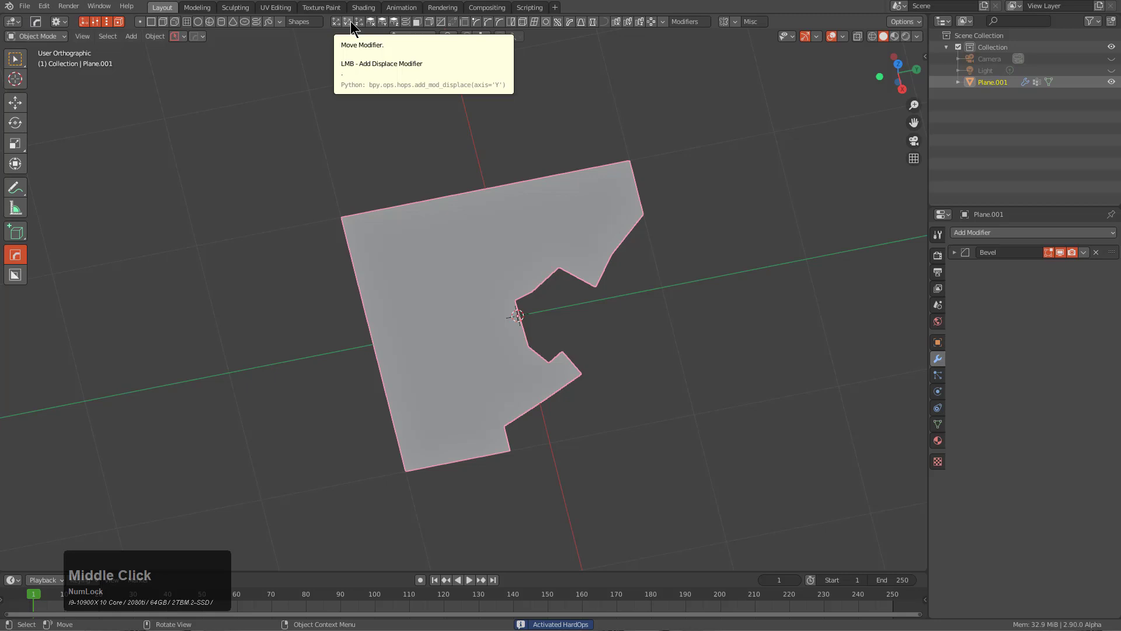
{"action": "left_click", "coordinate": [353, 28]}
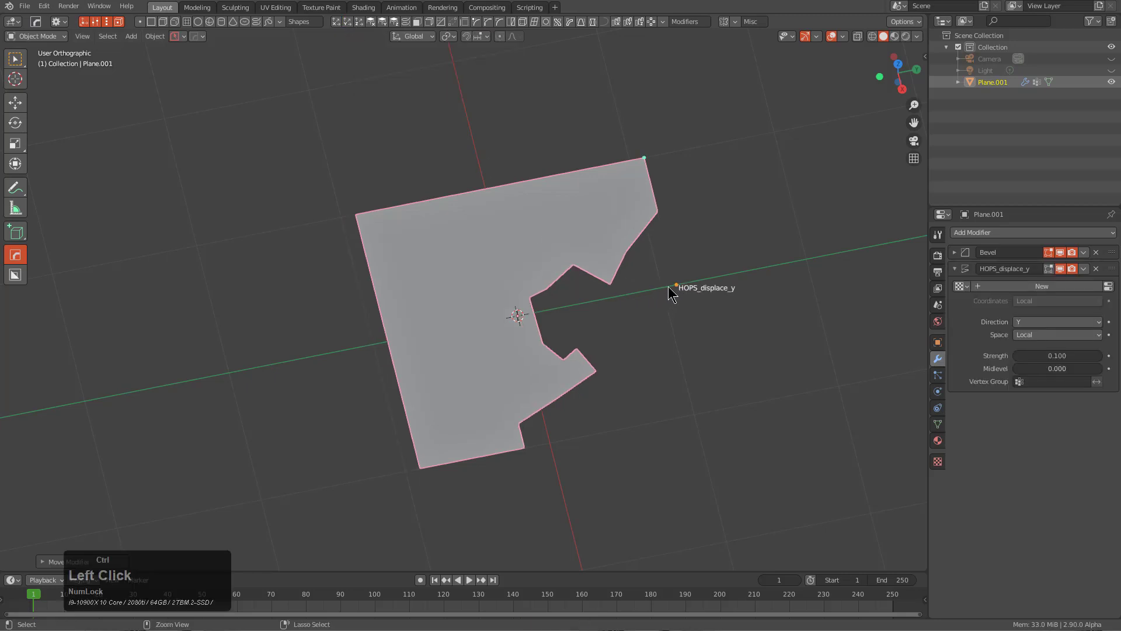
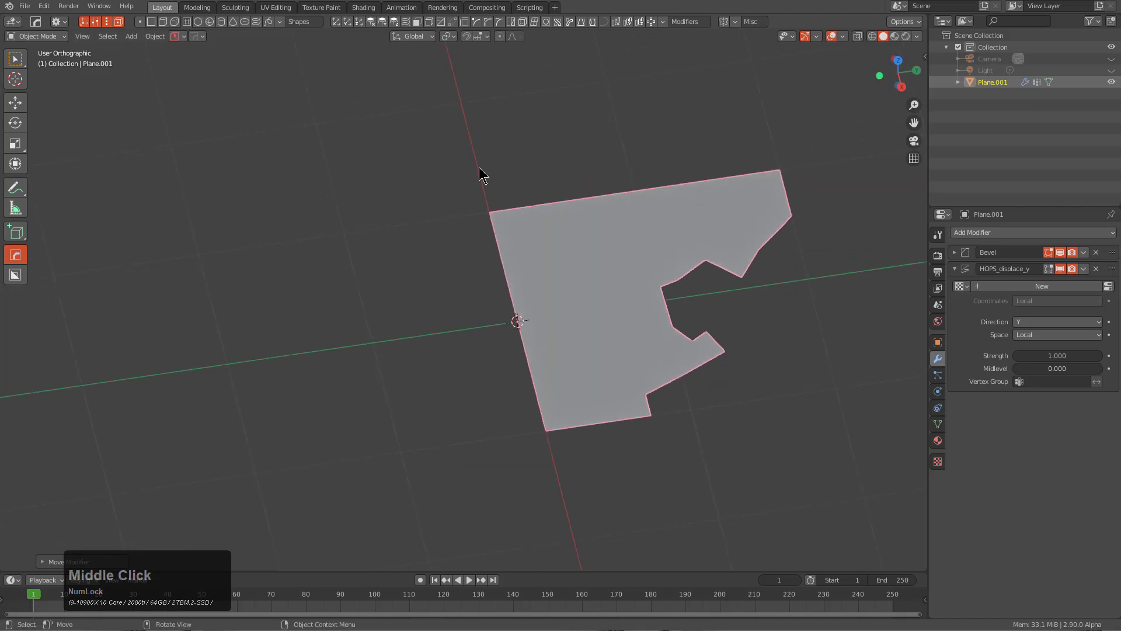
{"action": "scroll", "scroll_direction": "down", "scroll_amount": 3}
{"action": "middle_click", "coordinate": [653, 342]}
- Revolve Plane.001 into a stepped disc with a Screw modifier spun around the X axis
{"action": "key", "text": "q"}
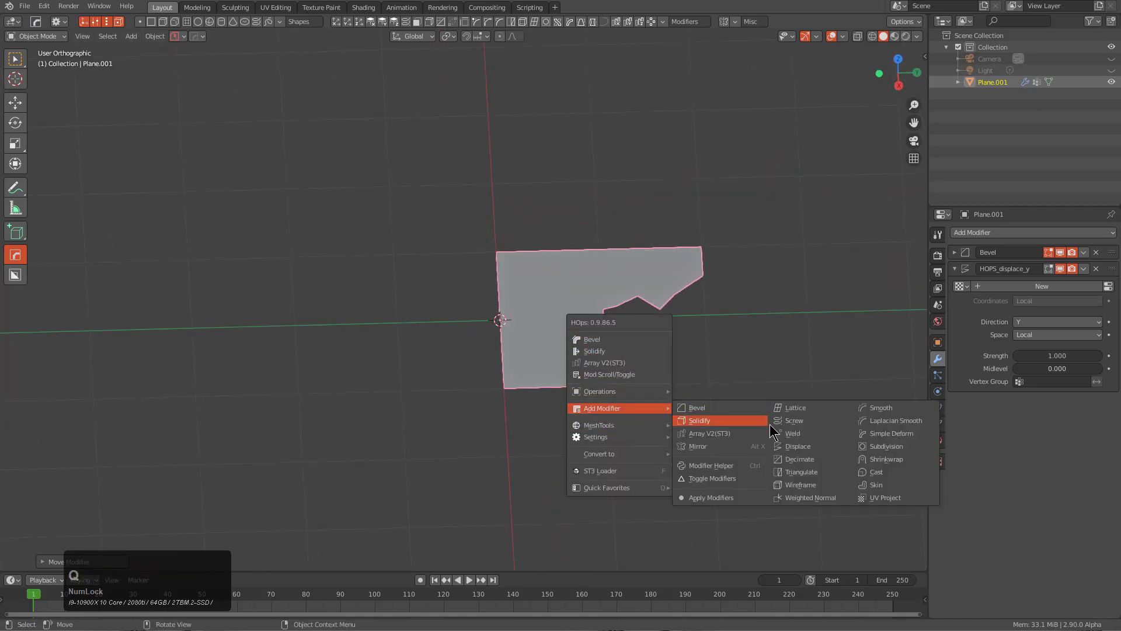
{"action": "left_click", "coordinate": [803, 424]}
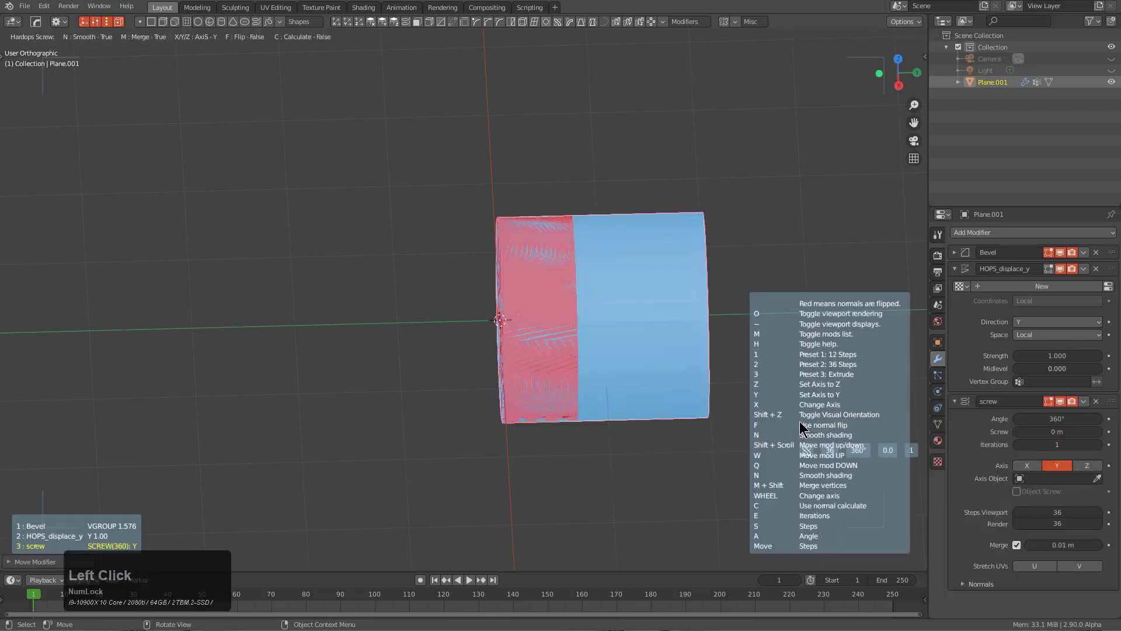
{"action": "key", "text": "x"}
{"action": "key", "text": "x"}
{"action": "key", "text": "x"}
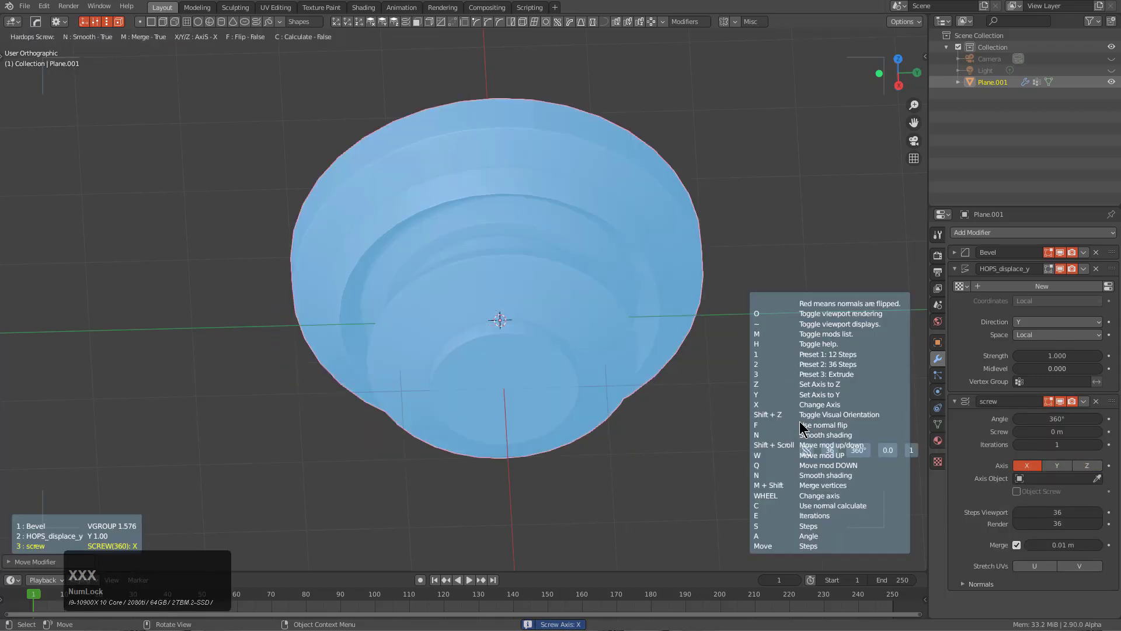
{"action": "left_click", "coordinate": [801, 423]}
{"action": "middle_click", "coordinate": [444, 273]}
- Smooth-shade the disc, switch to Right Orthographic view and start a box cut across it
{"action": "key", "text": "q"}
{"action": "left_click", "coordinate": [602, 171]}
{"action": "scroll", "scroll_direction": "up", "scroll_amount": 3}
{"action": "left_click", "coordinate": [602, 172]}
{"action": "middle_click", "coordinate": [589, 376]}
{"action": "key", "text": "d"}
{"action": "key", "text": "alt+w"}
{"action": "key", "text": "d"}
{"action": "left_click", "coordinate": [268, 134]}
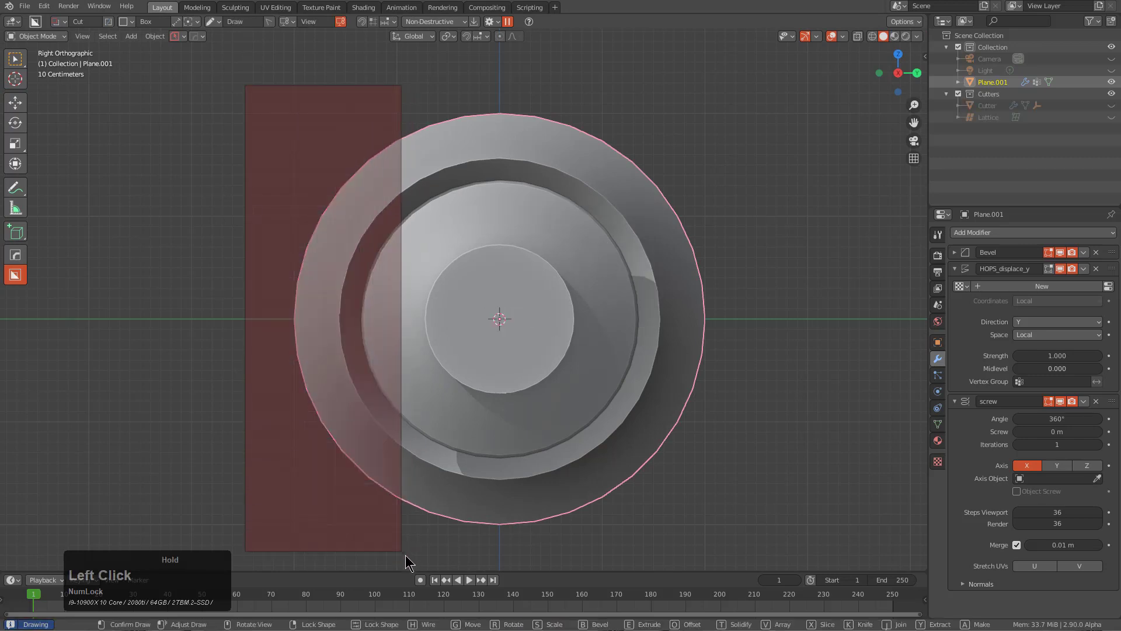
- Make a mirrored box cut into the round solid via the HardOps mirror gizmo, then undo it
{"action": "middle_click", "coordinate": [448, 394]}
{"action": "key", "text": "q"}
{"action": "left_click", "coordinate": [616, 270]}
{"action": "scroll", "scroll_direction": "down", "scroll_amount": 3}
{"action": "left_click", "coordinate": [617, 269]}
{"action": "middle_click", "coordinate": [627, 359]}
{"action": "key", "text": "alt+x"}
{"action": "left_click", "coordinate": [425, 338]}
{"action": "middle_click", "coordinate": [538, 360]}
{"action": "left_click_drag", "start_coordinate": [655, 353], "coordinate": [607, 325]}
{"action": "scroll", "scroll_direction": "up", "scroll_amount": 3}
{"action": "left_click", "coordinate": [458, 358]}
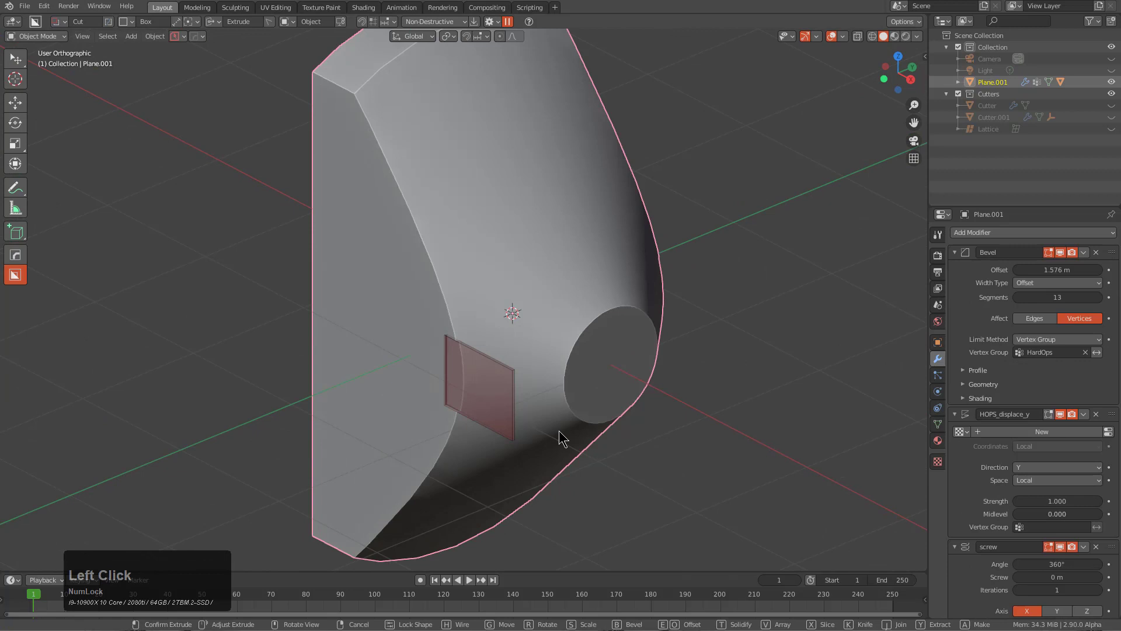
{"action": "right_click", "coordinate": [590, 428]}
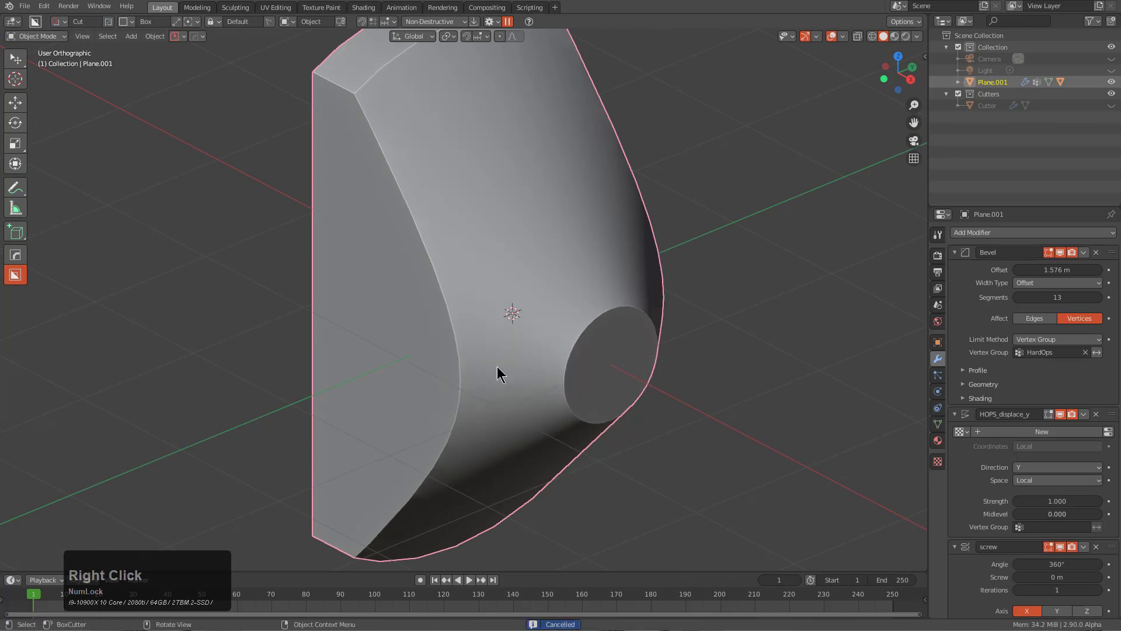
{"action": "middle_click", "coordinate": [622, 354]}
{"action": "key", "text": "ctrl+z"}
- Try a second mirrored cut on the disc and undo it again
{"action": "middle_click", "coordinate": [490, 342]}
{"action": "key", "text": "alt+x"}
{"action": "left_click", "coordinate": [438, 346]}
{"action": "middle_click", "coordinate": [479, 343]}
{"action": "scroll", "scroll_direction": "down", "scroll_amount": 3}
{"action": "left_click", "coordinate": [453, 400]}
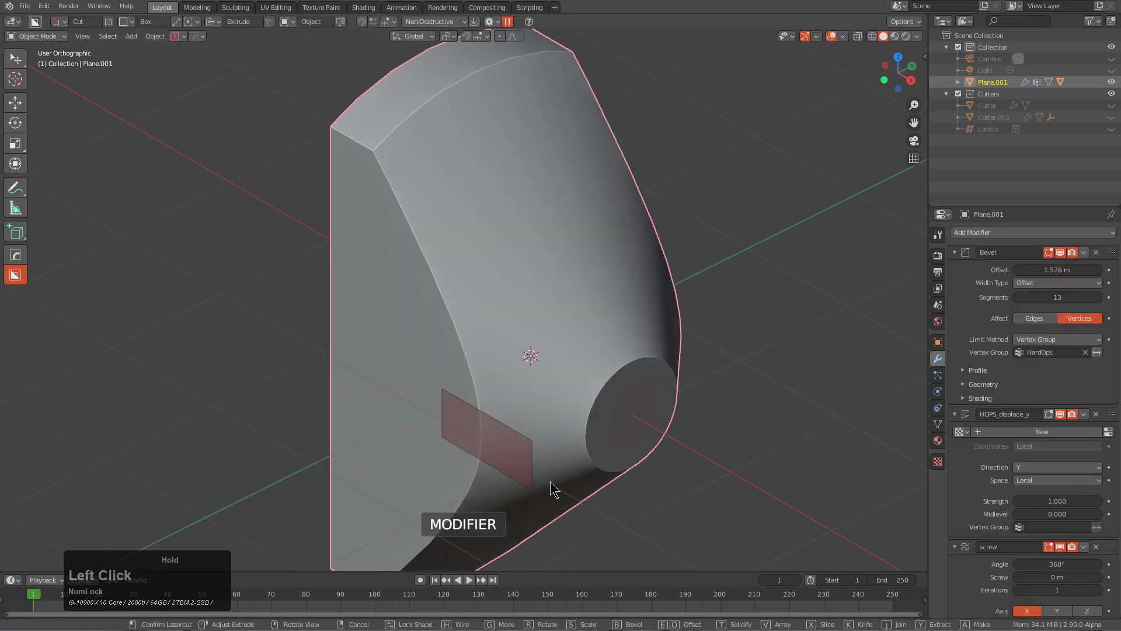
{"action": "right_click", "coordinate": [591, 463]}
{"action": "key", "text": "ctrl+z"}
- Draw another box cut on the disc with the X mirror axis toggled, then undo it
{"action": "middle_click", "coordinate": [407, 312]}
{"action": "left_click", "coordinate": [336, 239]}
{"action": "left_click", "coordinate": [309, 287]}
{"action": "scroll", "scroll_direction": "down", "scroll_amount": 3}
{"action": "middle_click", "coordinate": [443, 364]}
{"action": "key", "text": "x"}
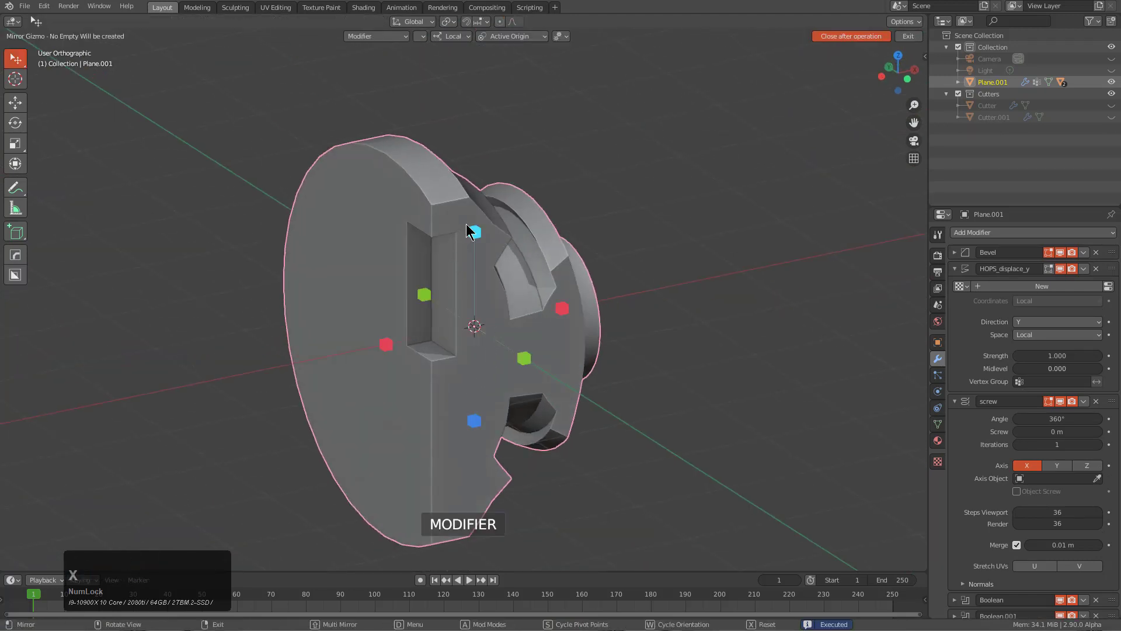
{"action": "left_click", "coordinate": [471, 229]}
{"action": "middle_click", "coordinate": [484, 388]}
{"action": "left_click", "coordinate": [415, 355]}
{"action": "left_click", "coordinate": [421, 334]}
{"action": "middle_click", "coordinate": [558, 383]}
{"action": "middle_click", "coordinate": [554, 339]}
{"action": "key", "text": "ctrl+z"}
- Attempt two more quick mirrored cuts on the part, undoing each one
{"action": "middle_click", "coordinate": [508, 351]}
{"action": "left_click", "coordinate": [425, 340]}
{"action": "right_click", "coordinate": [467, 369]}
{"action": "middle_click", "coordinate": [627, 410]}
{"action": "key", "text": "ctrl+z"}
{"action": "middle_click", "coordinate": [536, 385]}
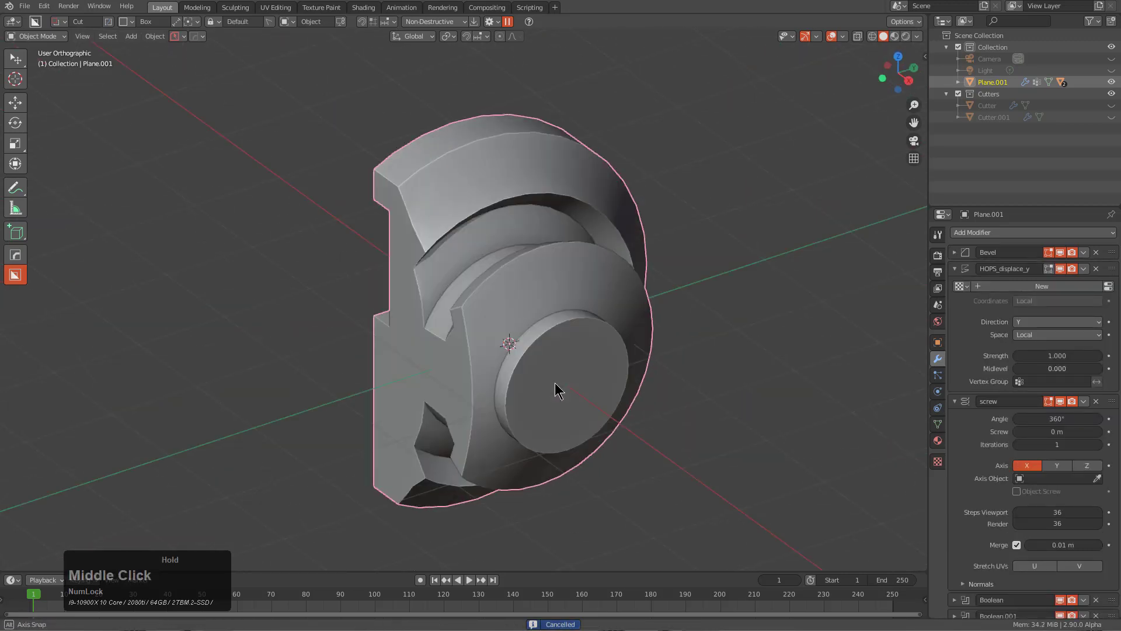
{"action": "key", "text": "alt+x"}
{"action": "left_click", "coordinate": [437, 378]}
{"action": "middle_click", "coordinate": [496, 396]}
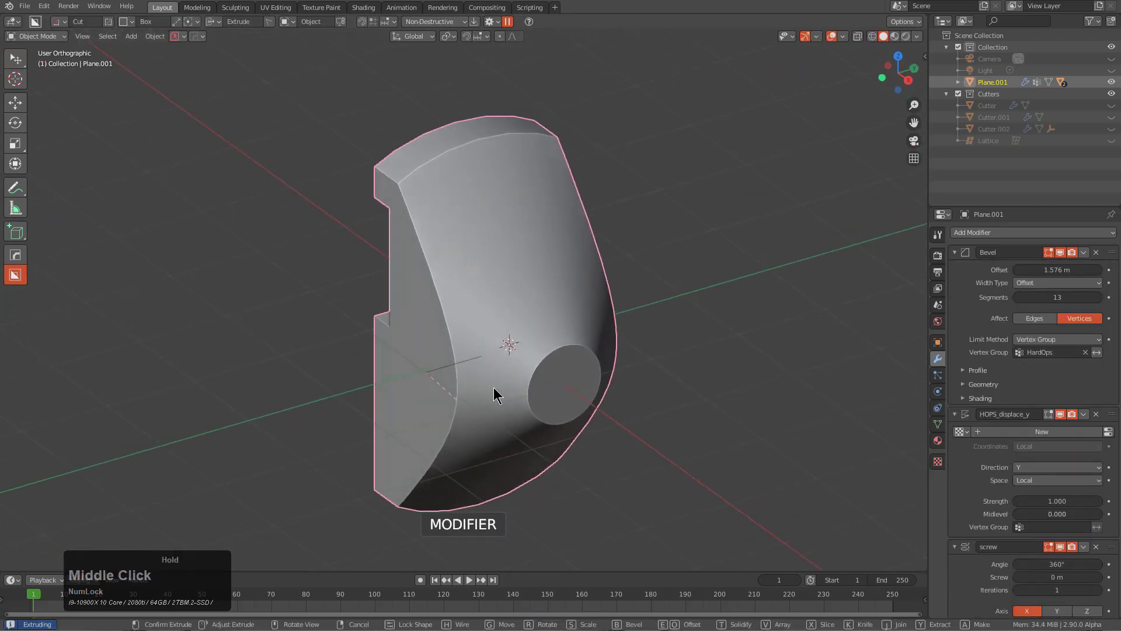
{"action": "middle_click", "coordinate": [473, 378]}
{"action": "key", "text": "ctrl+z"}
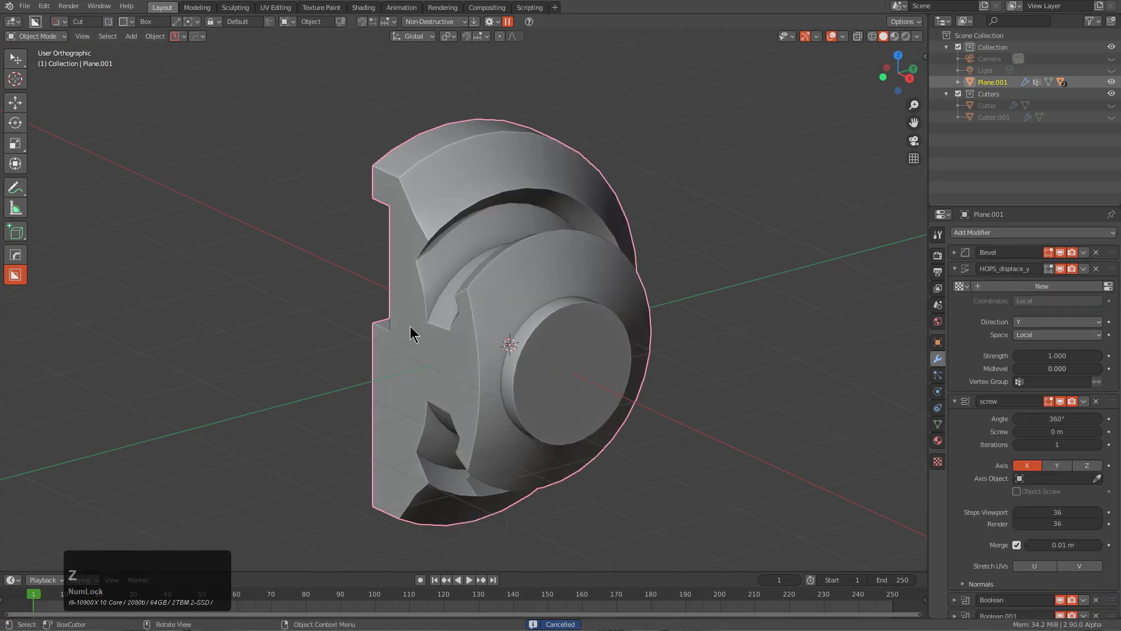
- Draw a series of box cuts across the disc and mirror the last one
{"action": "middle_click", "coordinate": [568, 341]}
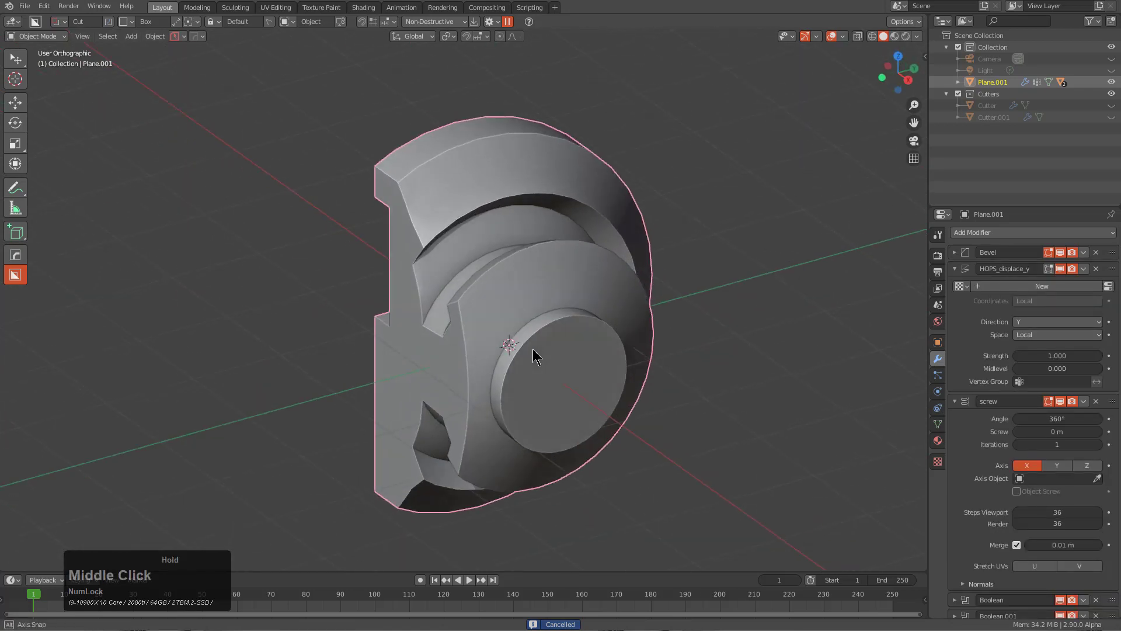
{"action": "middle_click", "coordinate": [527, 321]}
{"action": "middle_click", "coordinate": [465, 372]}
{"action": "left_click", "coordinate": [385, 370]}
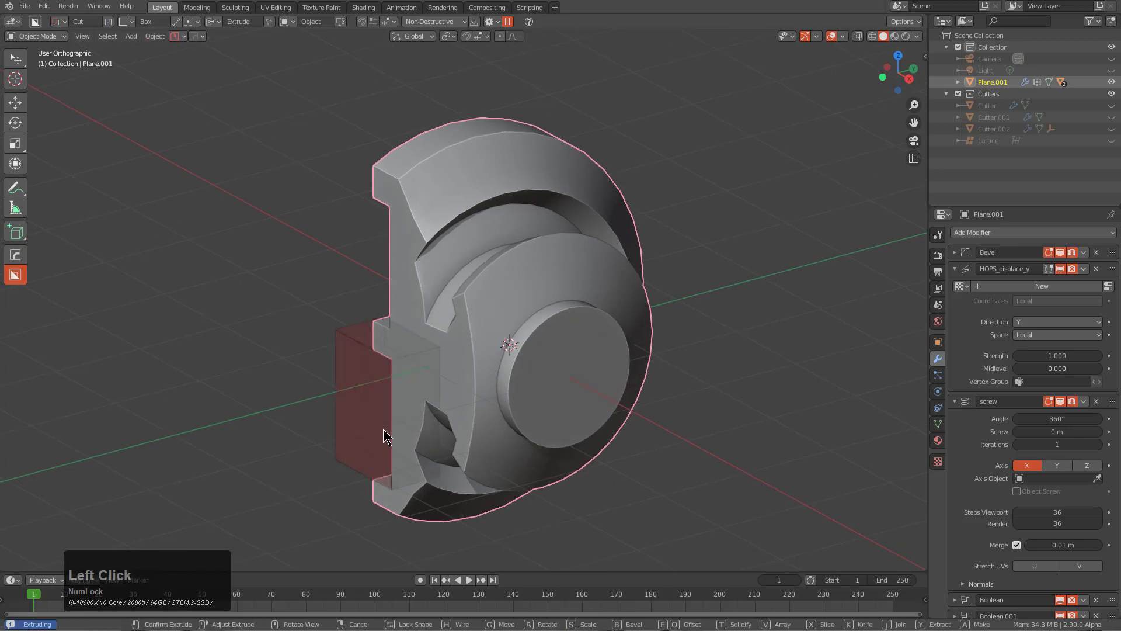
{"action": "left_click", "coordinate": [386, 430]}
{"action": "left_click", "coordinate": [428, 373]}
{"action": "left_click", "coordinate": [494, 369]}
{"action": "left_click", "coordinate": [484, 360]}
{"action": "left_click", "coordinate": [537, 360]}
{"action": "left_click", "coordinate": [463, 399]}
{"action": "left_click", "coordinate": [553, 418]}
{"action": "key", "text": "alt+x"}
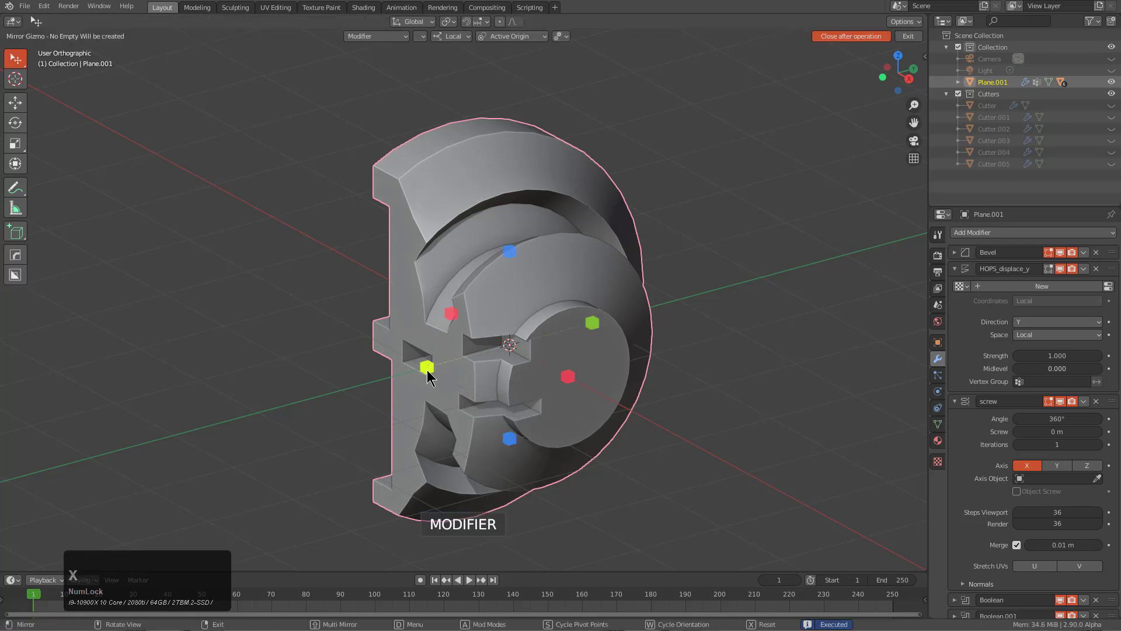
{"action": "left_click", "coordinate": [429, 372]}
{"action": "middle_click", "coordinate": [488, 365]}
{"action": "left_click", "coordinate": [530, 363]}
{"action": "right_click", "coordinate": [527, 375]}
- Undo all the cuts so only the plain ringed disc Plane.001 remains
{"action": "key", "text": "ctrl+z"}
{"action": "key", "text": "ctrl+z"}
{"action": "key", "text": "ctrl+z"}
{"action": "key", "text": "ctrl+z"}
{"action": "key", "text": "ctrl+z"}
{"action": "key", "text": "ctrl+z"}
{"action": "key", "text": "ctrl+z"}
{"action": "key", "text": "ctrl+z"}
- In Edit > Preferences > Add-ons, switch to the other BoxCutter version and close Preferences
{"action": "key", "text": "c"}
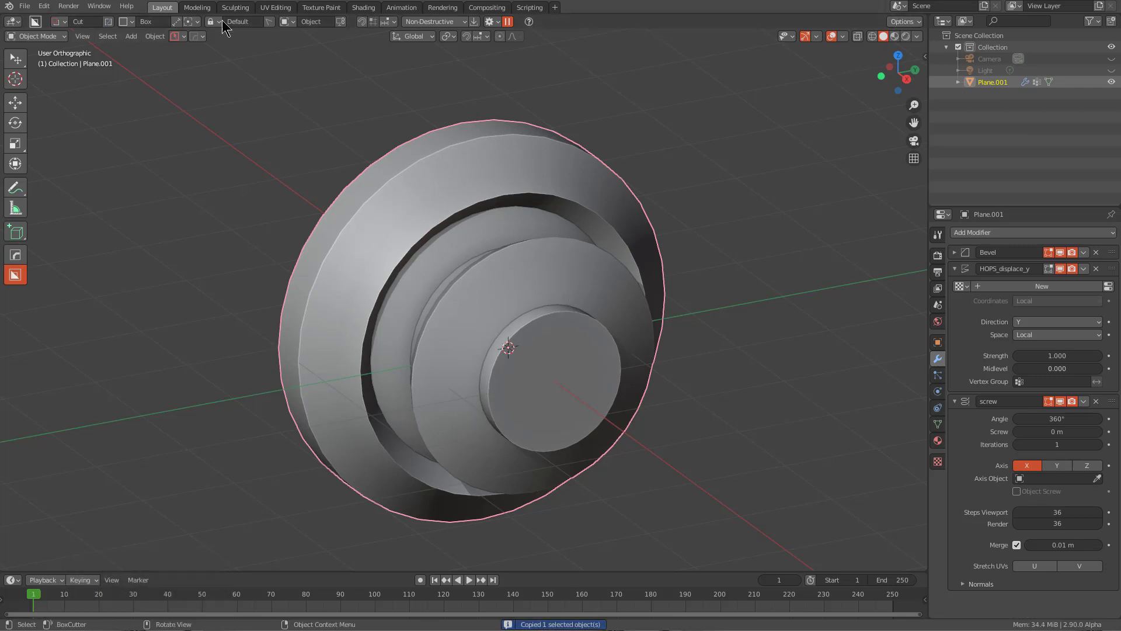
{"action": "left_click", "coordinate": [53, 10]}
{"action": "left_click", "coordinate": [81, 193]}
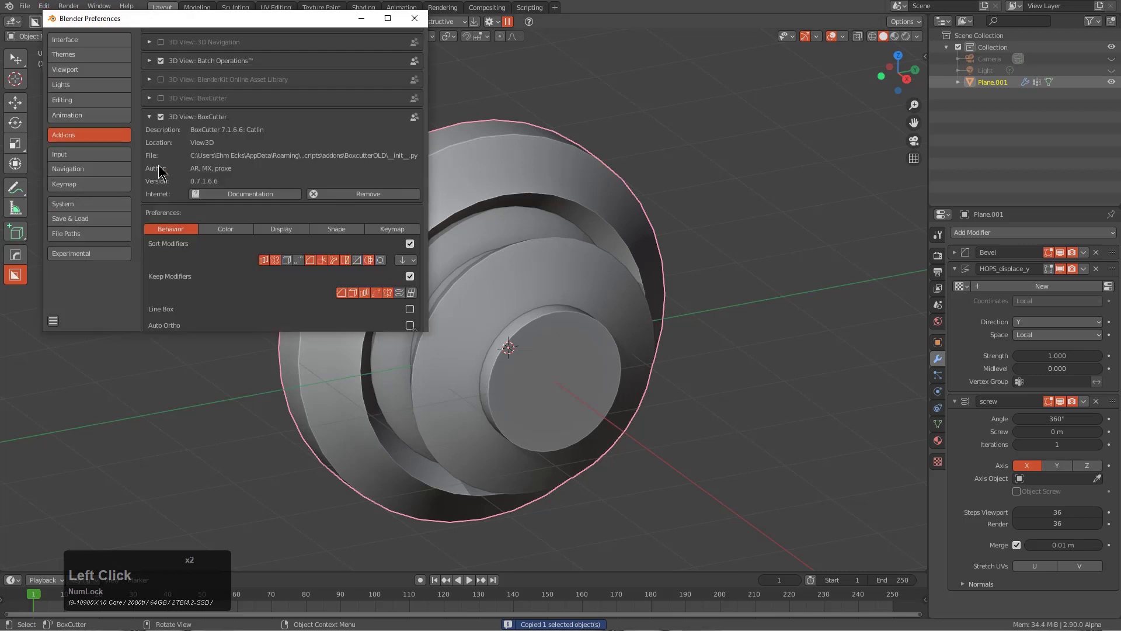
{"action": "left_click", "coordinate": [165, 125]}
{"action": "left_click", "coordinate": [163, 107]}
{"action": "left_click", "coordinate": [421, 28]}
- Reactivate BoxCutter over the stepped disc and view it straight from the right side
{"action": "middle_click", "coordinate": [506, 331]}
{"action": "scroll", "scroll_direction": "down", "scroll_amount": 3}
{"action": "left_click", "coordinate": [505, 334]}
{"action": "middle_click", "coordinate": [530, 374]}
{"action": "type", "text": "dcd"}
{"action": "key", "text": "alt+w"}
{"action": "key", "text": "alt+q"}
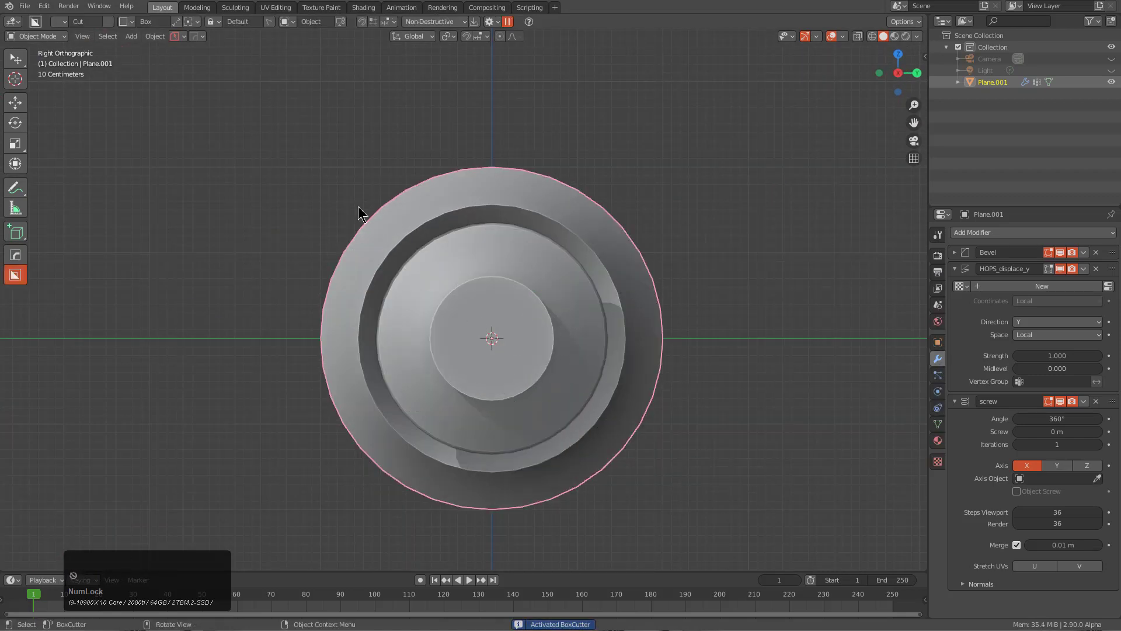
- Select the part and toggle its modifiers through the HardOps Q menu before cutting
{"action": "left_click", "coordinate": [311, 207]}
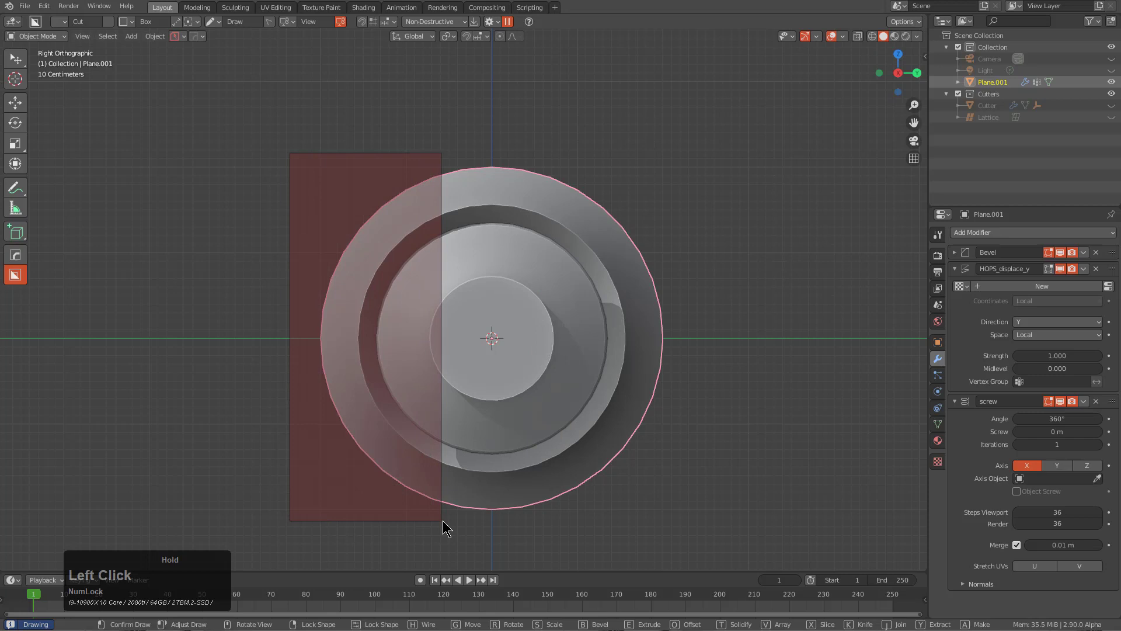
{"action": "middle_click", "coordinate": [502, 434]}
{"action": "scroll", "scroll_direction": "up", "scroll_amount": 3}
{"action": "key", "text": "d"}
{"action": "key", "text": "q"}
{"action": "left_click", "coordinate": [611, 359]}
{"action": "scroll", "scroll_direction": "down", "scroll_amount": 3}
{"action": "left_click", "coordinate": [611, 359]}
{"action": "key", "text": "q"}
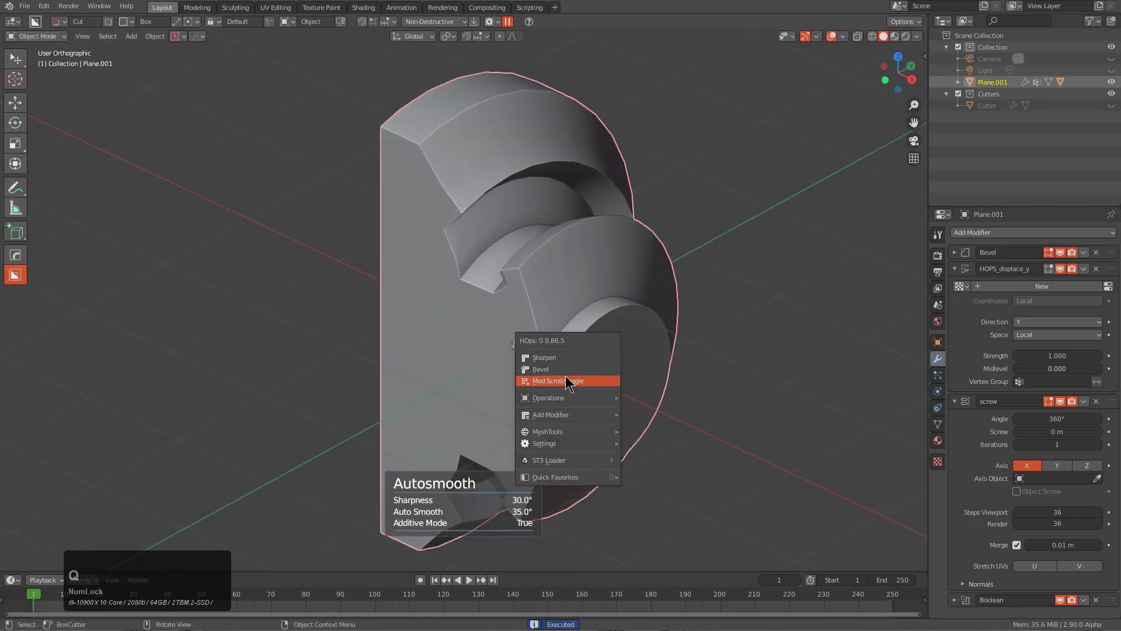
{"action": "left_click", "coordinate": [568, 370]}
- Cut a row of rectangular notches along the flat left side of the part
{"action": "right_click", "coordinate": [411, 325]}
{"action": "left_click", "coordinate": [400, 324]}
{"action": "right_click", "coordinate": [390, 240]}
{"action": "key", "text": "q"}
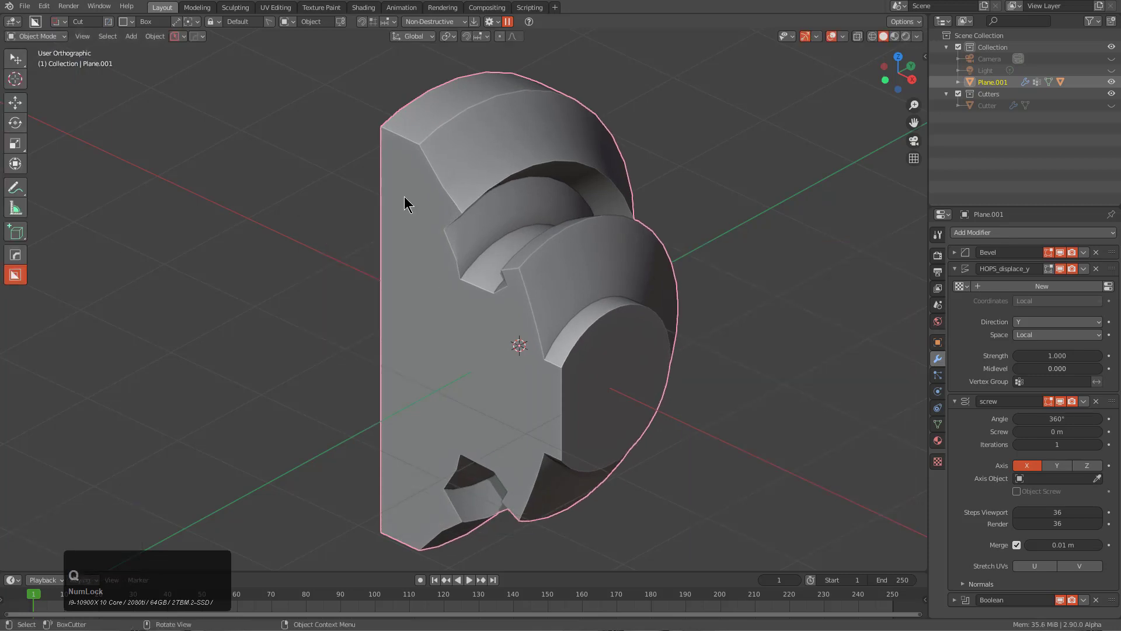
{"action": "left_click", "coordinate": [387, 191]}
{"action": "left_click", "coordinate": [657, 152]}
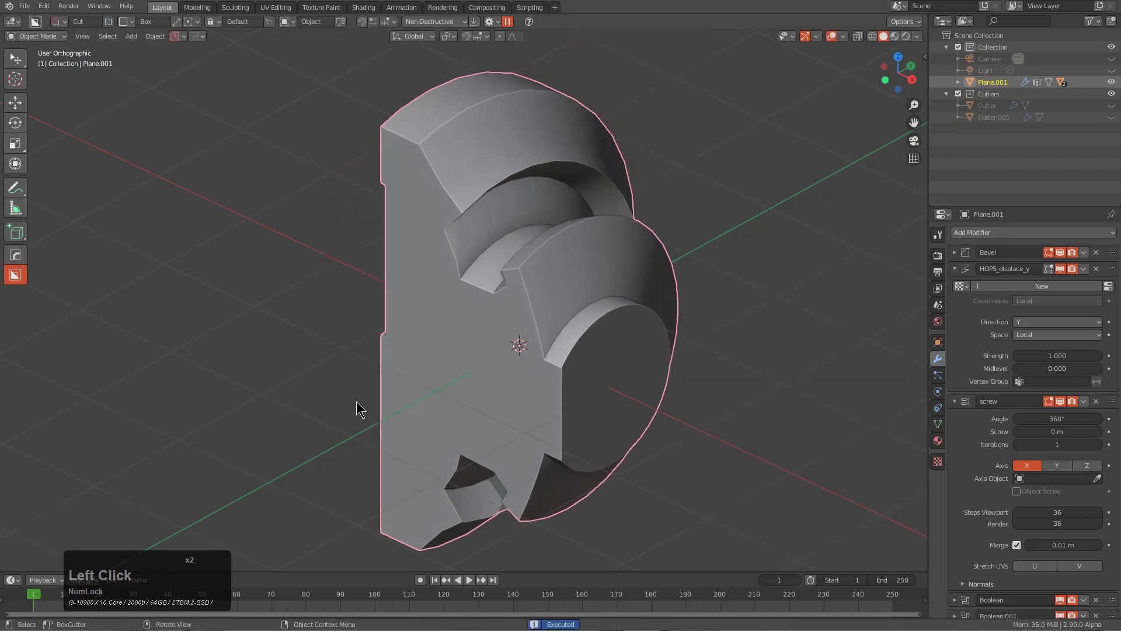
{"action": "left_click", "coordinate": [373, 415]}
{"action": "left_click", "coordinate": [571, 279]}
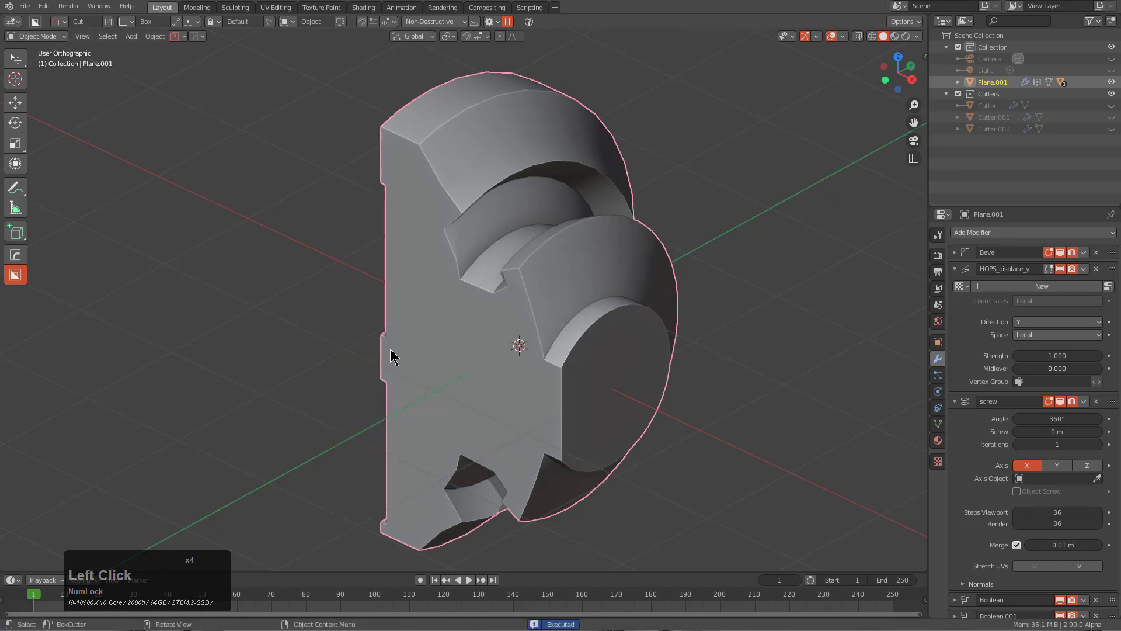
{"action": "left_click", "coordinate": [397, 350]}
{"action": "left_click", "coordinate": [661, 232]}
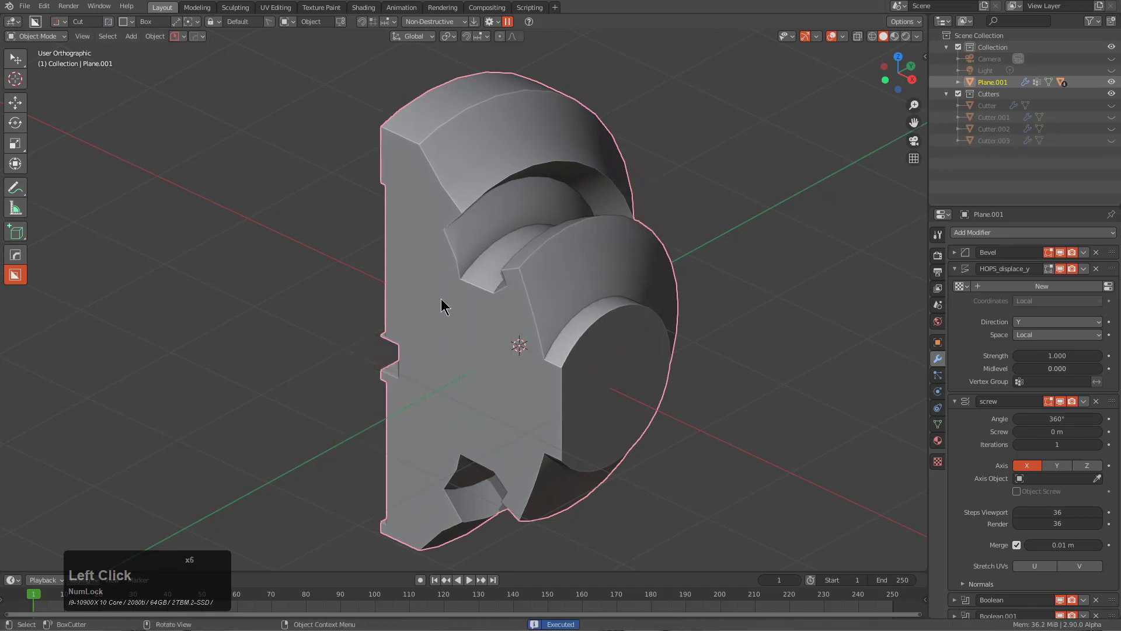
{"action": "left_click", "coordinate": [459, 311]}
{"action": "left_click", "coordinate": [665, 237]}
- Mirror a cutter with the HardOps gizmo and add two more slots on the flat side
{"action": "key", "text": "alt+x"}
{"action": "left_click", "coordinate": [518, 263]}
{"action": "scroll", "scroll_direction": "down", "scroll_amount": 3}
{"action": "middle_click", "coordinate": [460, 335]}
{"action": "scroll", "scroll_direction": "up", "scroll_amount": 3}
{"action": "left_click", "coordinate": [405, 335]}
{"action": "left_click", "coordinate": [396, 323]}
{"action": "left_click", "coordinate": [415, 361]}
{"action": "left_click", "coordinate": [436, 347]}
- Cut the final notches with the X axis toggled, bringing the cutters up to Cutter.007
{"action": "scroll", "scroll_direction": "down", "scroll_amount": 3}
{"action": "middle_click", "coordinate": [571, 392]}
{"action": "key", "text": "x"}
{"action": "left_click", "coordinate": [432, 372]}
{"action": "middle_click", "coordinate": [542, 365]}
{"action": "left_click", "coordinate": [471, 405]}
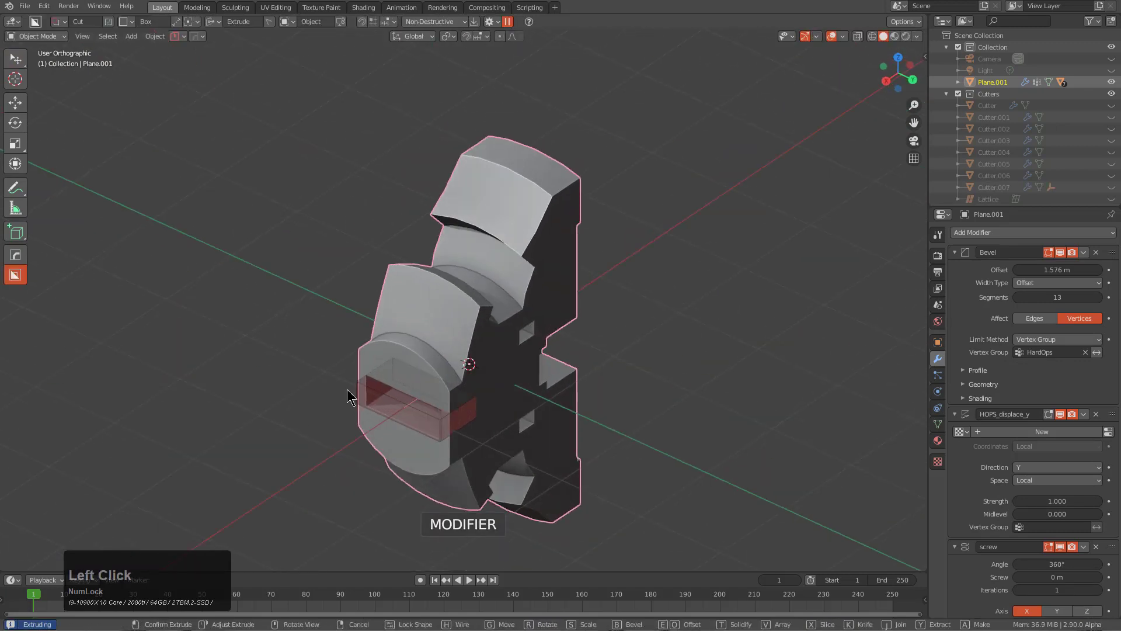
{"action": "left_click", "coordinate": [460, 420]}
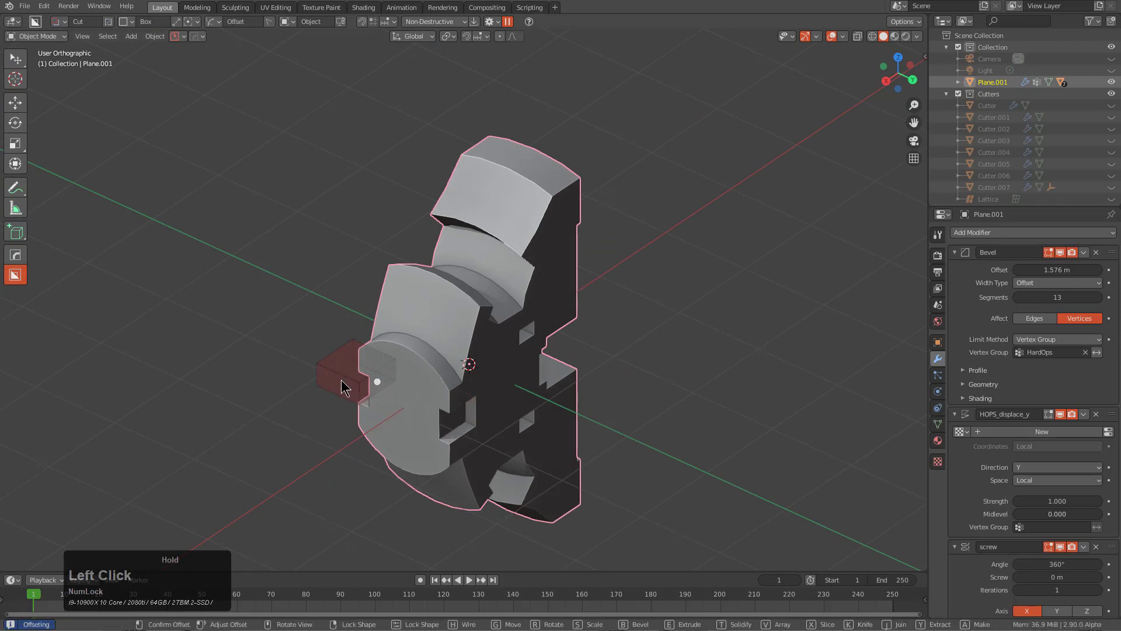
{"action": "middle_click", "coordinate": [466, 432]}
{"action": "scroll", "scroll_direction": "up", "scroll_amount": 3}
- Select the round notched end face of the part in face-select Edit Mode
{"action": "key", "text": "q"}
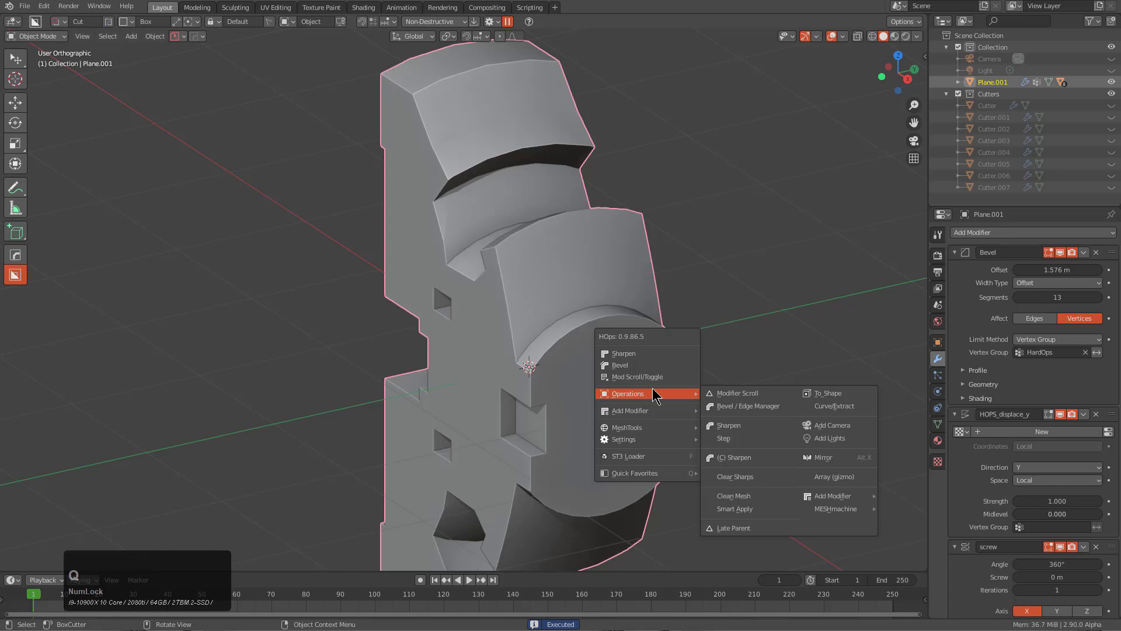
{"action": "left_click", "coordinate": [747, 509]}
{"action": "middle_click", "coordinate": [676, 444]}
{"action": "scroll", "scroll_direction": "up", "scroll_amount": 3}
{"action": "key", "text": "3"}
{"action": "middle_click", "coordinate": [451, 321]}
{"action": "scroll", "scroll_direction": "up", "scroll_amount": 3}
- Extract the face into a new object Plane.002 via HardOps Operations and sharpen its edges
{"action": "key", "text": "alt+a"}
{"action": "key", "text": "q"}
{"action": "left_click", "coordinate": [436, 248]}
{"action": "key", "text": "alt+a"}
{"action": "key", "text": "3"}
{"action": "key", "text": "l"}
{"action": "key", "text": "d"}
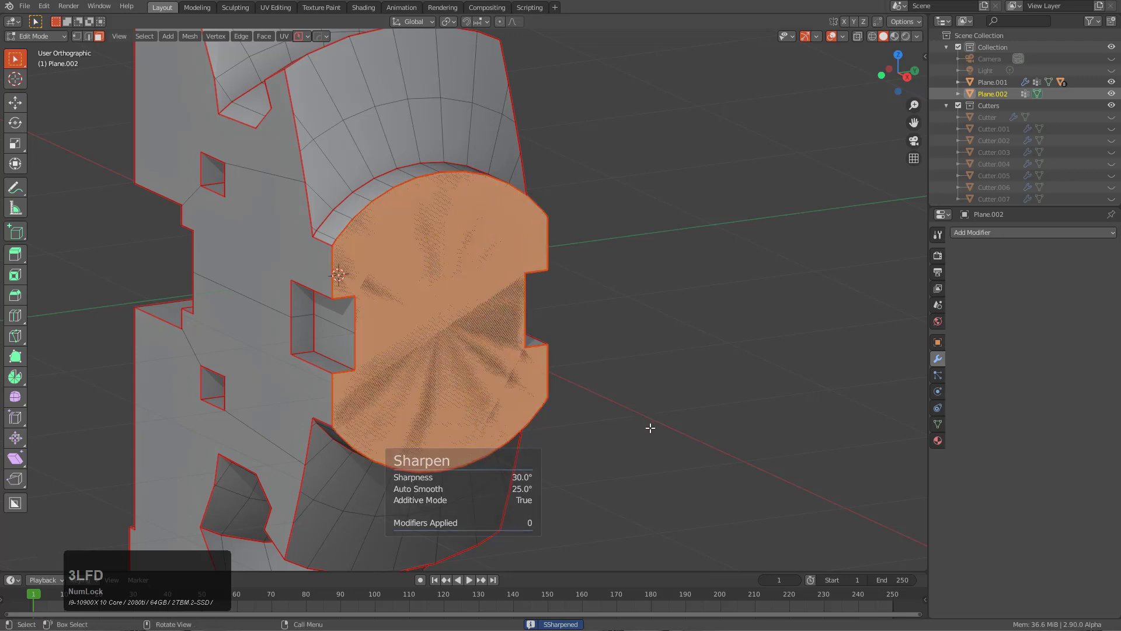
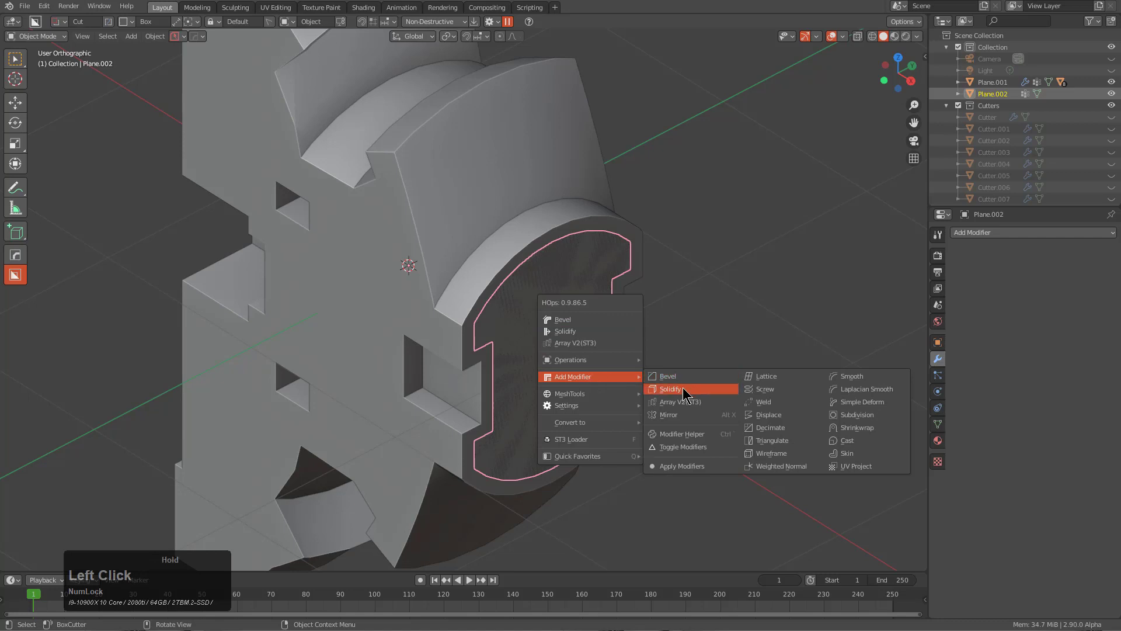
- Solidify the extracted face via the HardOps Q menu and use it as a difference cutter on the part's end, tuning bevel width
{"action": "key", "text": "2"}
{"action": "left_click", "coordinate": [854, 418]}
{"action": "key", "text": "q"}
{"action": "left_click", "coordinate": [443, 174]}
{"action": "scroll", "scroll_direction": "down", "scroll_amount": 3}
{"action": "key", "text": "1"}
{"action": "middle_click", "coordinate": [588, 342]}
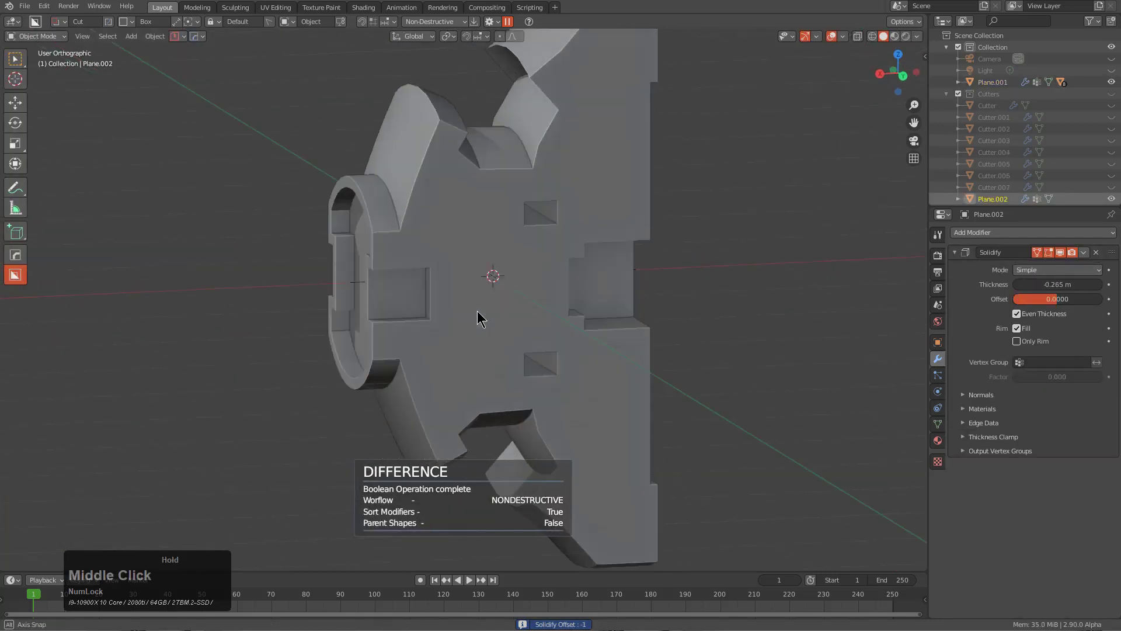
{"action": "scroll", "scroll_direction": "down", "scroll_amount": 3}
{"action": "middle_click", "coordinate": [578, 344]}
{"action": "left_click", "coordinate": [472, 288]}
{"action": "middle_click", "coordinate": [503, 303]}
- Start a fresh General scene containing only the default cube
{"action": "key", "text": "alt+w"}
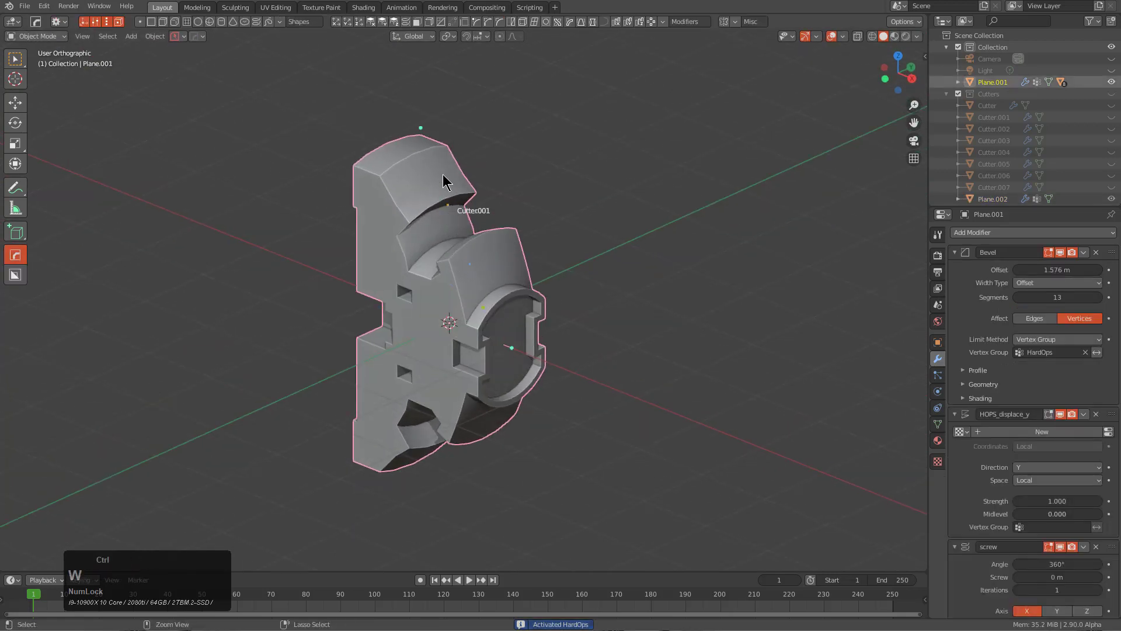
{"action": "left_click", "coordinate": [401, 113]}
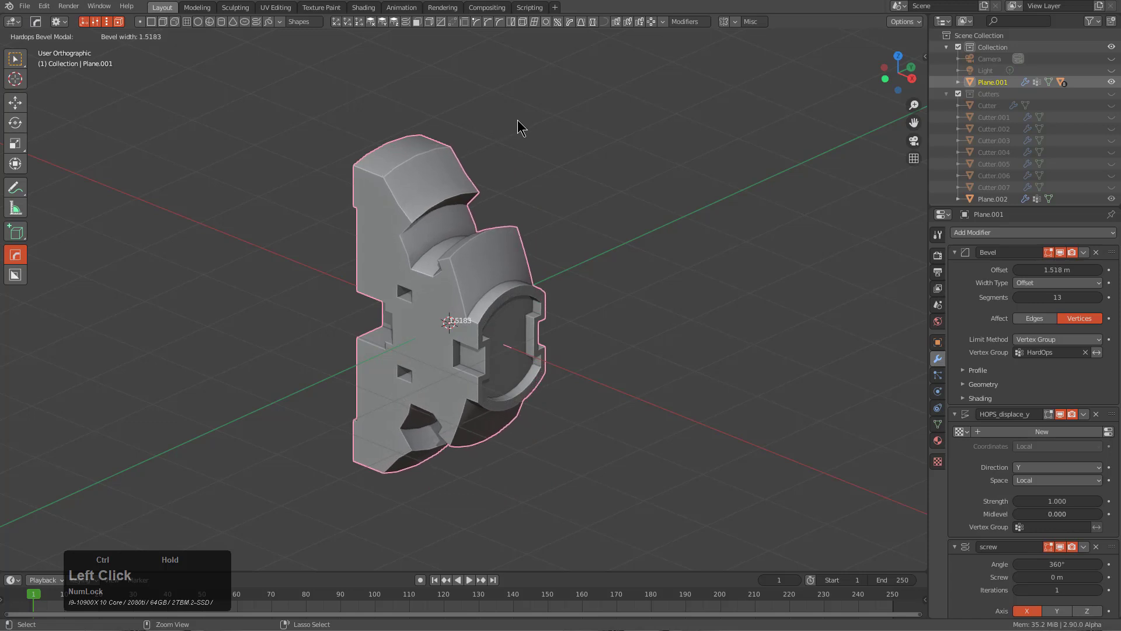
{"action": "middle_click", "coordinate": [684, 372]}
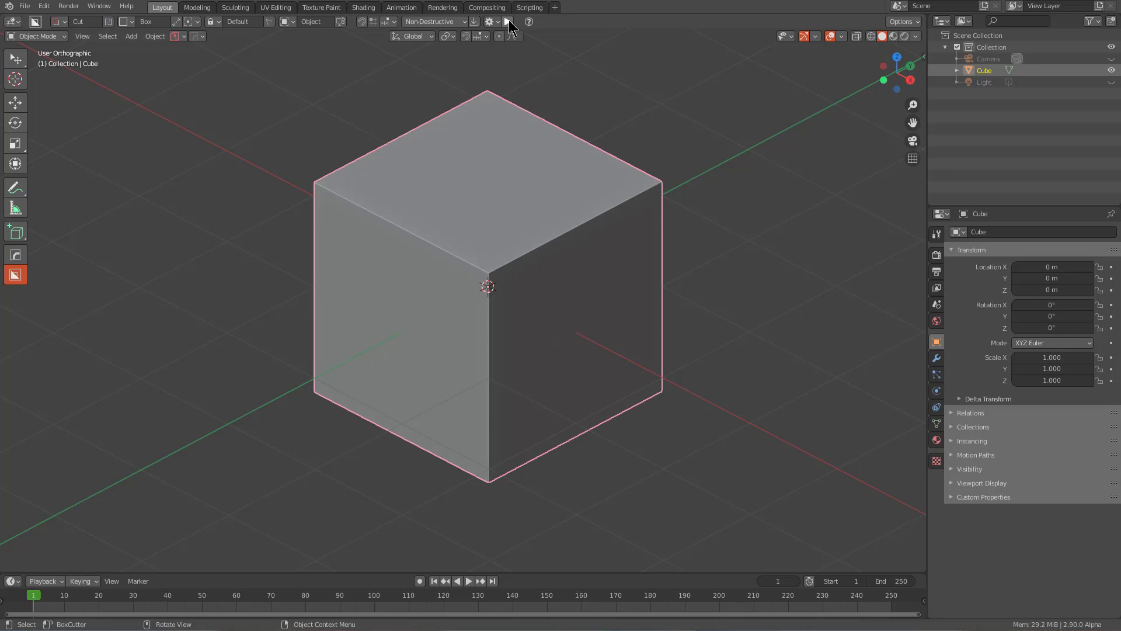
- Draw three angle-locked Ngon box cuts along the cube's top edges, cancelling and undoing stray ones
{"action": "left_click", "coordinate": [589, 217]}
{"action": "right_click", "coordinate": [605, 322]}
{"action": "left_click", "coordinate": [431, 203]}
{"action": "left_click", "coordinate": [404, 195]}
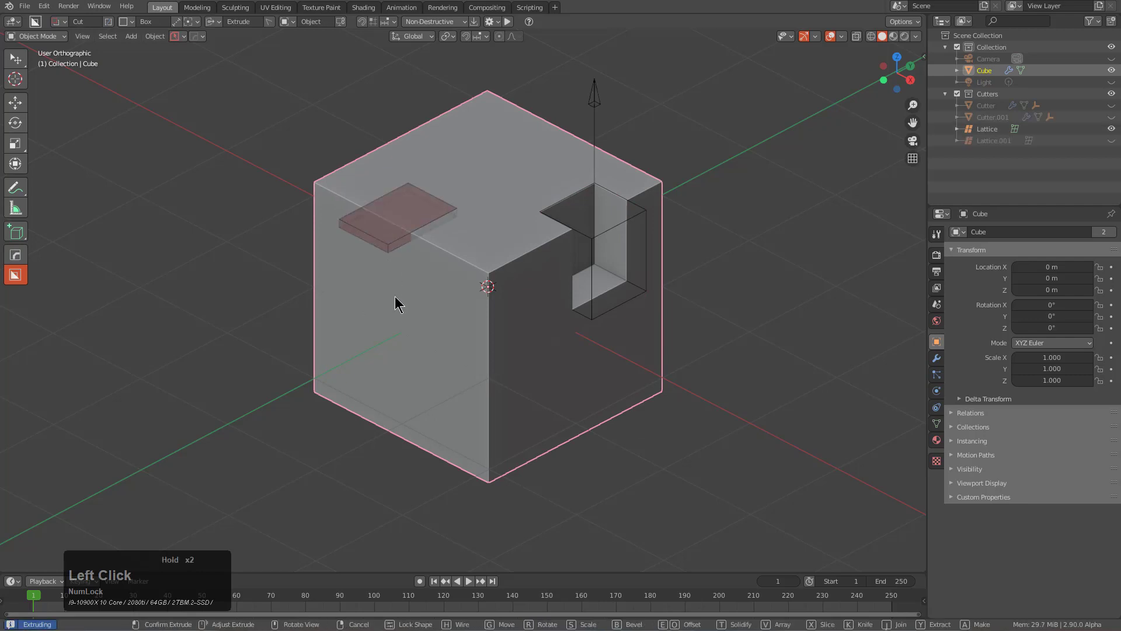
{"action": "right_click", "coordinate": [400, 315]}
{"action": "left_click", "coordinate": [462, 231]}
{"action": "left_click", "coordinate": [463, 241]}
{"action": "right_click", "coordinate": [452, 335]}
{"action": "key", "text": "ctrl+z"}
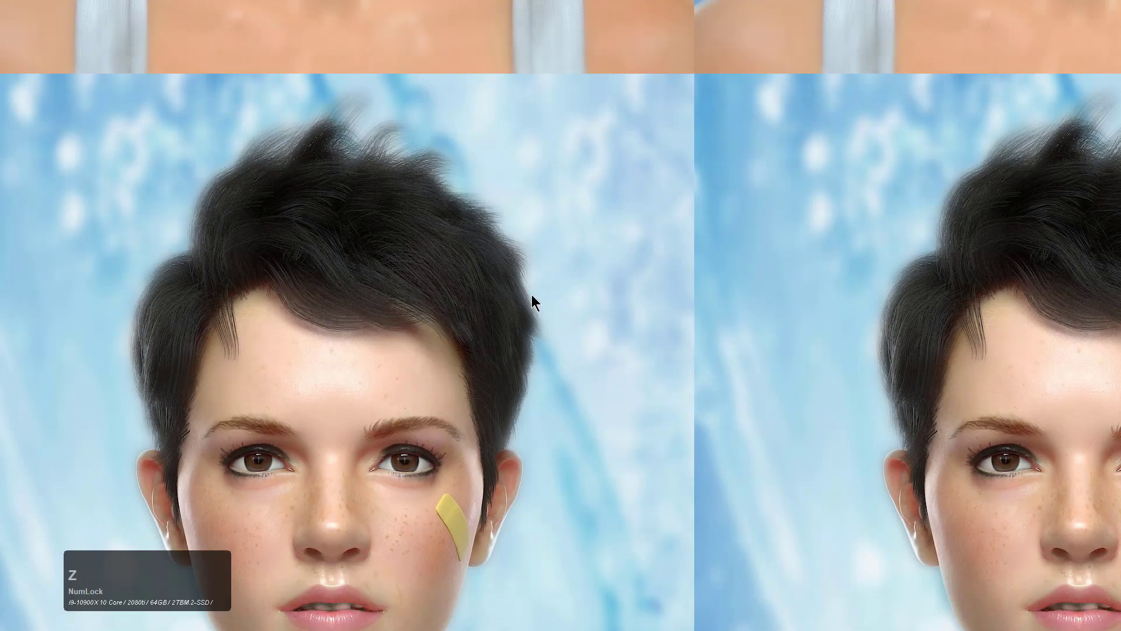
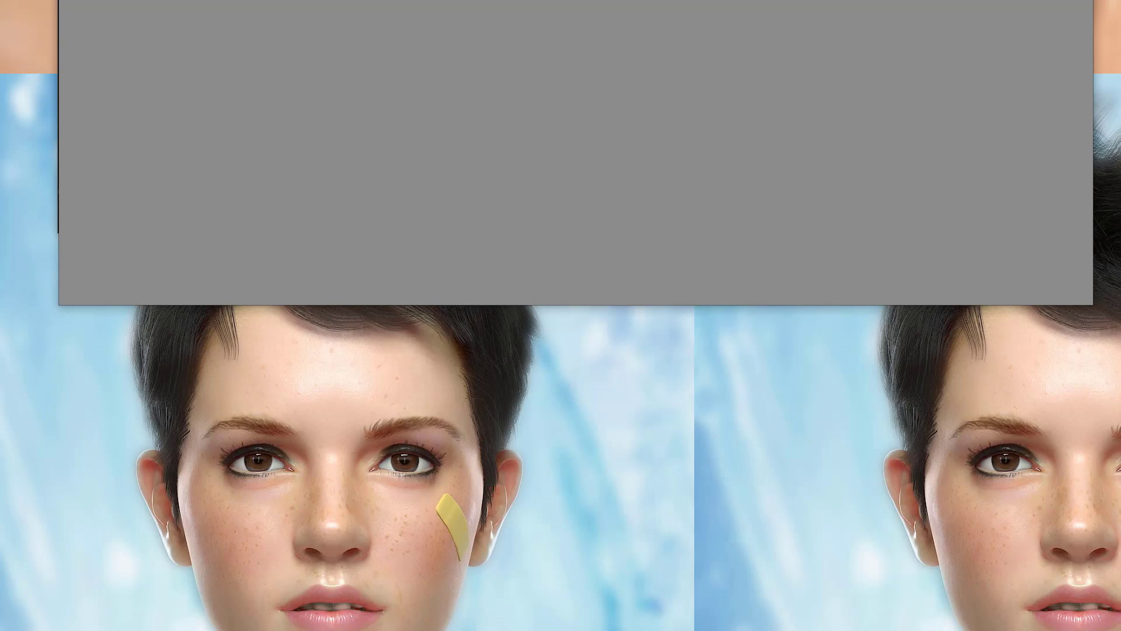
- Launch Blender from the desktop so its splash screen loads over the default scene
{"action": "left_click", "coordinate": [518, 5]}
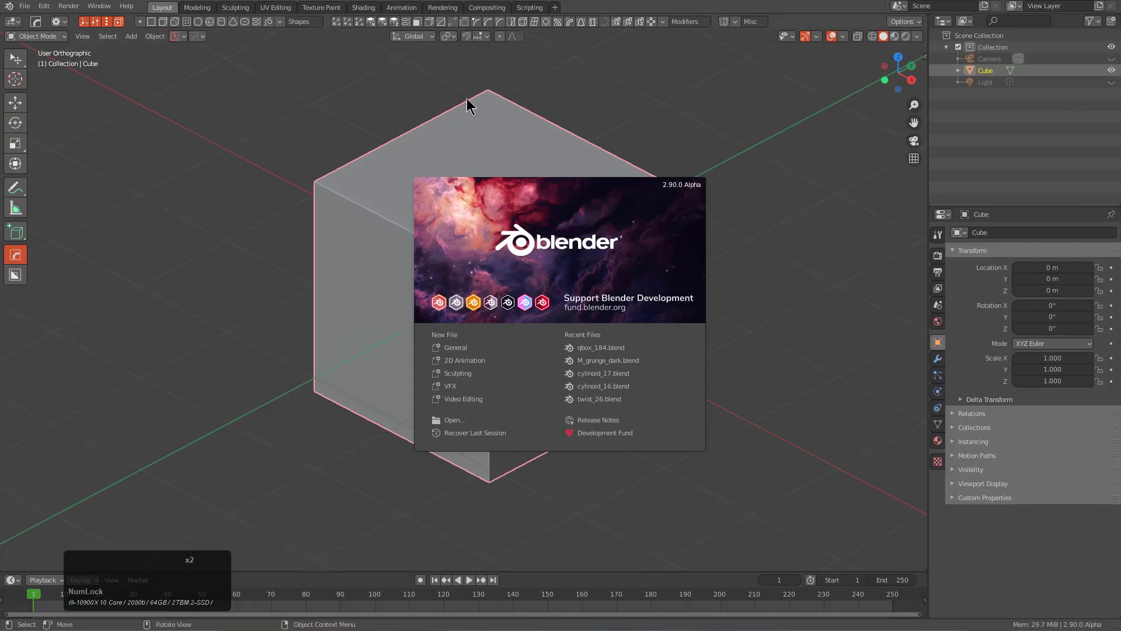
- In Preferences > Add-ons, swap the enabled BoxCutter version and toggle Hard Ops 9, then close Preferences
{"action": "left_click", "coordinate": [470, 99]}
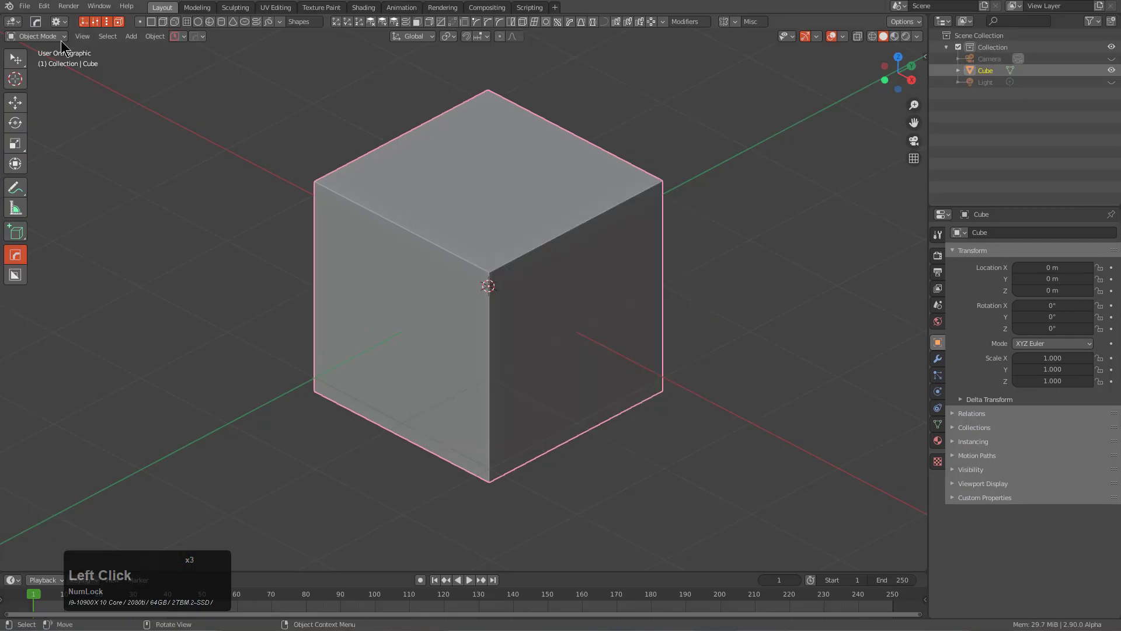
{"action": "left_click", "coordinate": [50, 12]}
{"action": "left_click", "coordinate": [102, 185]}
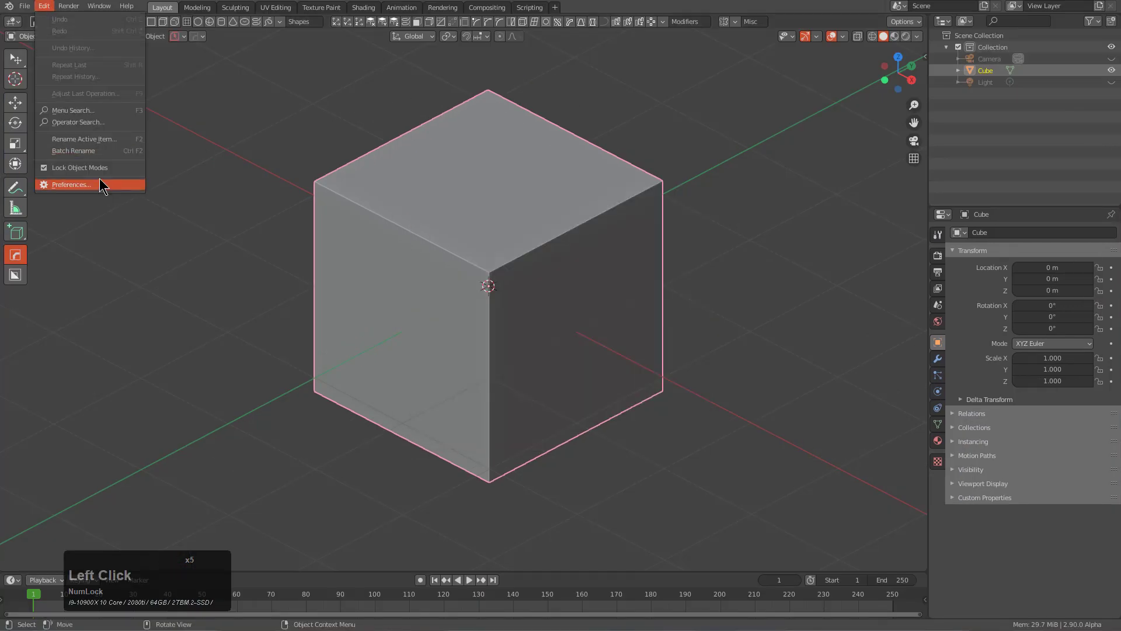
{"action": "left_click", "coordinate": [178, 2]}
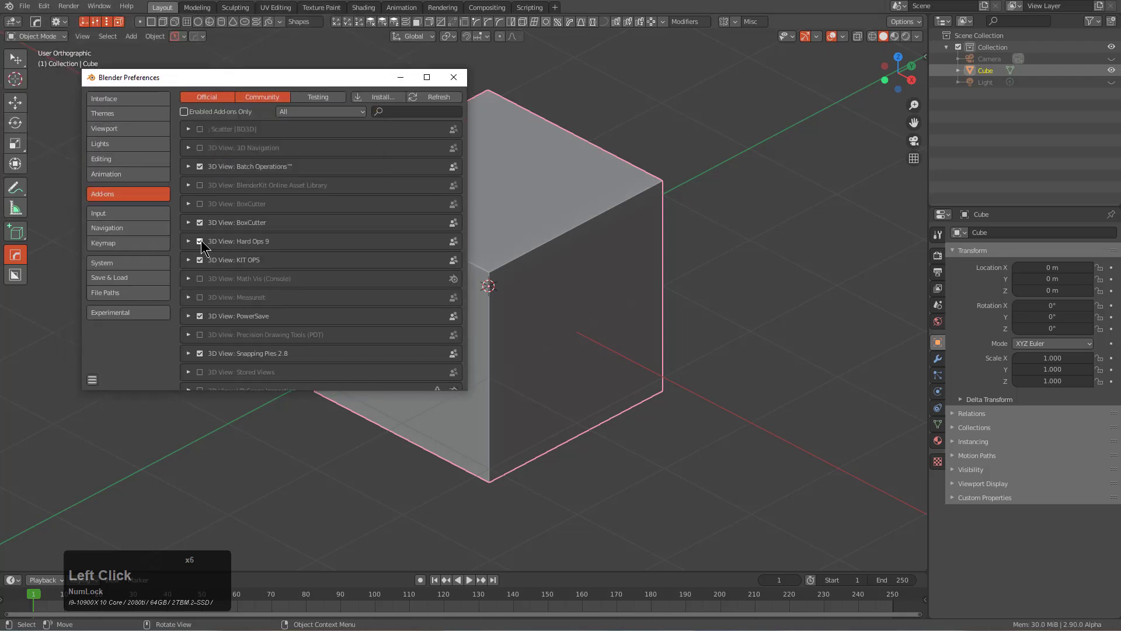
{"action": "left_click", "coordinate": [201, 245]}
{"action": "left_click", "coordinate": [200, 232]}
{"action": "left_click", "coordinate": [203, 249]}
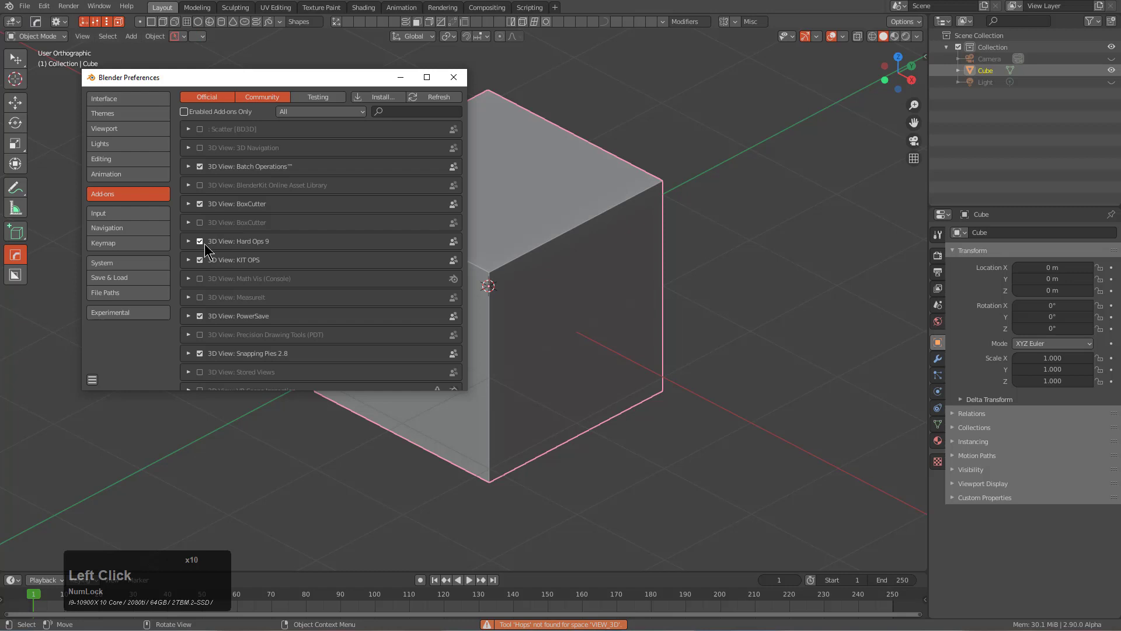
{"action": "left_click", "coordinate": [389, 104]}
{"action": "left_click", "coordinate": [19, 280]}
{"action": "left_click", "coordinate": [514, 29]}
- Activate the BoxCutter cutting tool on the cube, cancelling the stray cut
{"action": "left_click", "coordinate": [598, 193]}
{"action": "right_click", "coordinate": [599, 325]}
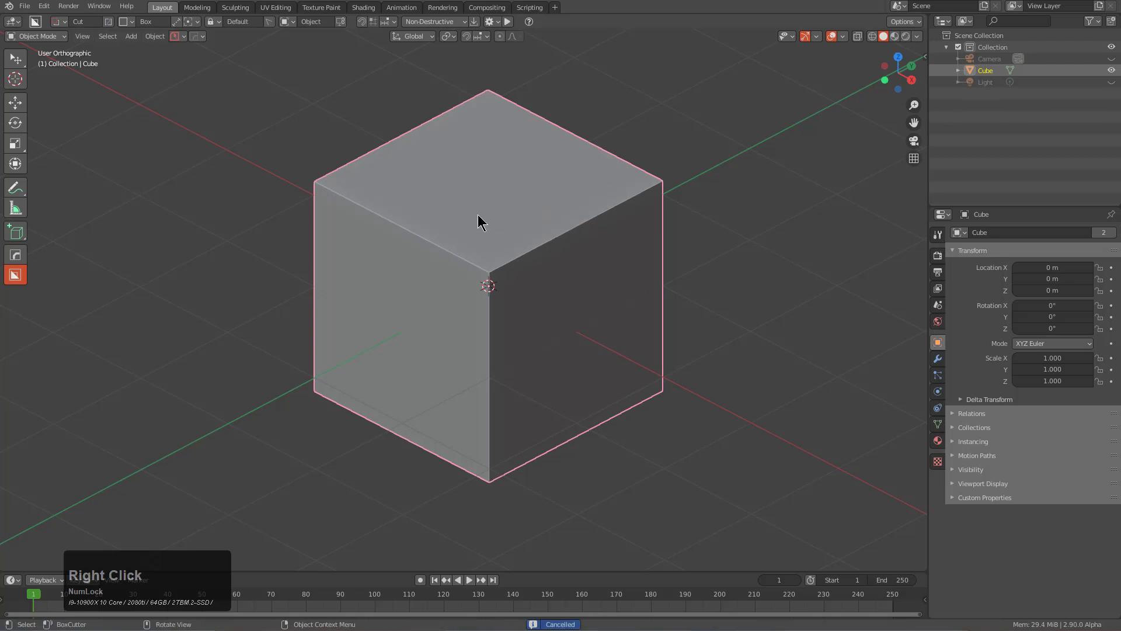
- Start and cancel a quick series of box cuts on the cube
{"action": "left_click", "coordinate": [458, 268]}
{"action": "right_click", "coordinate": [442, 382]}
{"action": "left_click", "coordinate": [401, 191]}
{"action": "right_click", "coordinate": [392, 365]}
{"action": "left_click", "coordinate": [447, 289]}
{"action": "right_click", "coordinate": [435, 369]}
{"action": "left_click", "coordinate": [512, 337]}
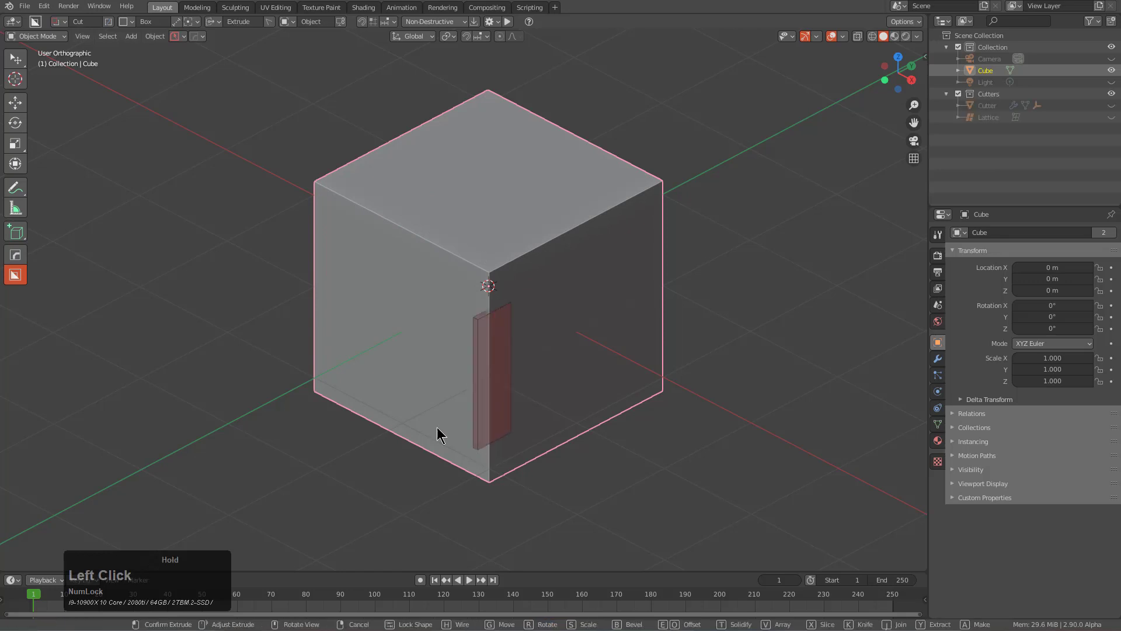
{"action": "right_click", "coordinate": [257, 319]}
- Carve several rectangular notches into the cube, then revert to a clean cube in front view
{"action": "left_click", "coordinate": [485, 220]}
{"action": "left_click", "coordinate": [488, 364]}
{"action": "left_click", "coordinate": [568, 220]}
{"action": "left_click", "coordinate": [588, 353]}
{"action": "left_click", "coordinate": [362, 212]}
{"action": "double_click", "coordinate": [398, 242]}
{"action": "left_click", "coordinate": [416, 204]}
{"action": "double_click", "coordinate": [406, 229]}
{"action": "left_click", "coordinate": [477, 292]}
{"action": "double_click", "coordinate": [467, 343]}
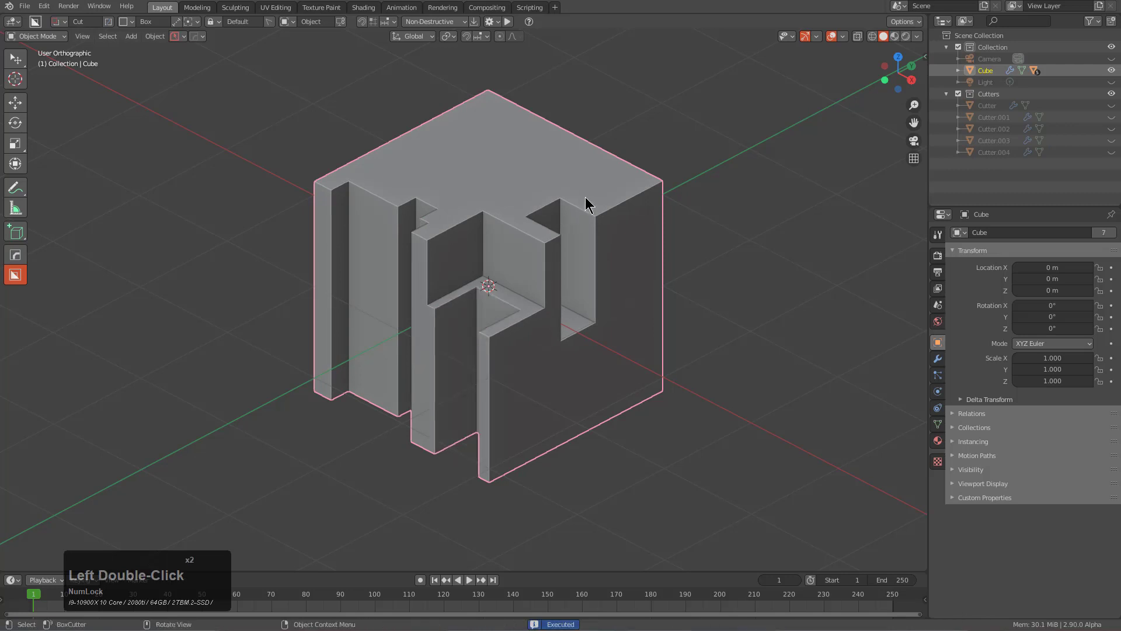
{"action": "double_click", "coordinate": [669, 207]}
- Set the BoxCutter shape to Ngon through the D helper popup
{"action": "left_click", "coordinate": [610, 226]}
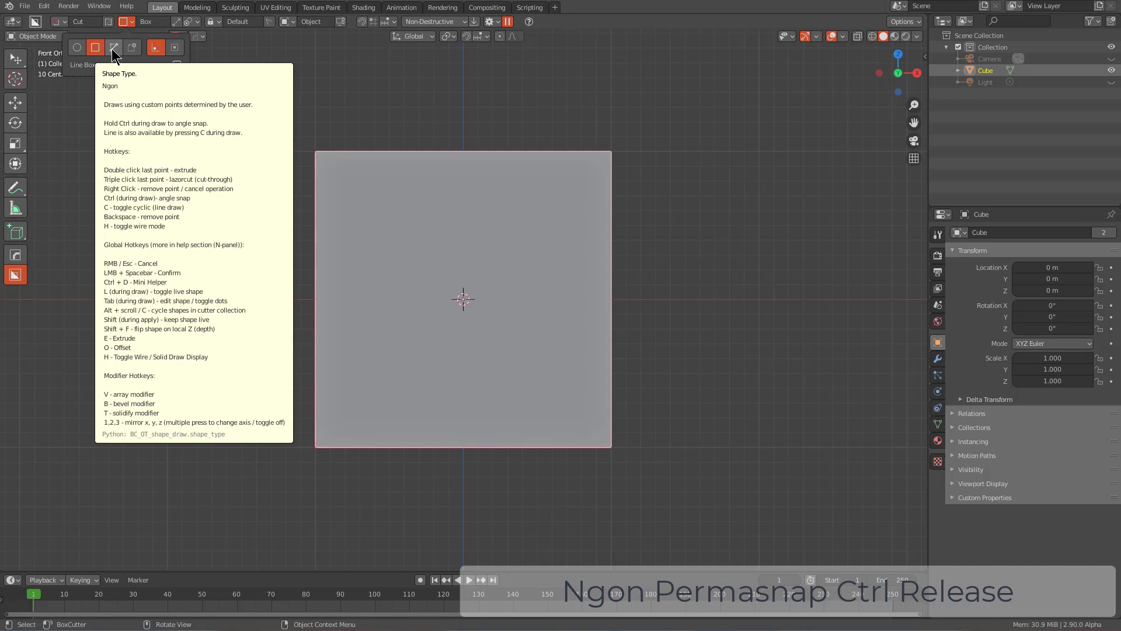
{"action": "key", "text": "d"}
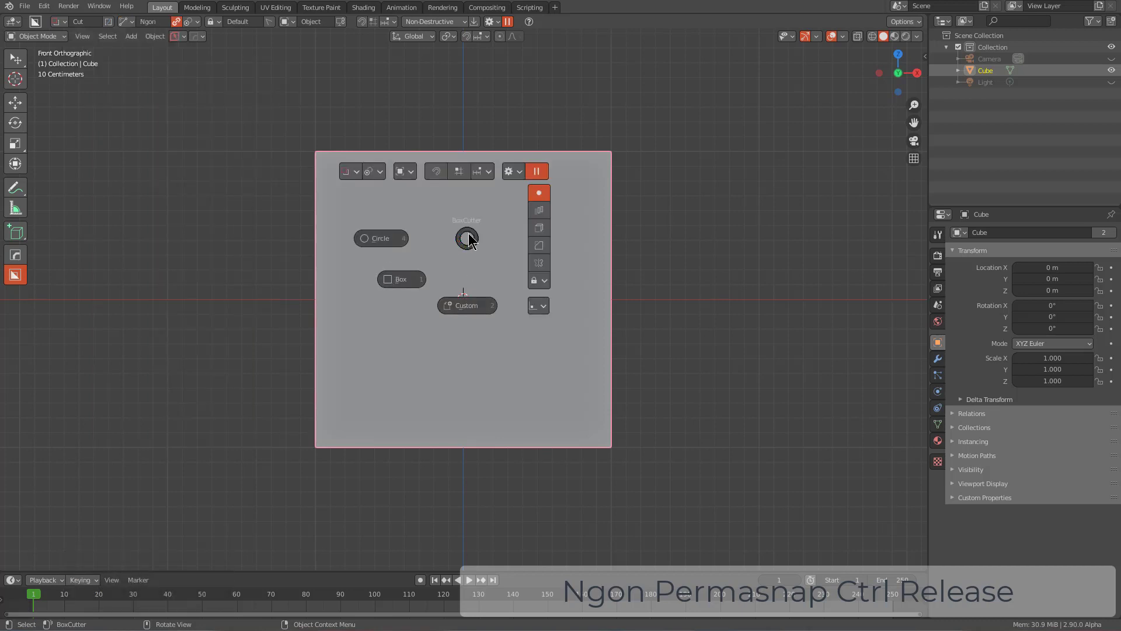
{"action": "right_click", "coordinate": [470, 236]}
{"action": "key", "text": "d"}
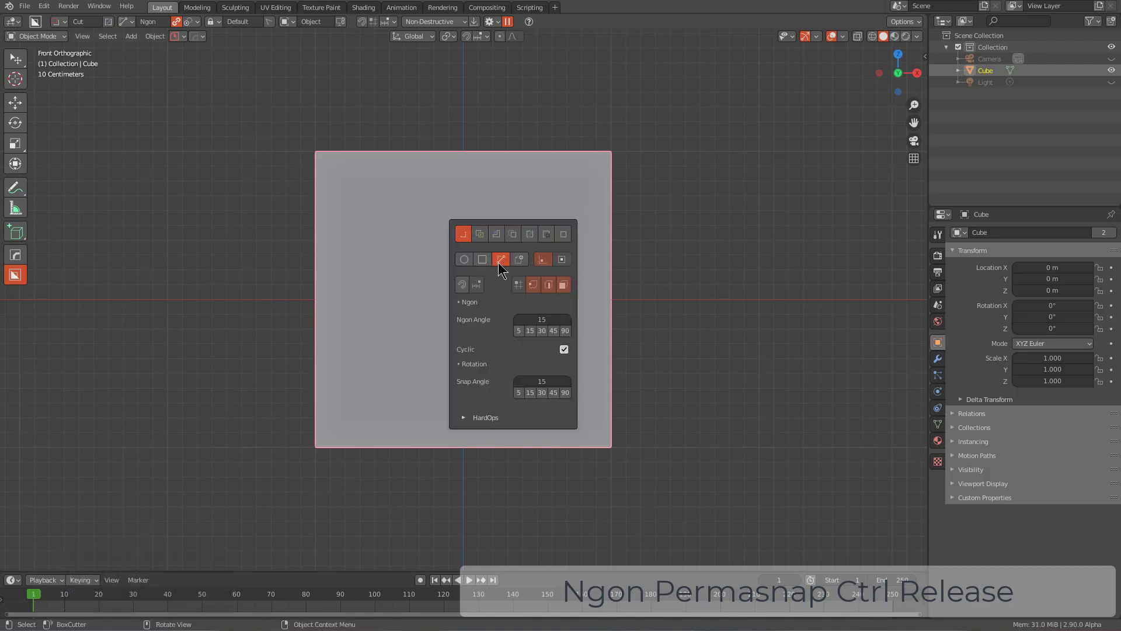
{"action": "right_click", "coordinate": [467, 155]}
- Draw a stepped zigzag Ngon outline down the cube's left edge and apply the cut
{"action": "left_click", "coordinate": [335, 94]}
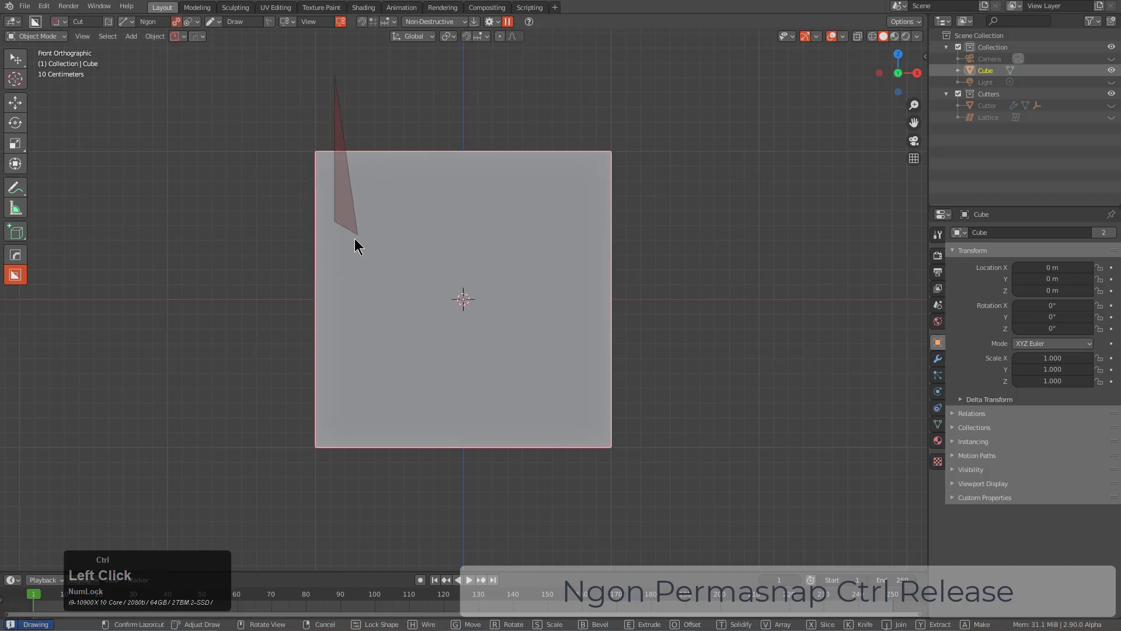
{"action": "double_click", "coordinate": [349, 306]}
{"action": "left_click", "coordinate": [331, 317]}
{"action": "left_click", "coordinate": [331, 407]}
{"action": "double_click", "coordinate": [354, 423]}
{"action": "left_click", "coordinate": [351, 488]}
{"action": "left_click", "coordinate": [258, 485]}
{"action": "double_click", "coordinate": [246, 87]}
{"action": "double_click", "coordinate": [246, 87]}
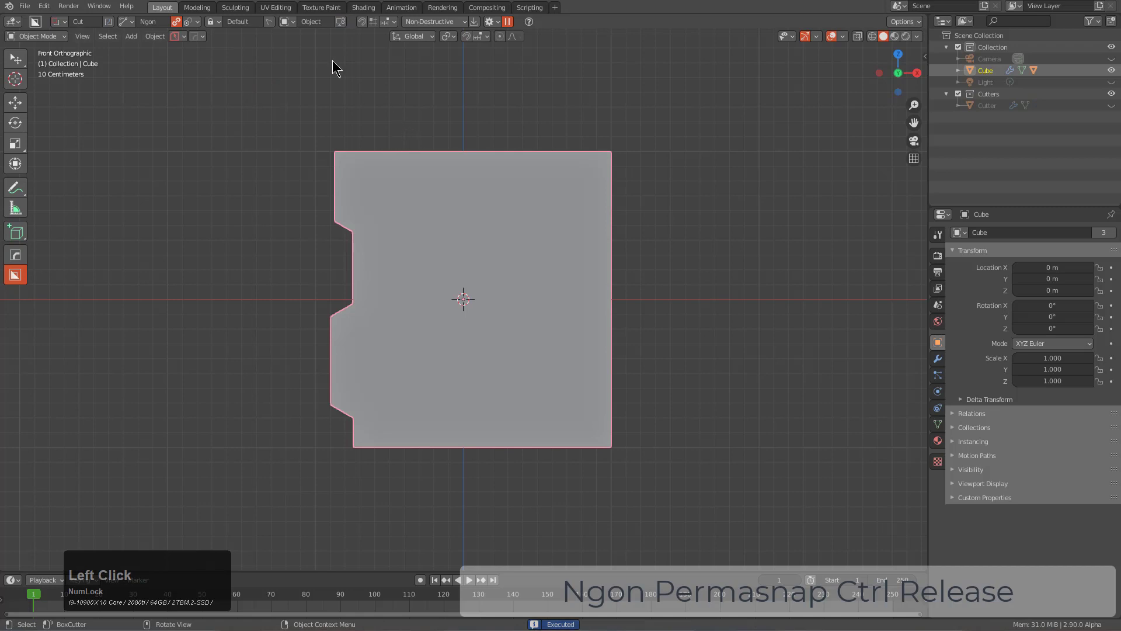
- Enable Ngon Angle Lock and begin an angle-snapped cutter outline above the top edge
{"action": "left_click", "coordinate": [392, 19]}
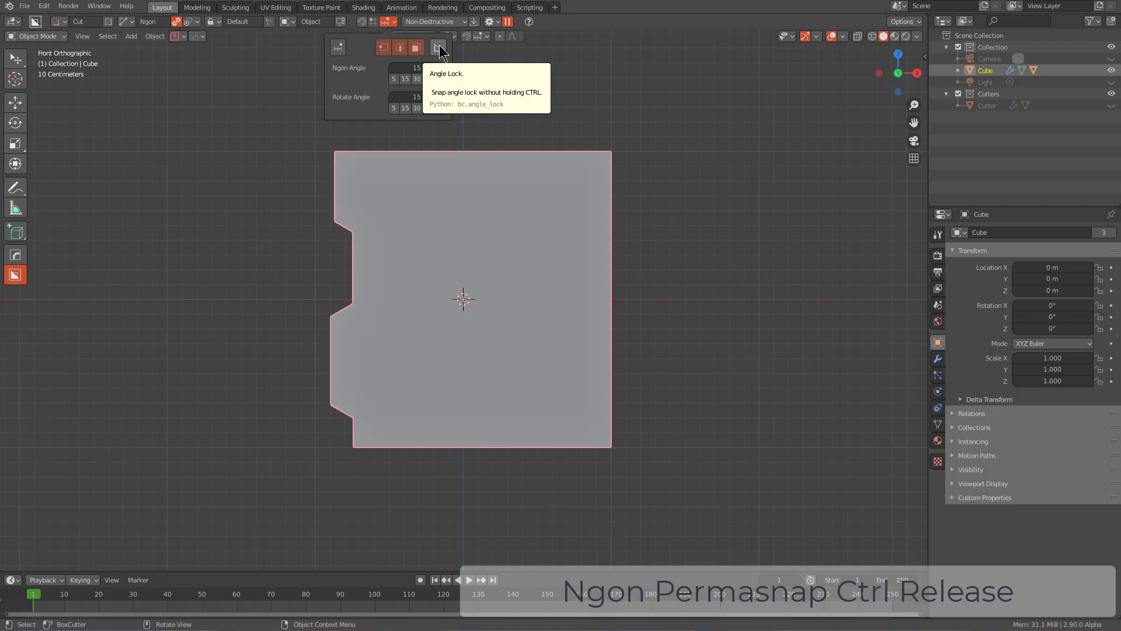
{"action": "left_click", "coordinate": [442, 47]}
{"action": "left_click", "coordinate": [367, 148]}
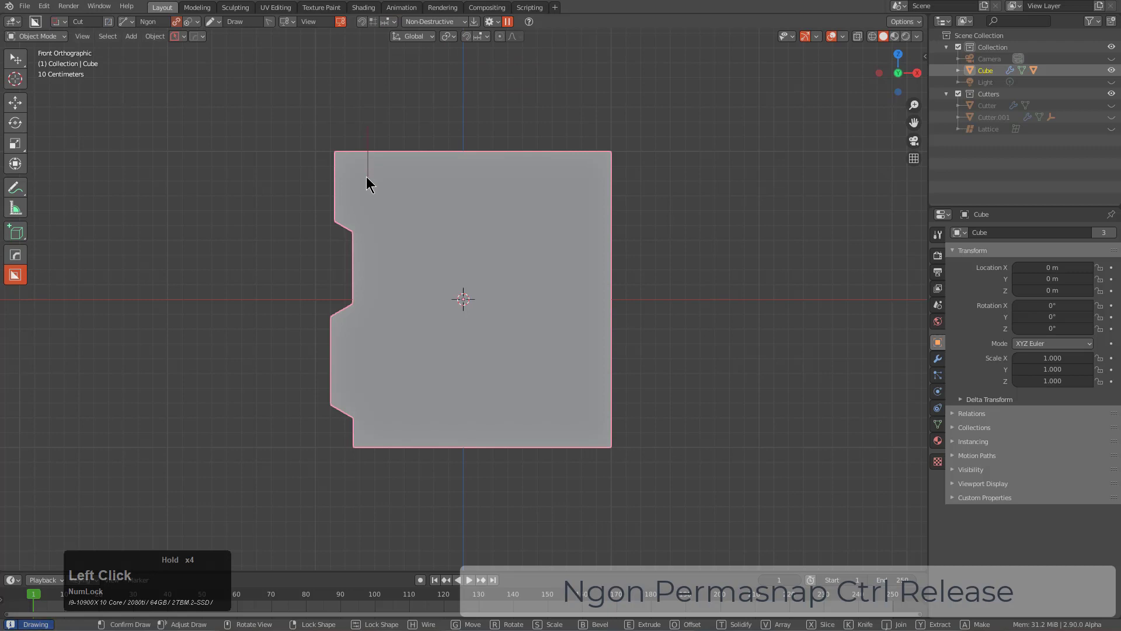
{"action": "left_click", "coordinate": [404, 180]}
{"action": "left_click", "coordinate": [408, 191]}
{"action": "left_click", "coordinate": [490, 188]}
{"action": "double_click", "coordinate": [495, 181]}
{"action": "left_click", "coordinate": [568, 179]}
{"action": "left_click", "coordinate": [577, 173]}
- Continue the stepped outline with snapped corners around and back across the top edge, leaving it unconfirmed
{"action": "left_click", "coordinate": [578, 124]}
{"action": "left_click", "coordinate": [600, 105]}
{"action": "left_click", "coordinate": [602, 62]}
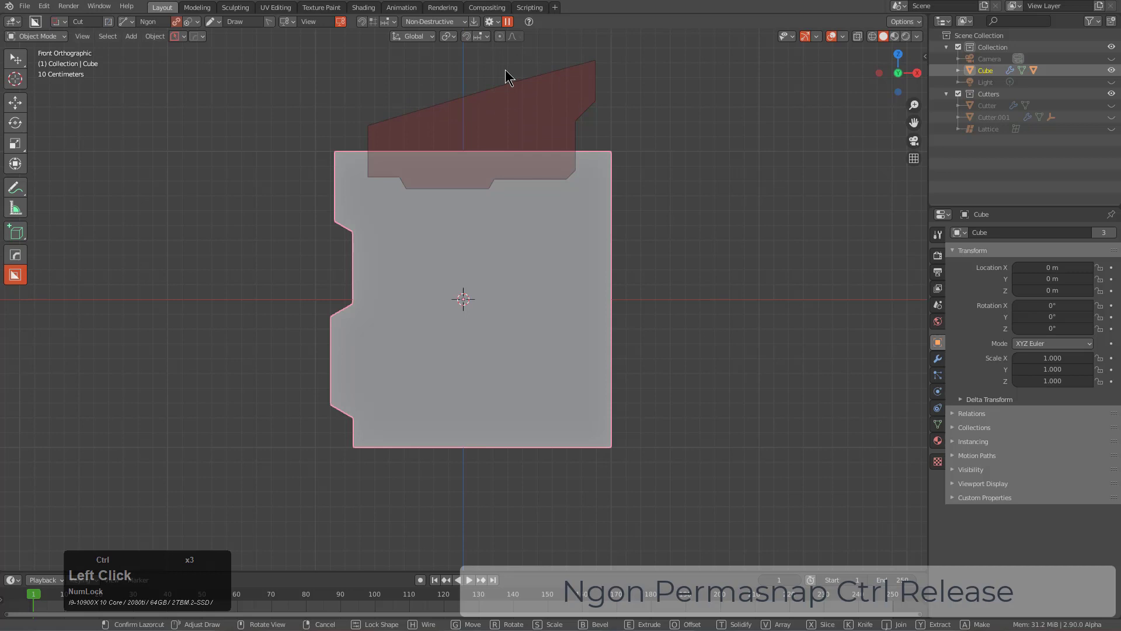
{"action": "left_click", "coordinate": [507, 61]}
{"action": "left_click", "coordinate": [456, 98]}
{"action": "left_click", "coordinate": [343, 86]}
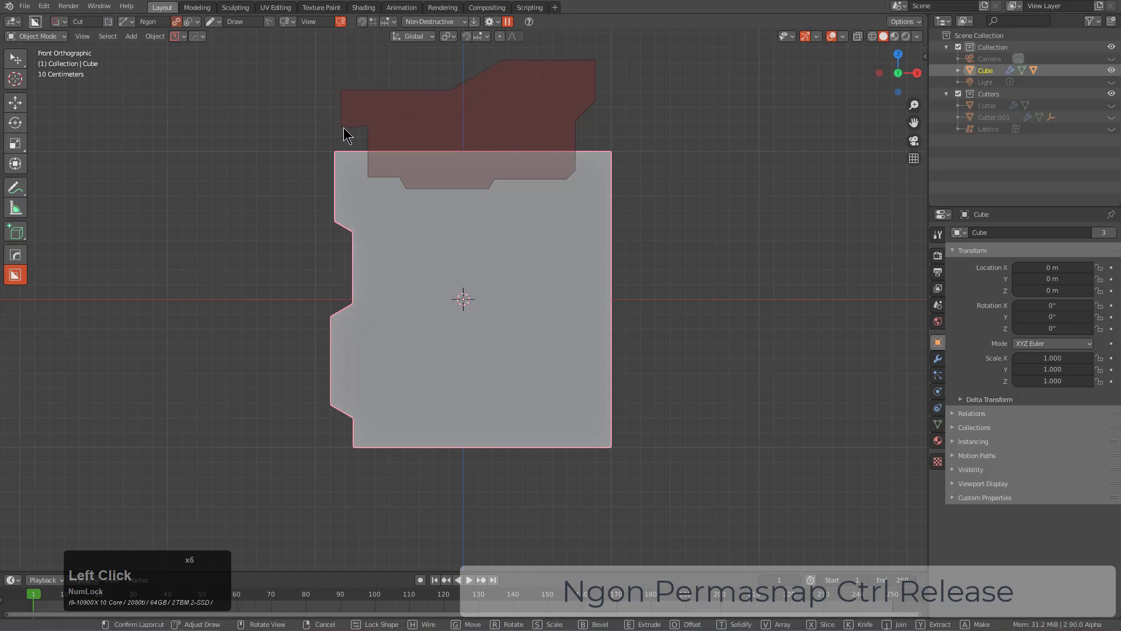
{"action": "left_click", "coordinate": [346, 128]}
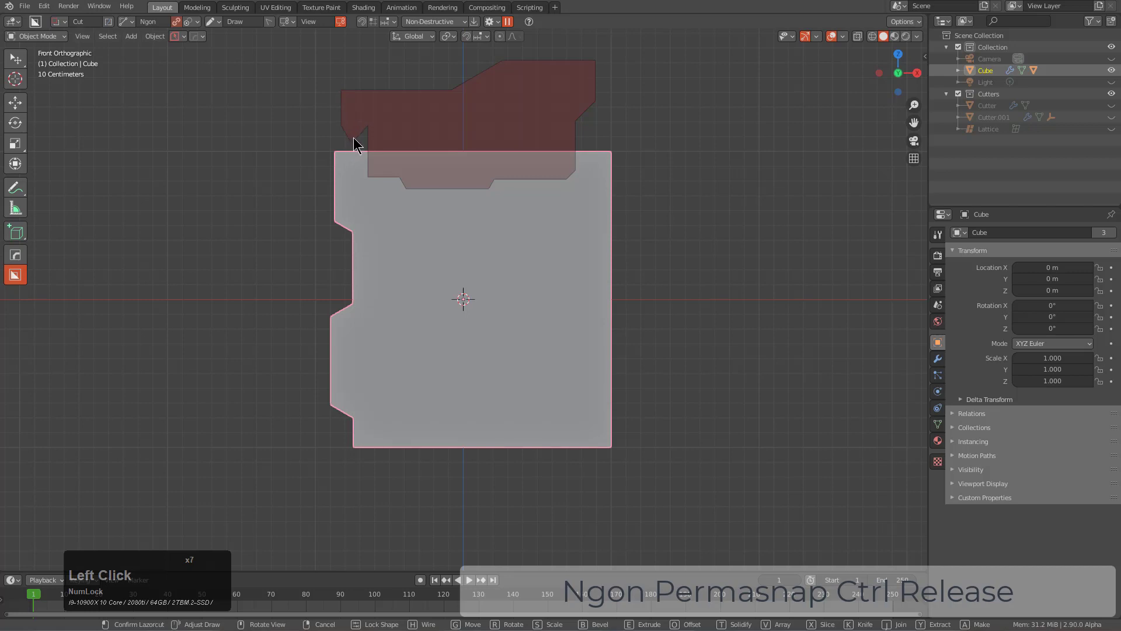
{"action": "left_click", "coordinate": [351, 135]}
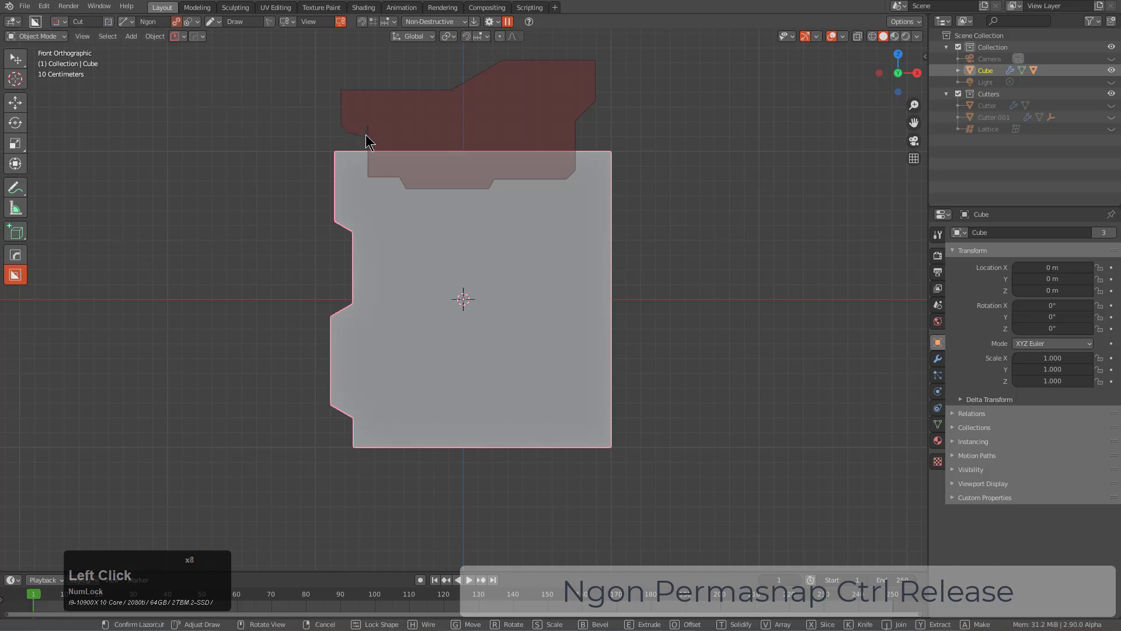
{"action": "left_click", "coordinate": [365, 136]}
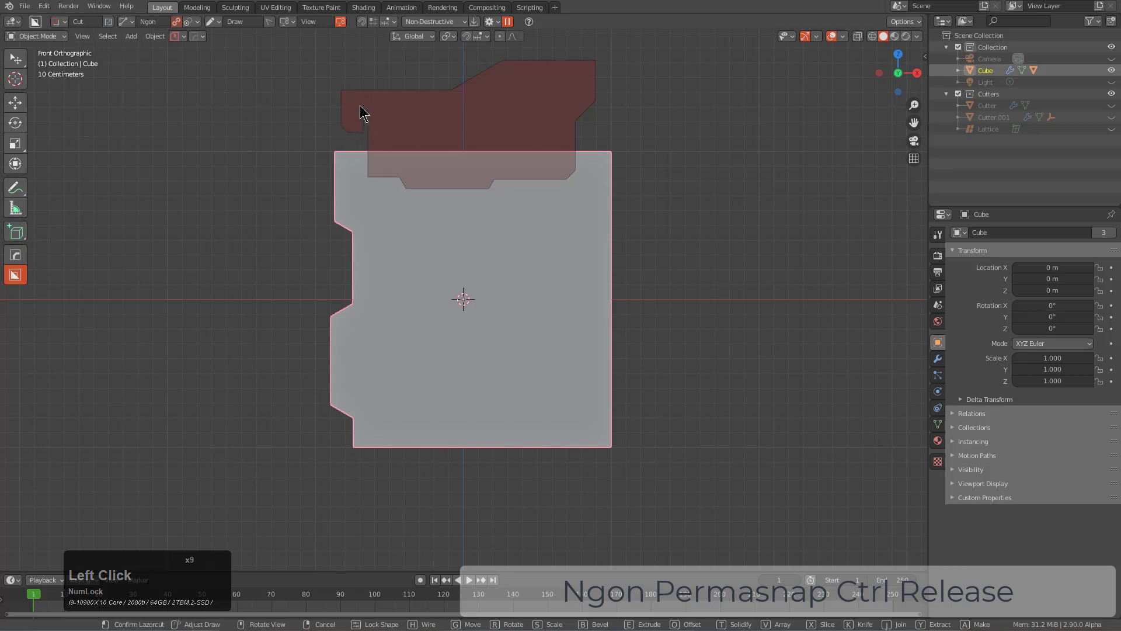
{"action": "left_click", "coordinate": [361, 108]}
{"action": "left_click", "coordinate": [473, 111]}
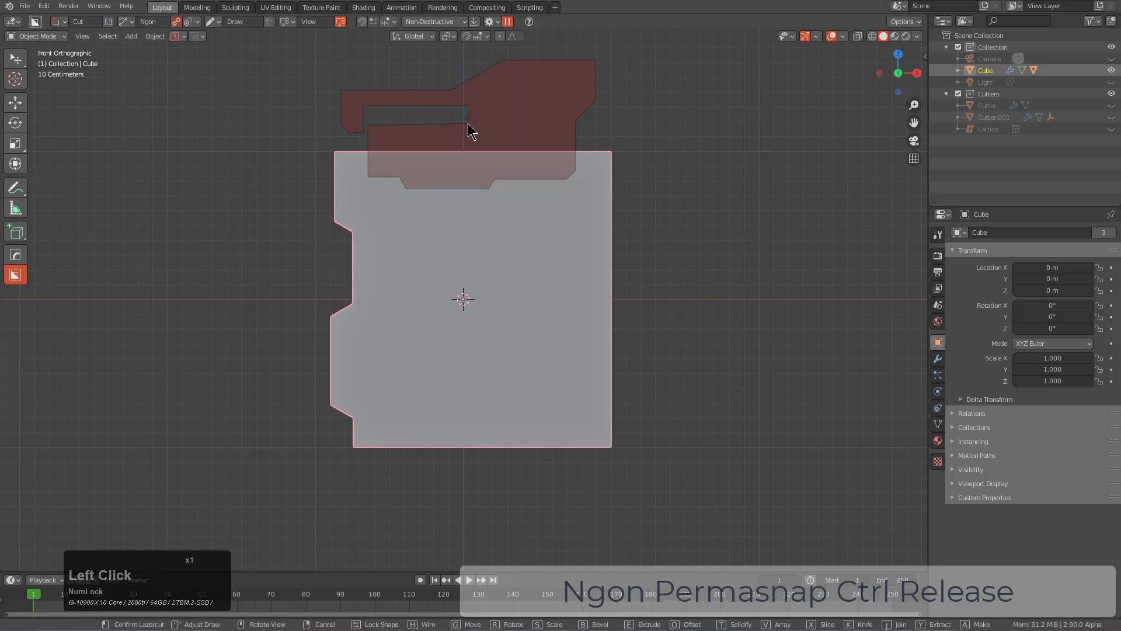
{"action": "left_click", "coordinate": [474, 128]}
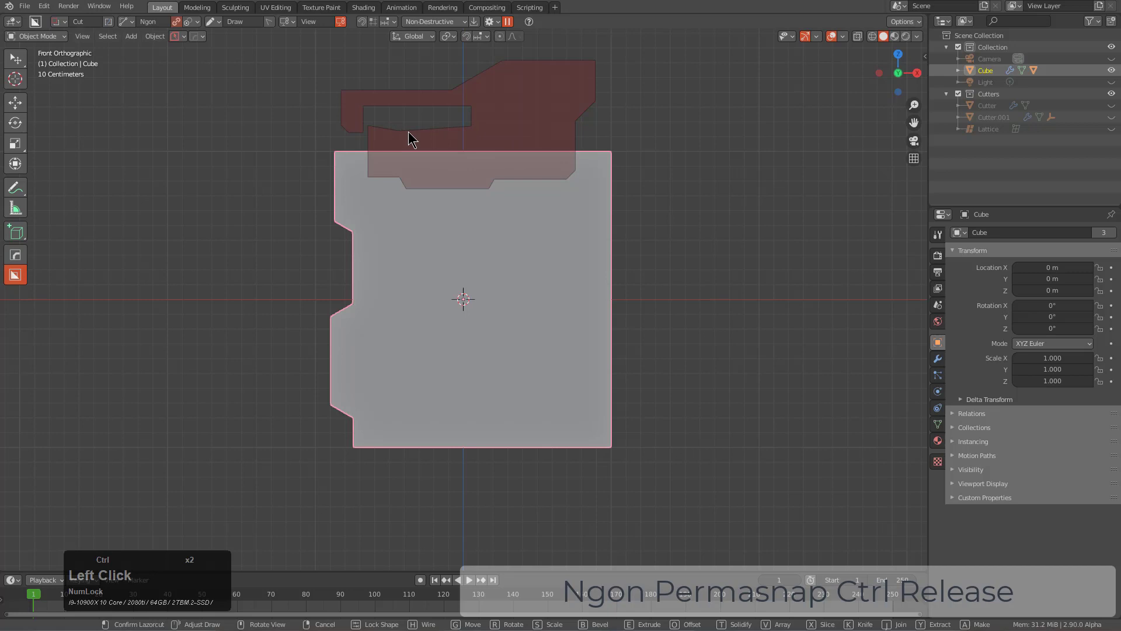
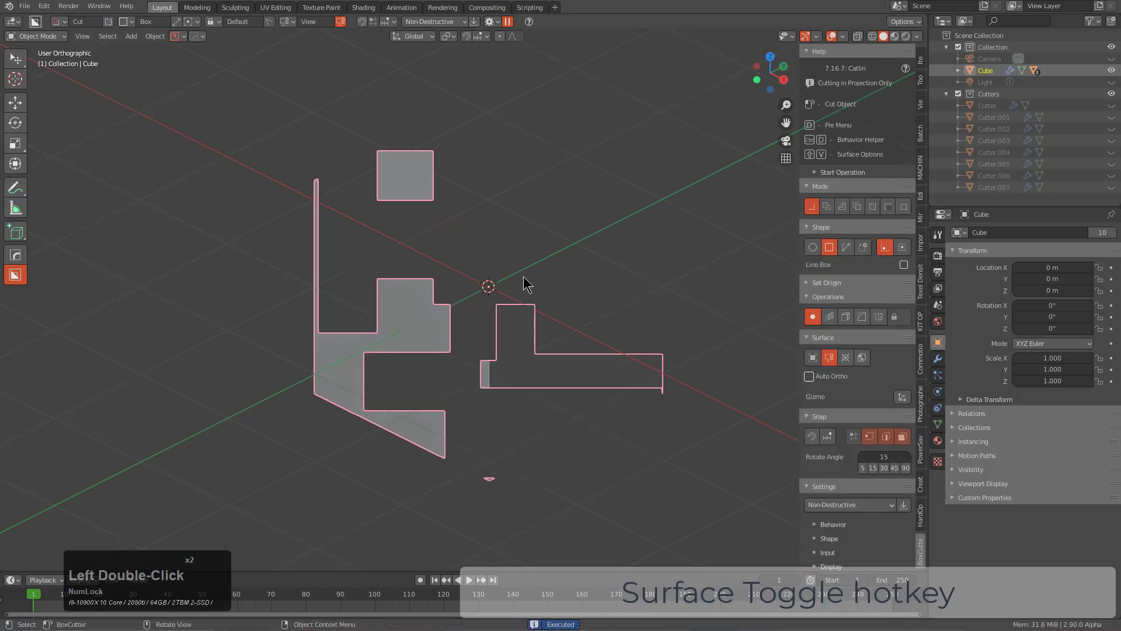
- Cut another view-projected notch into the long lower slice, bringing the cutters to Cutter.008
{"action": "double_click", "coordinate": [601, 366]}
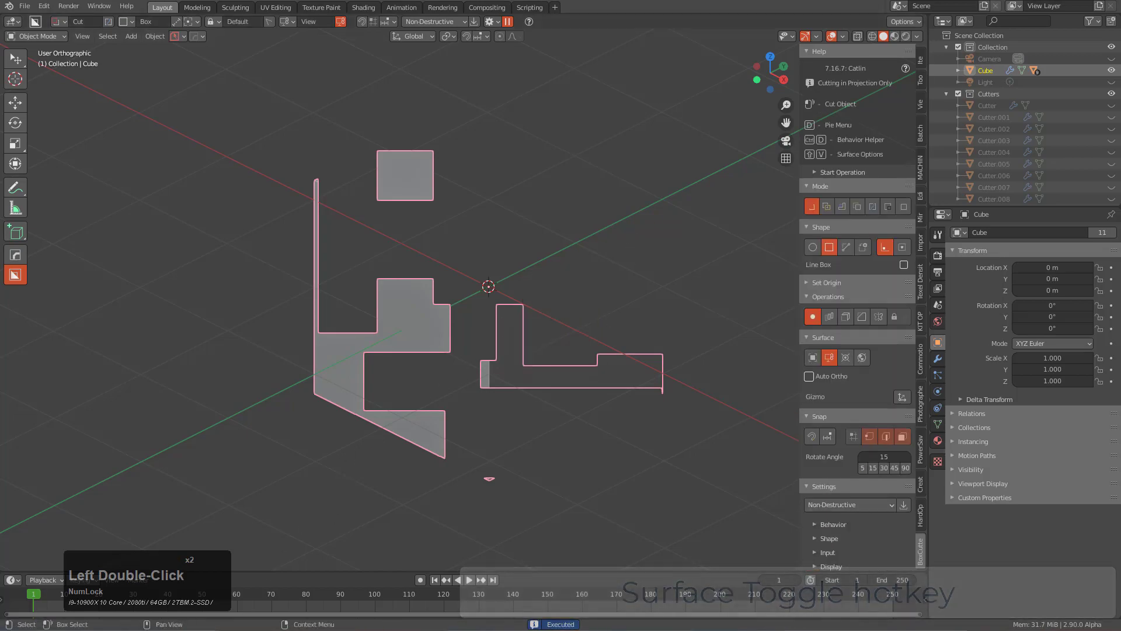